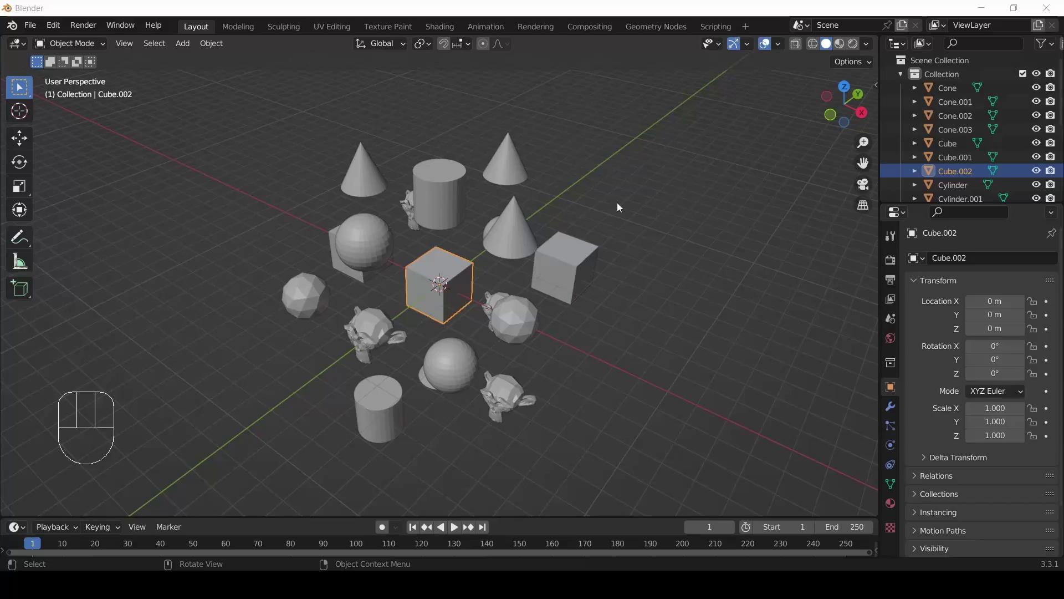
Orbit and zoom around the scattered shapes to reach an angled overview of the scene.
drag(682, 291, 234, 246)
middle_click(607, 265)
drag(392, 358, 424, 346)
scroll(up, 3)
drag(553, 350, 457, 365)
drag(572, 326, 484, 284)
scroll(down, 3)
drag(463, 325, 568, 369)
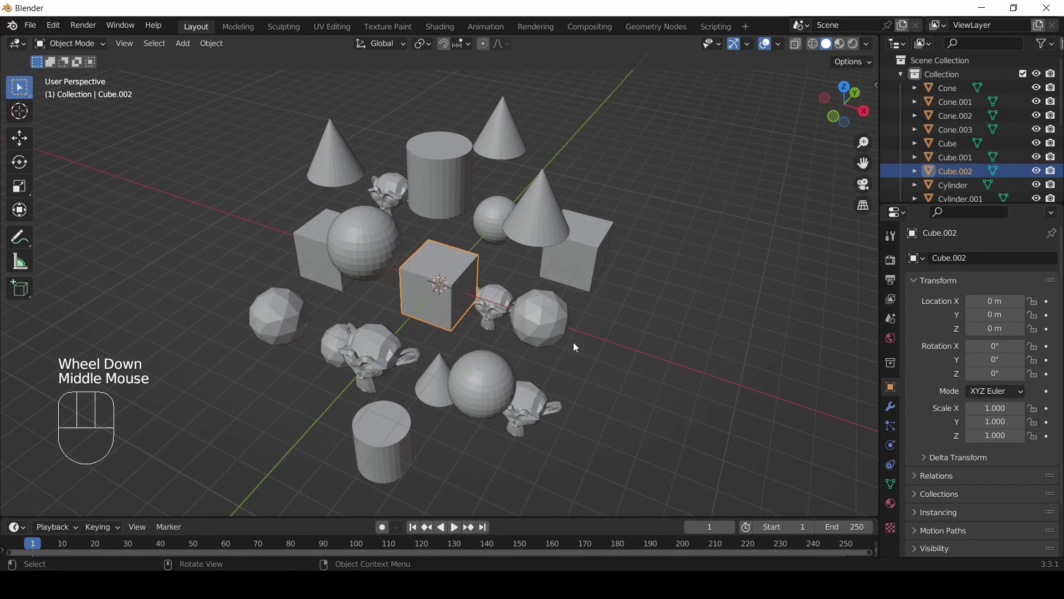
drag(474, 290, 488, 286)
drag(524, 291, 419, 254)
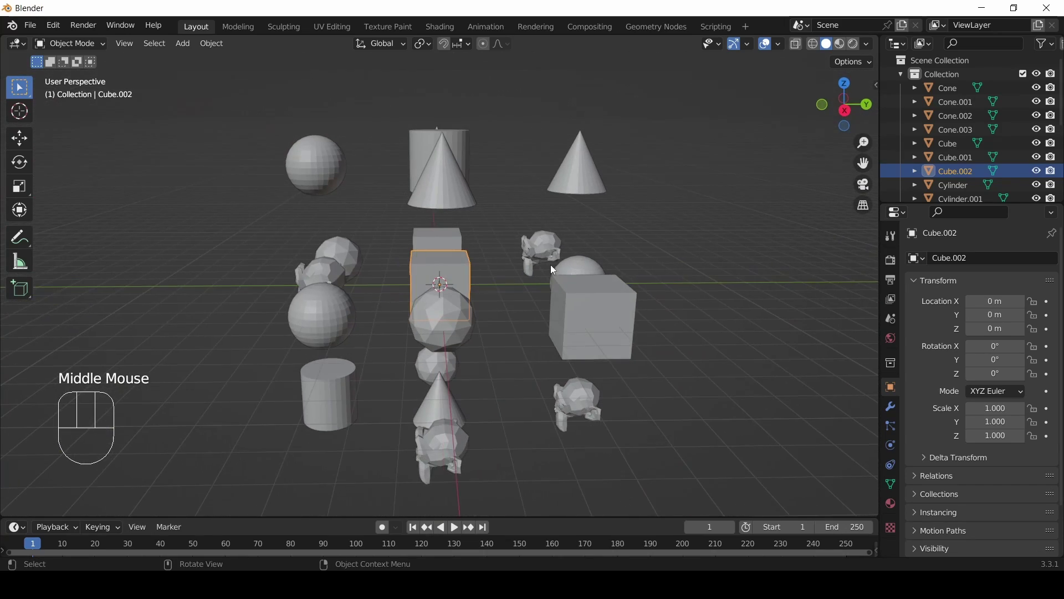
drag(385, 271, 535, 273)
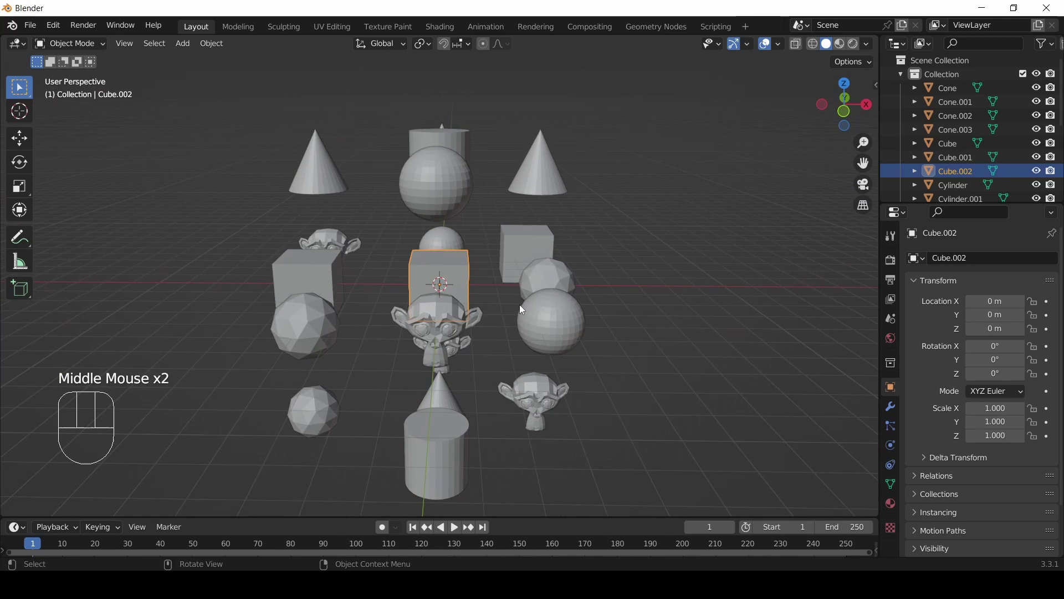
drag(549, 312, 528, 327)
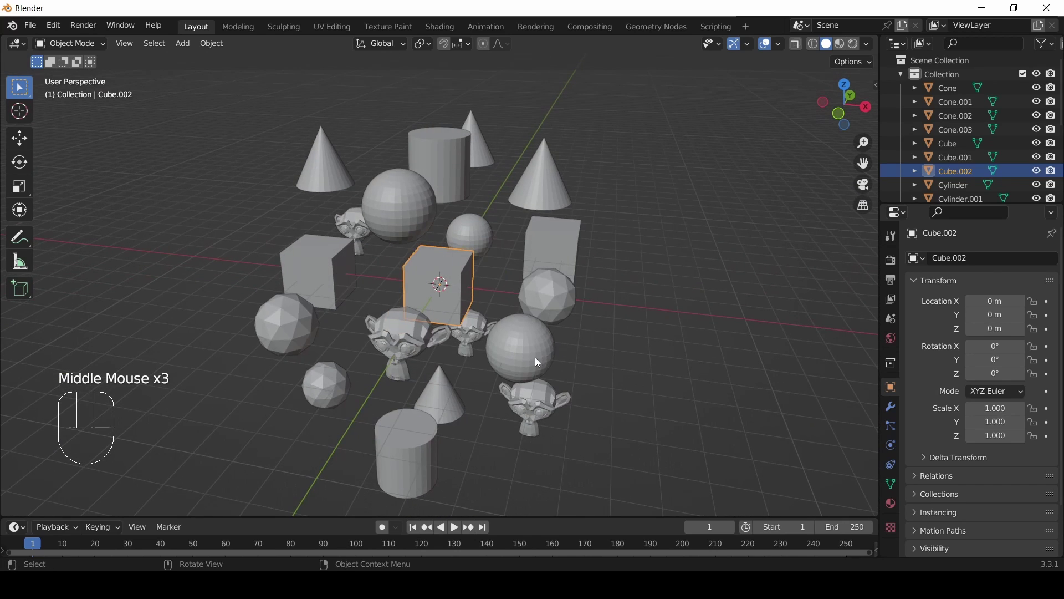
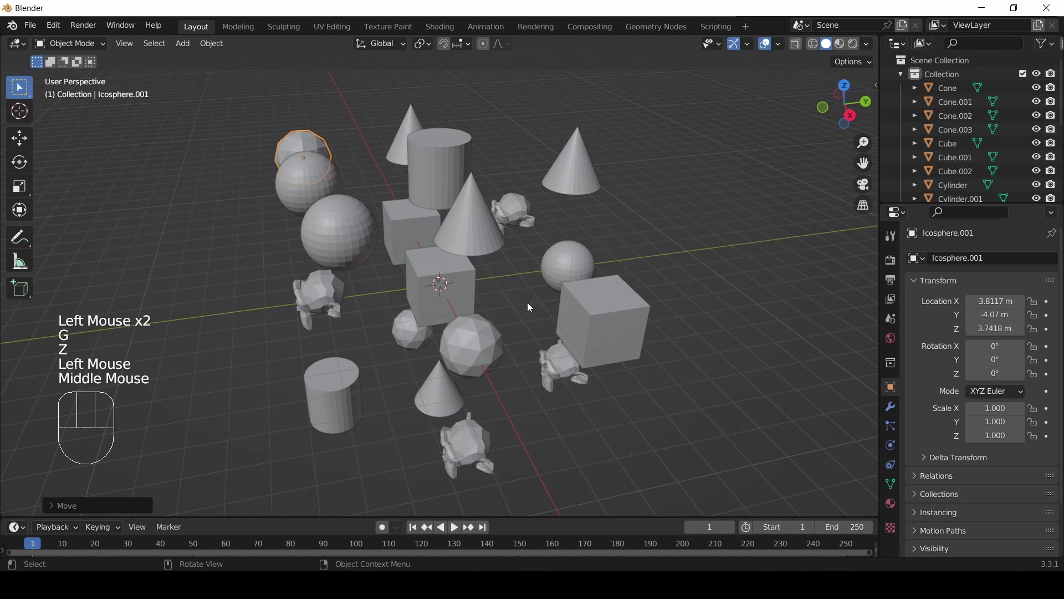
Nudge the small icosphere at the back along the global Z axis.
click(635, 311)
key(g)
key(z)
click(632, 426)
Move the monkey head Suzanne.003 about -3.9 m along the global Y axis, out in front.
click(480, 451)
key(g)
key(y)
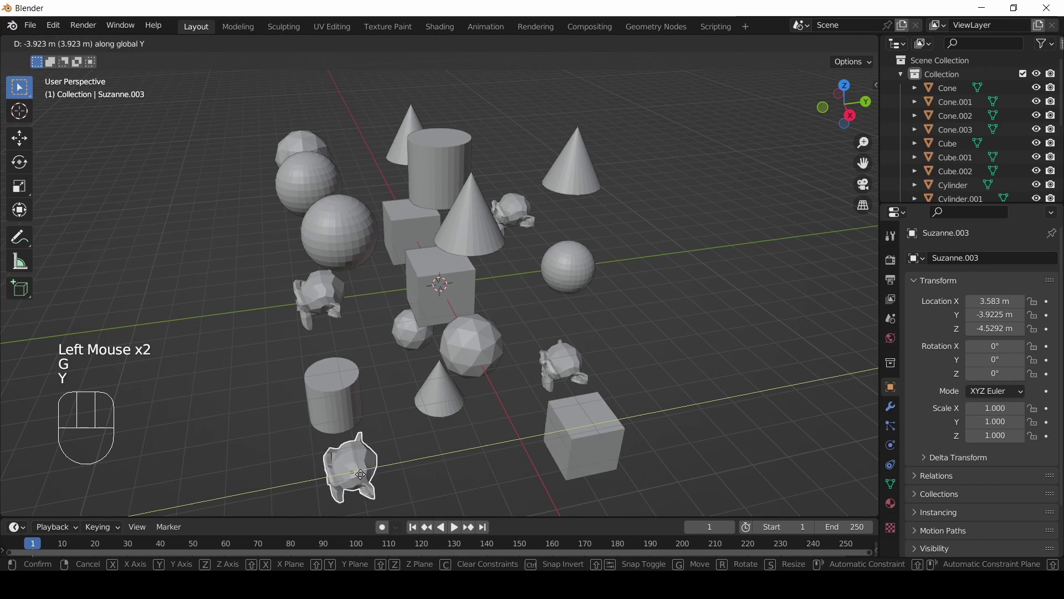
click(362, 479)
Orbit and zoom to inspect the moved monkey head from several angles.
drag(274, 433, 434, 407)
scroll(down, 3)
drag(455, 413, 386, 431)
scroll(up, 3)
scroll(up, 3)
drag(473, 421, 481, 416)
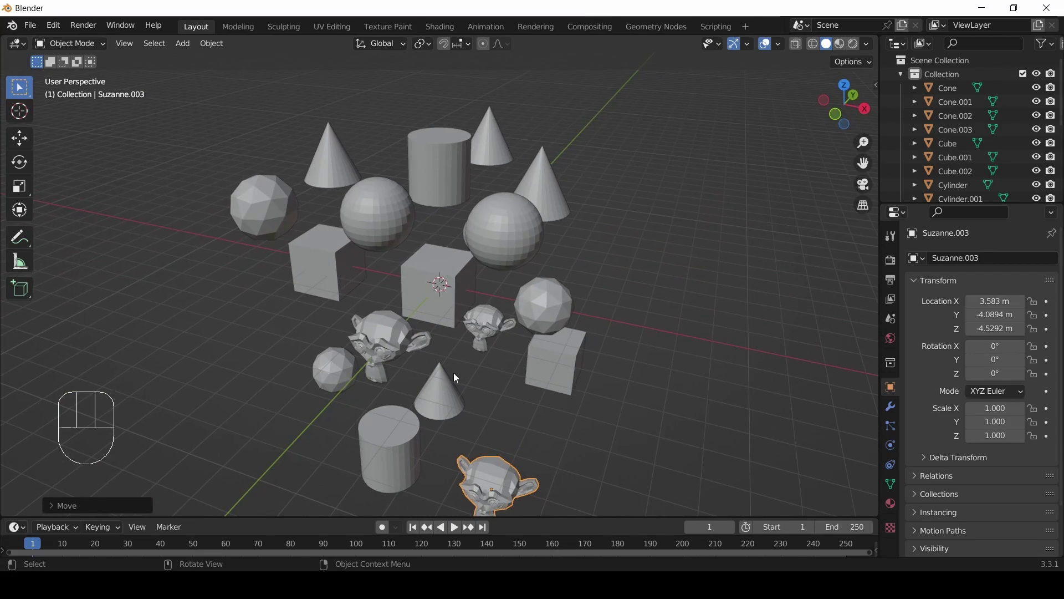
scroll(down, 3)
drag(484, 366, 463, 390)
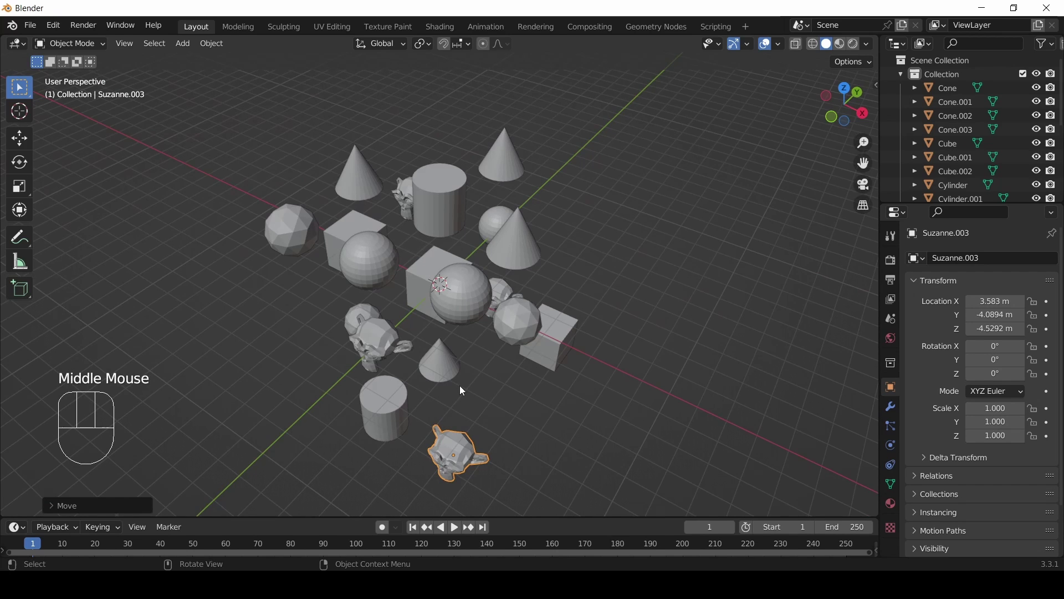
scroll(up, 3)
drag(471, 391, 503, 344)
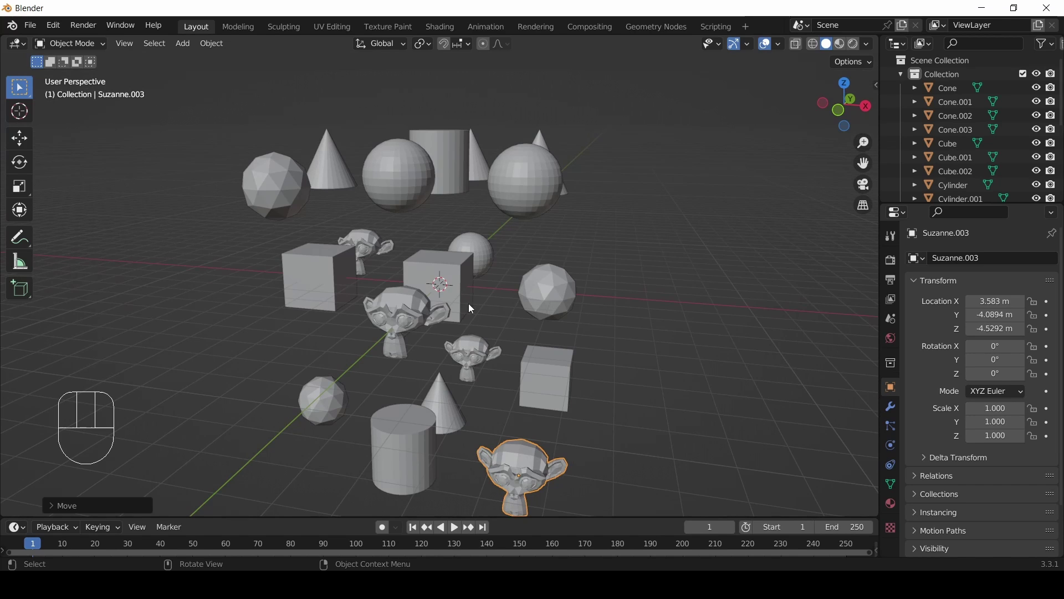
Delete every object in the scene and add a Monkey mesh at the world origin.
key(a)
key(x)
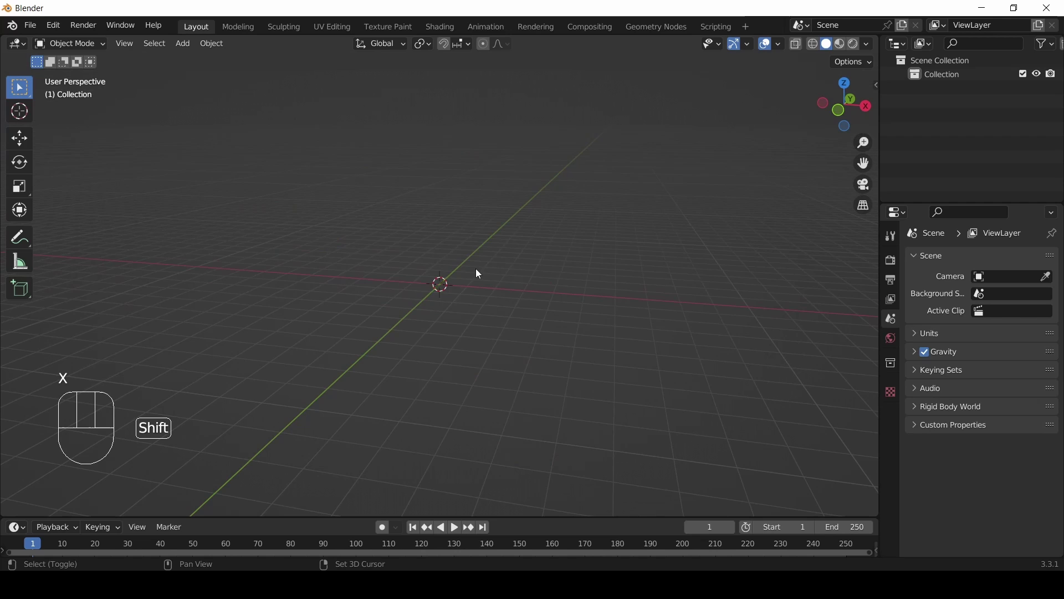
key(shift+a)
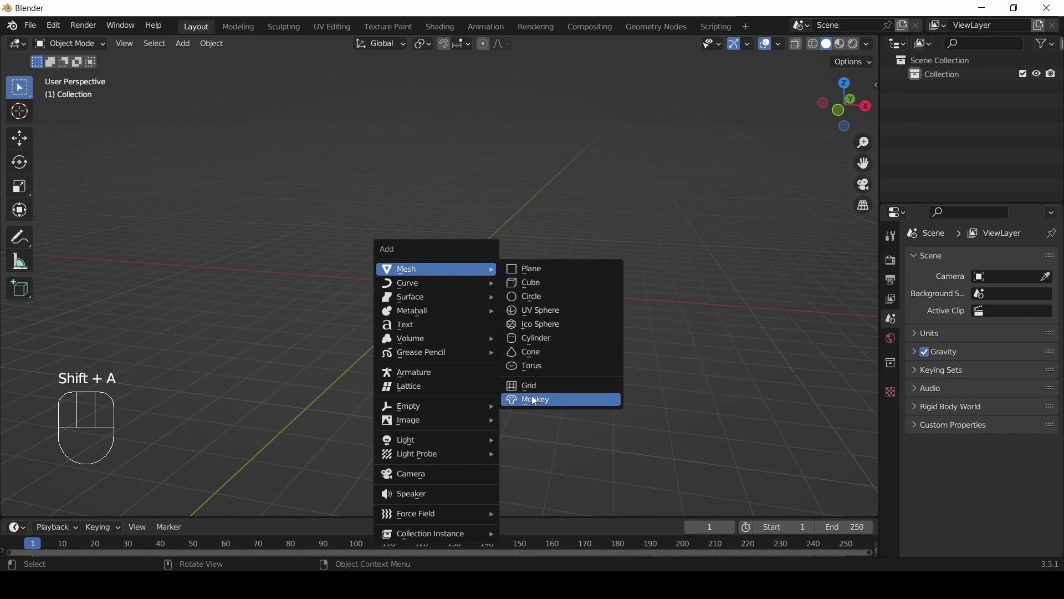
scroll(up, 3)
drag(397, 302, 418, 307)
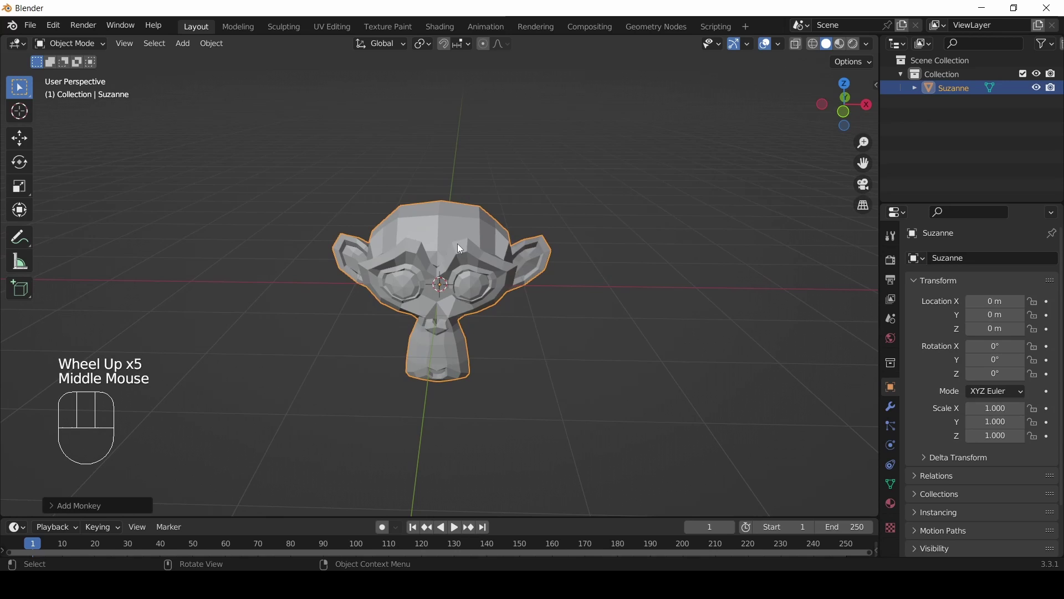
Orbit and zoom around the new Suzanne to inspect it.
drag(500, 327, 477, 377)
drag(479, 355, 477, 313)
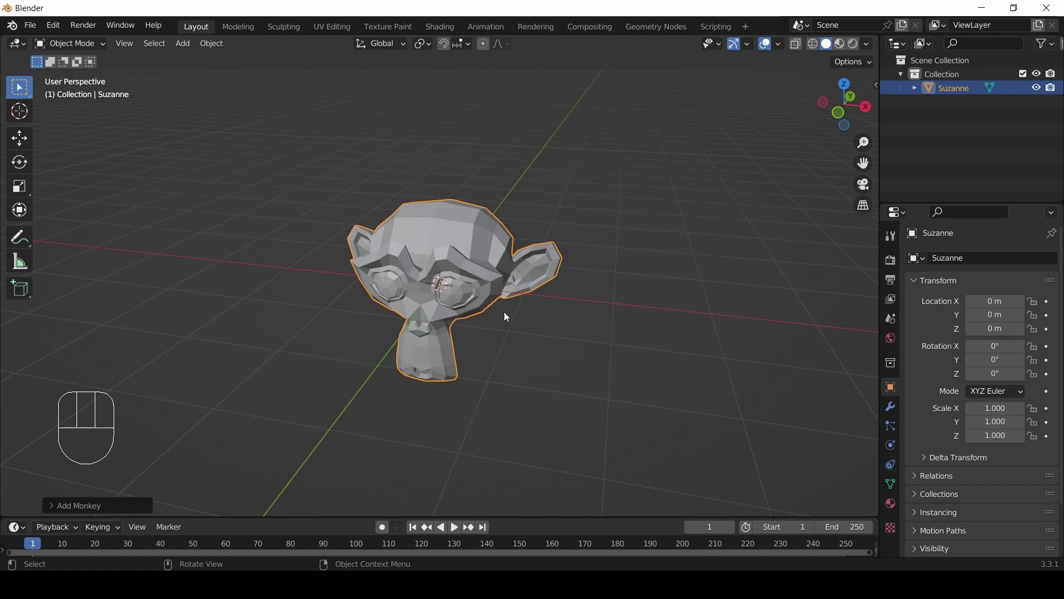
scroll(down, 3)
scroll(up, 3)
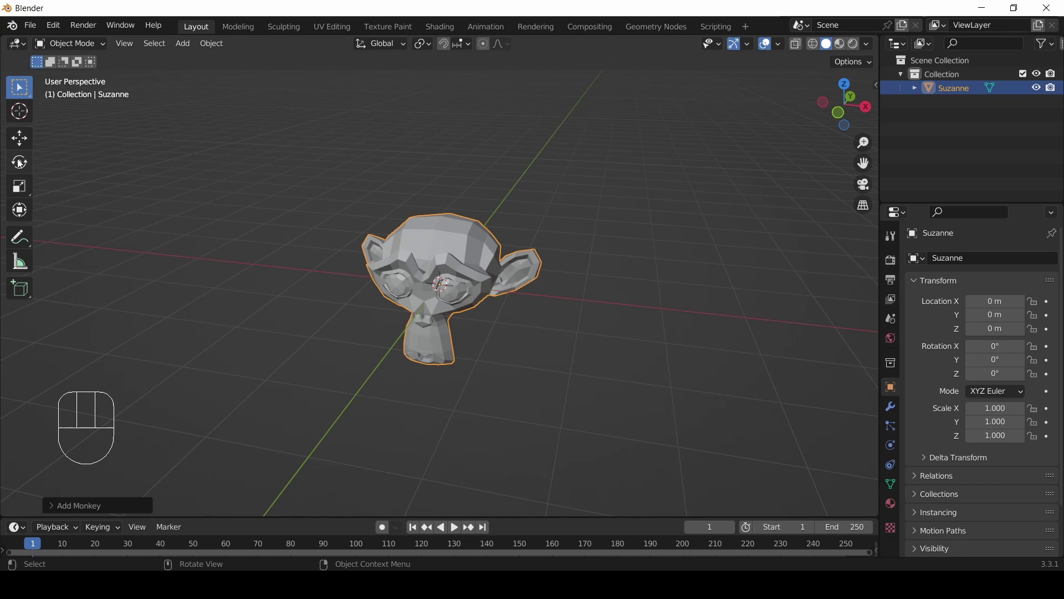
With the Rotate tool, tumble Suzanne freely through several orientations using the trackball.
click(21, 163)
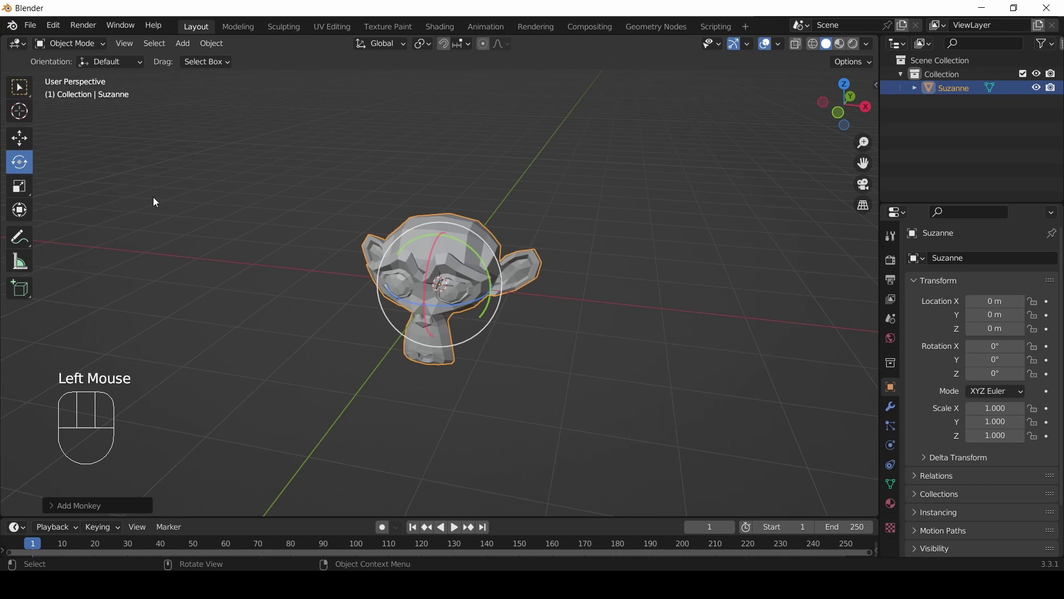
drag(568, 272, 535, 288)
scroll(up, 3)
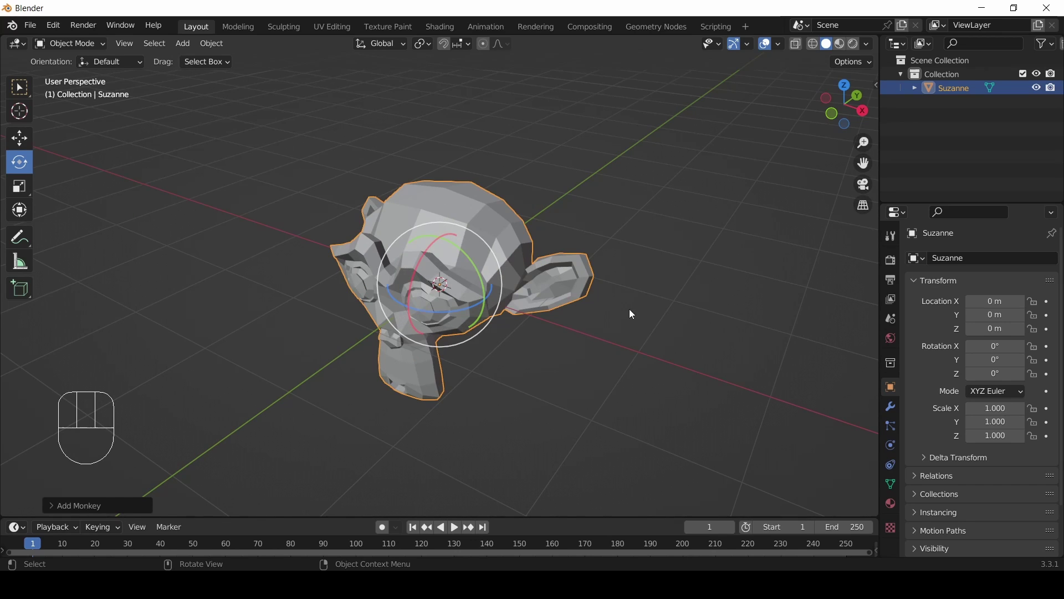
click(497, 258)
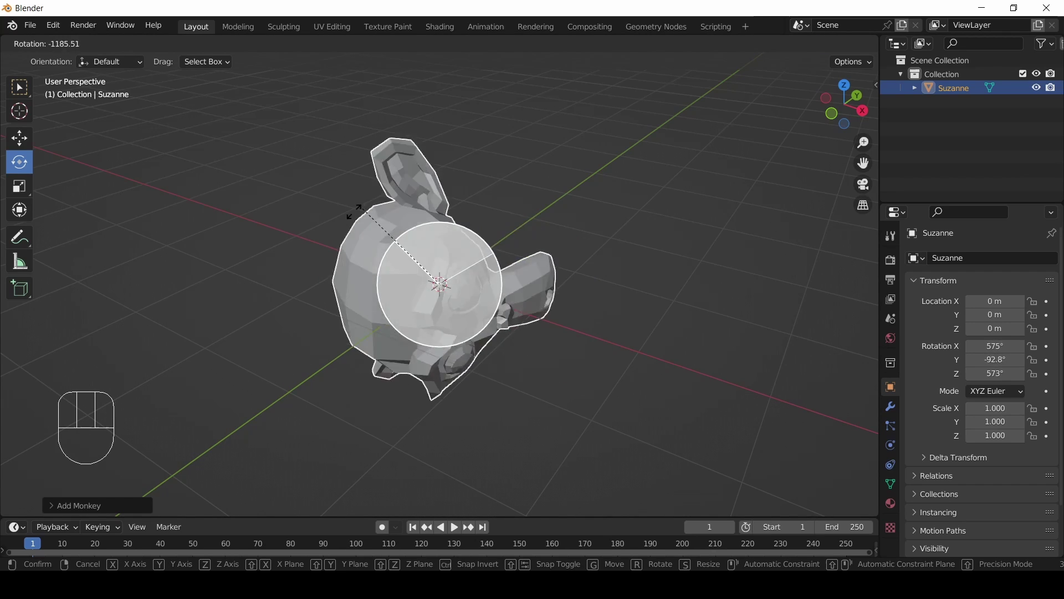
drag(248, 339, 329, 347)
drag(487, 348, 542, 362)
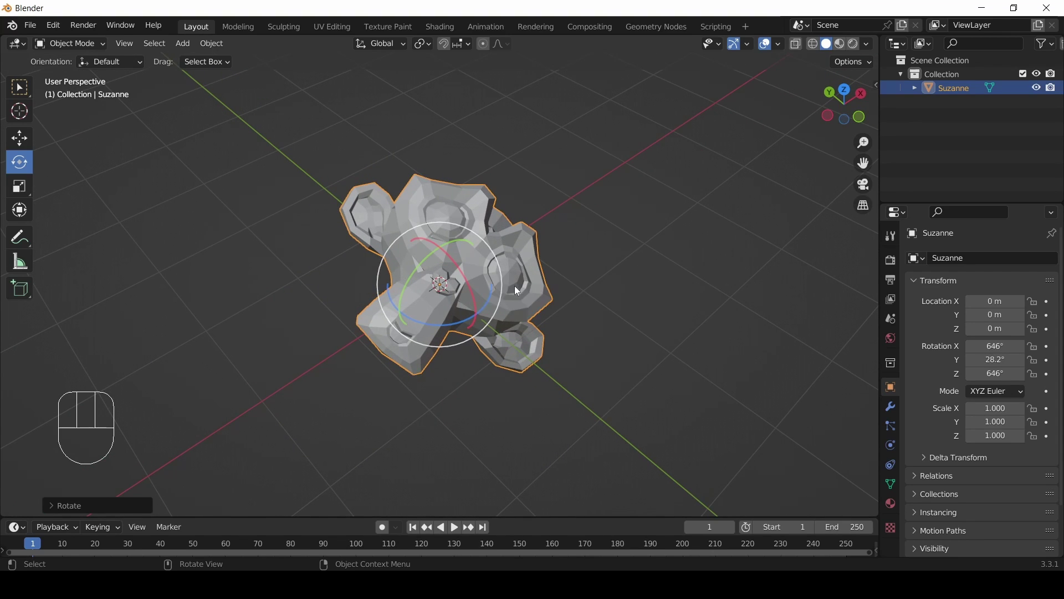
From new viewpoints, spin Suzanne further around a single gizmo axis.
drag(559, 326, 406, 310)
drag(516, 279, 704, 328)
click(484, 242)
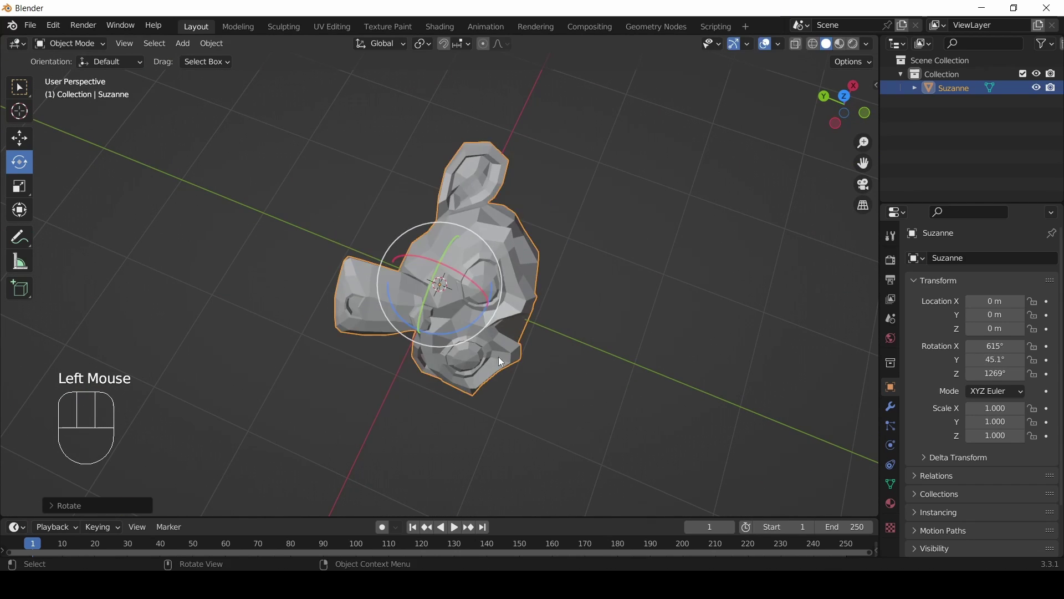
drag(493, 366, 470, 301)
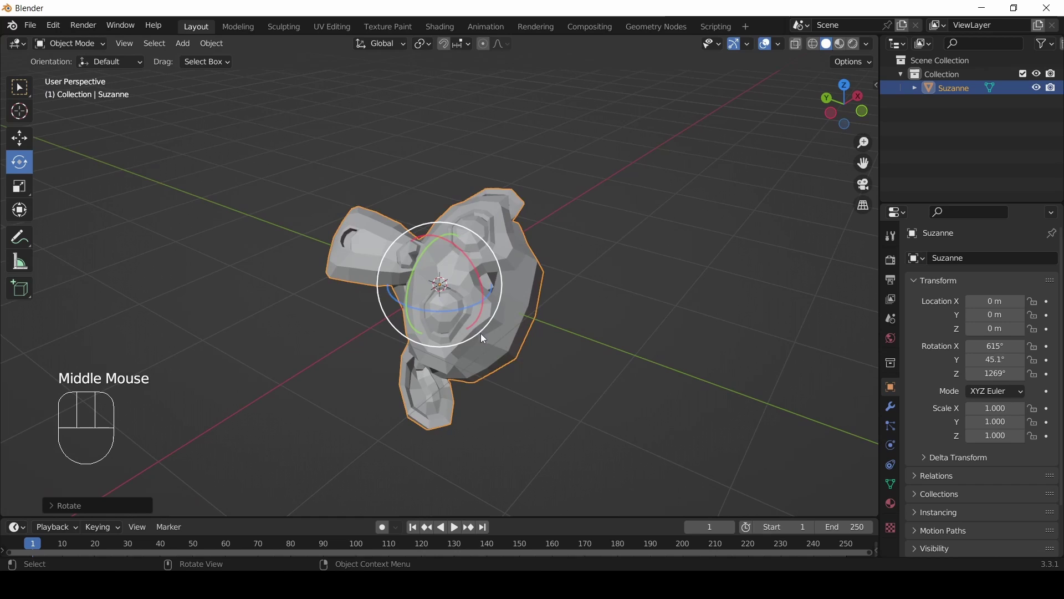
click(486, 338)
scroll(down, 3)
drag(596, 268, 488, 294)
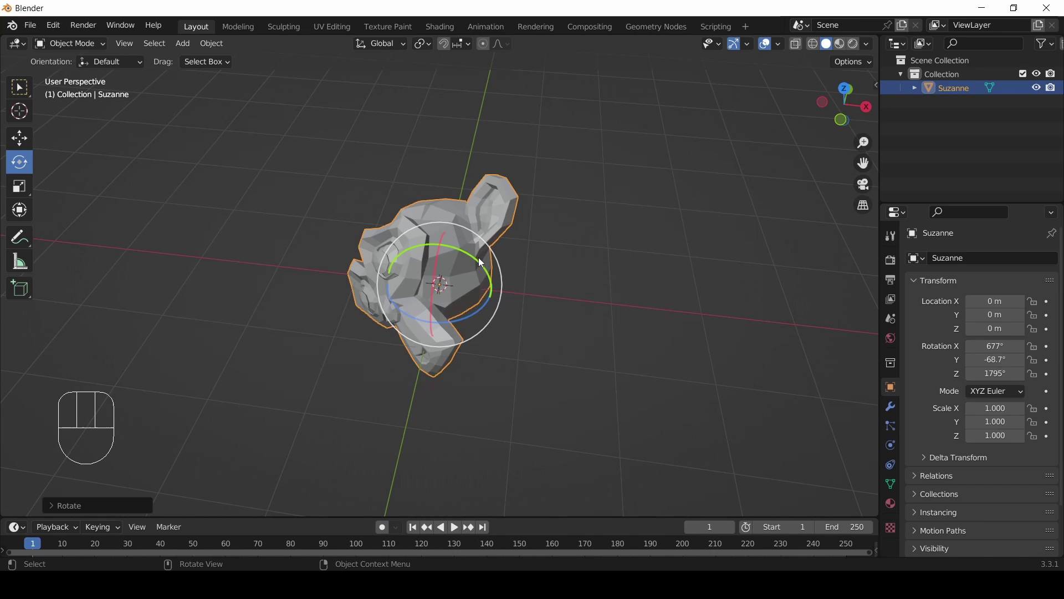
scroll(up, 3)
scroll(up, 3)
Undo the rotations so Suzanne returns to zero rotation.
key(ctrl+z)
key(ctrl+z)
key(ctrl+z)
scroll(down, 3)
drag(514, 340, 504, 322)
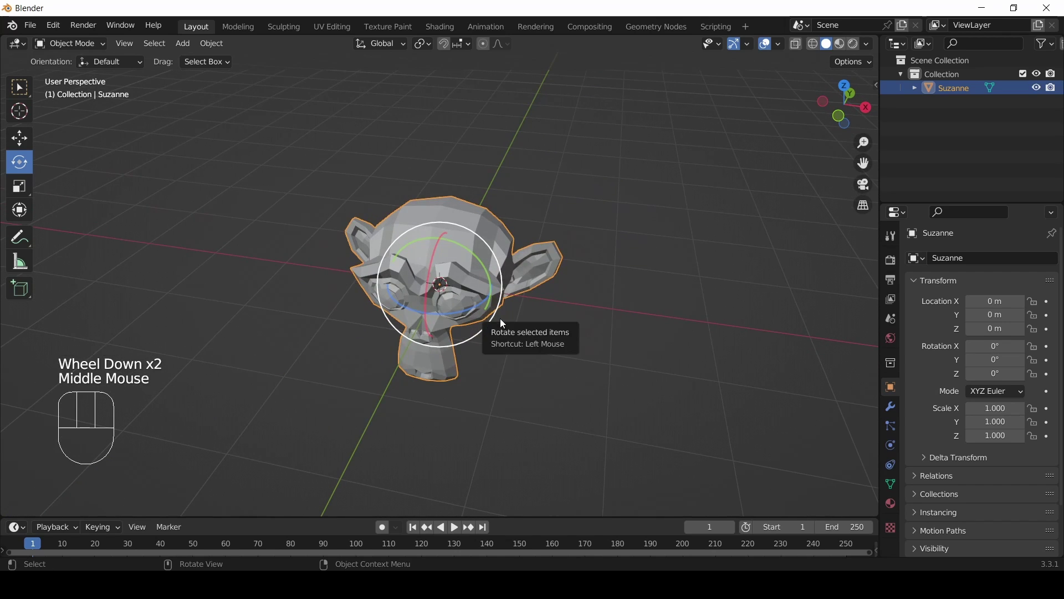
Undo once too far so Suzanne vanishes, then redo to restore her at the origin unrotated.
key(ctrl+z)
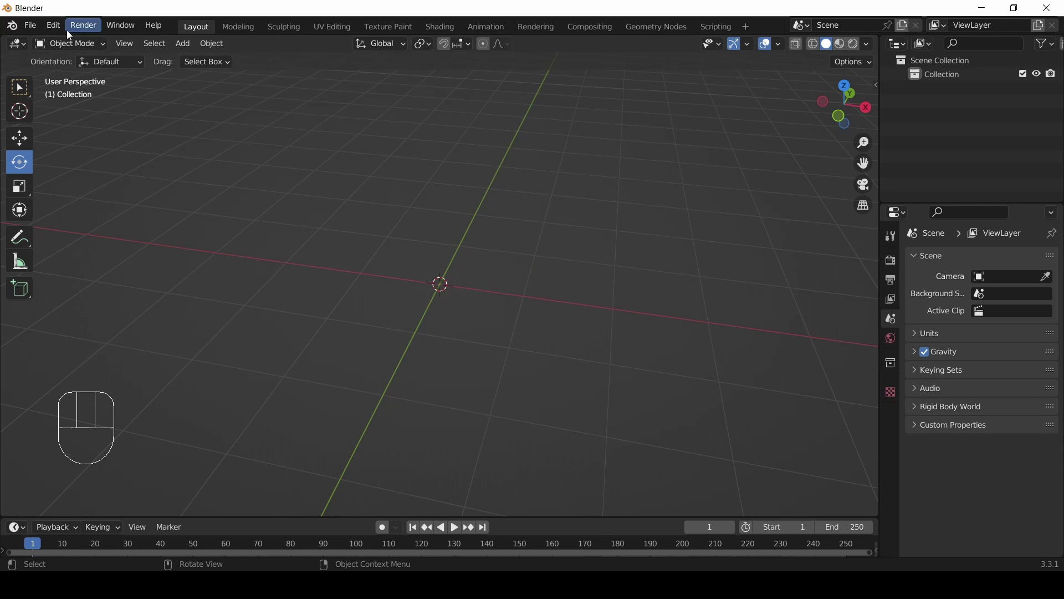
drag(60, 29, 46, 30)
drag(49, 27, 361, 213)
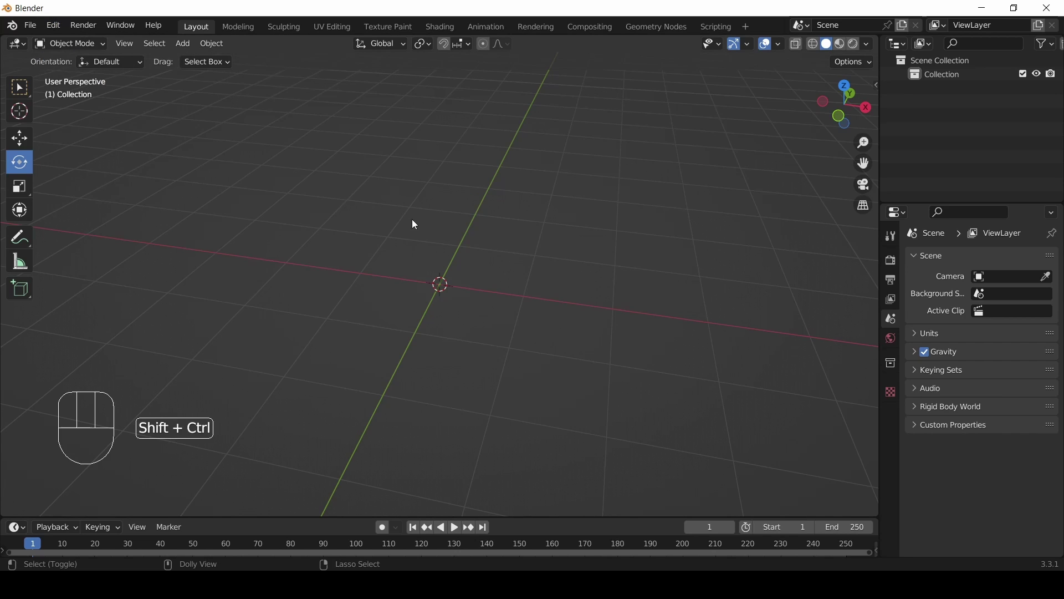
key(ctrl+shift+z)
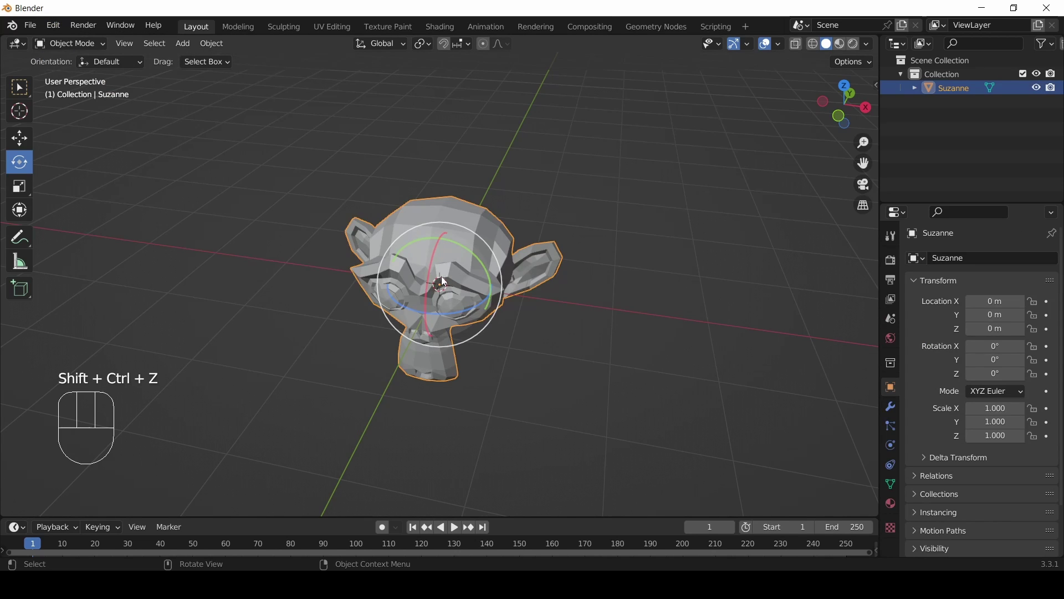
Spin Suzanne about her X axis with the red gizmo ring, then clear rotation back to 0°.
drag(441, 265, 399, 253)
scroll(up, 3)
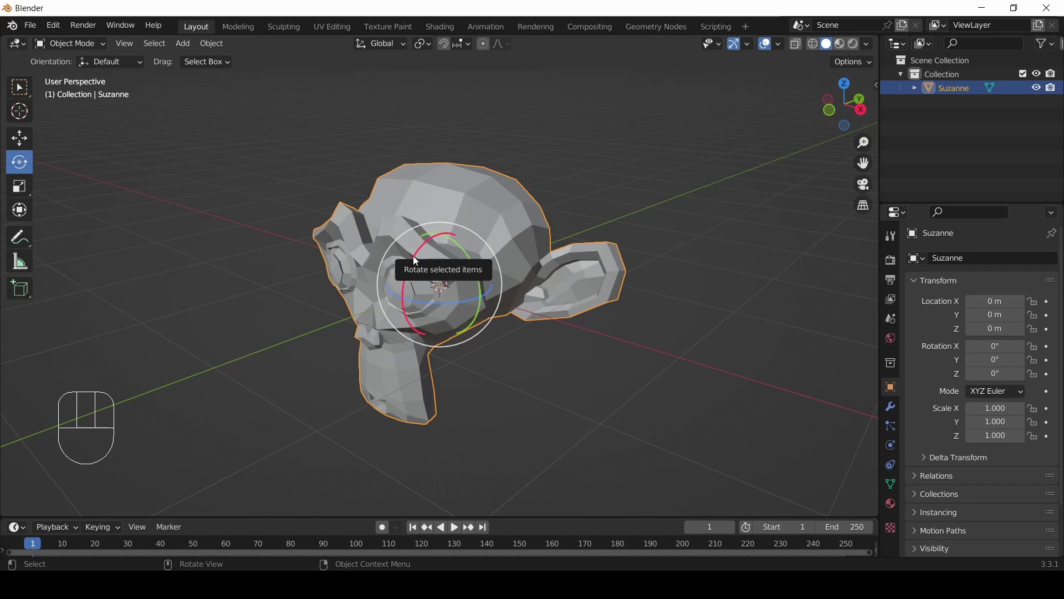
click(417, 262)
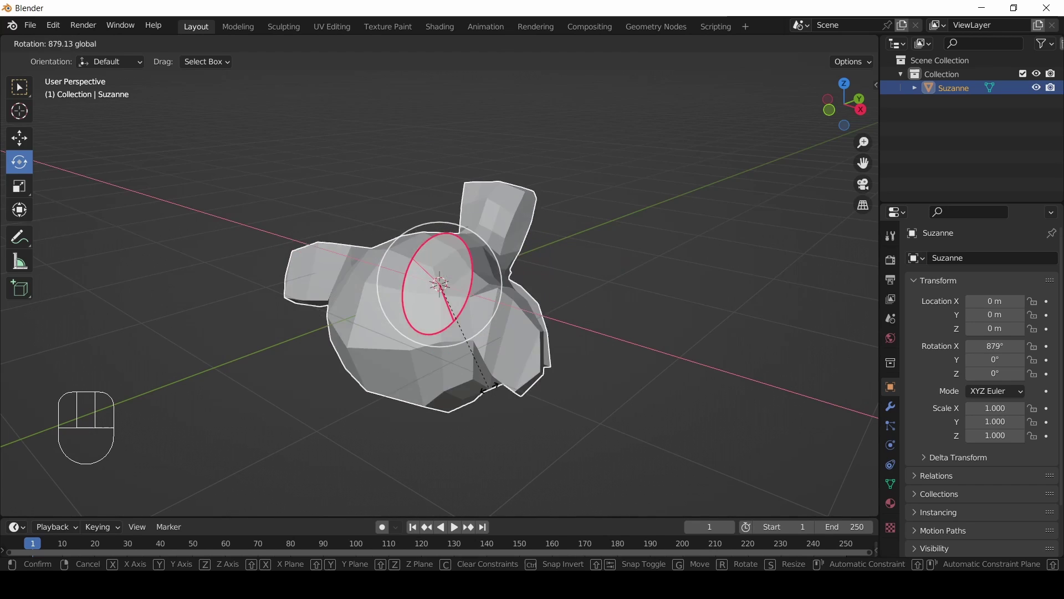
drag(563, 394, 522, 401)
drag(507, 282, 570, 269)
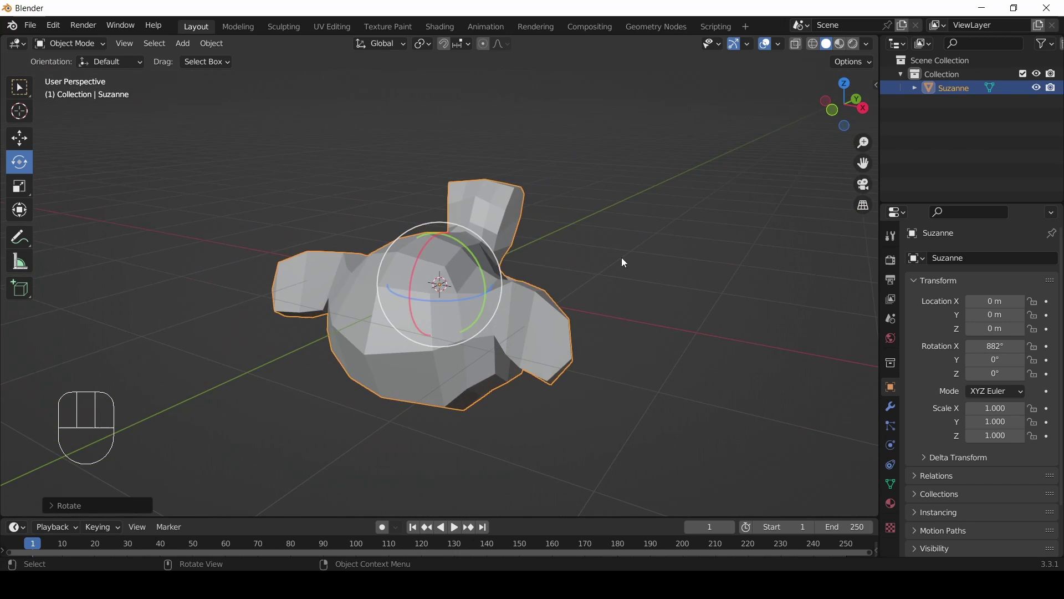
drag(502, 260, 522, 264)
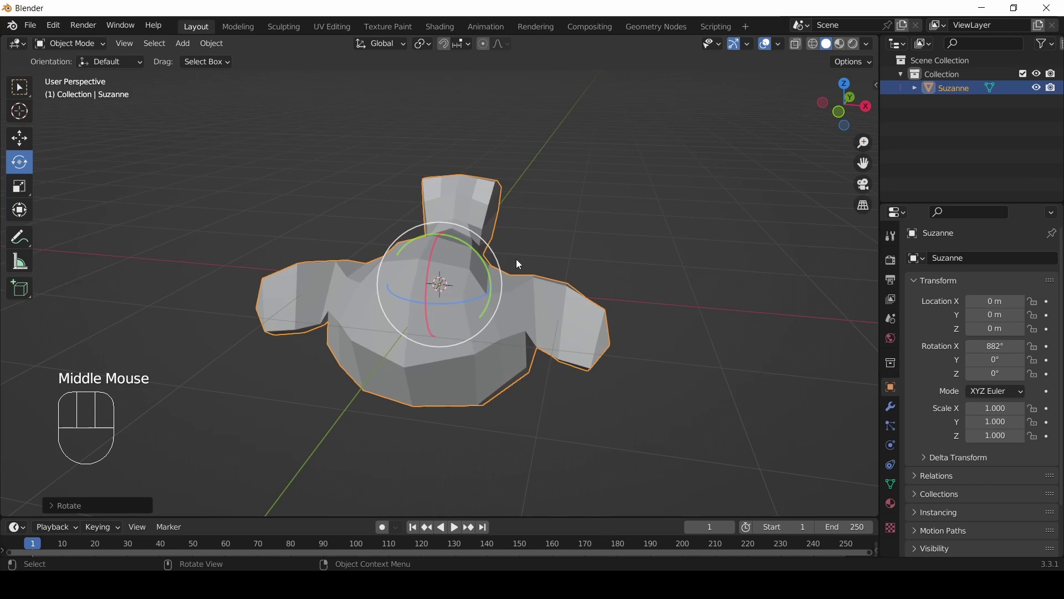
drag(577, 244, 490, 229)
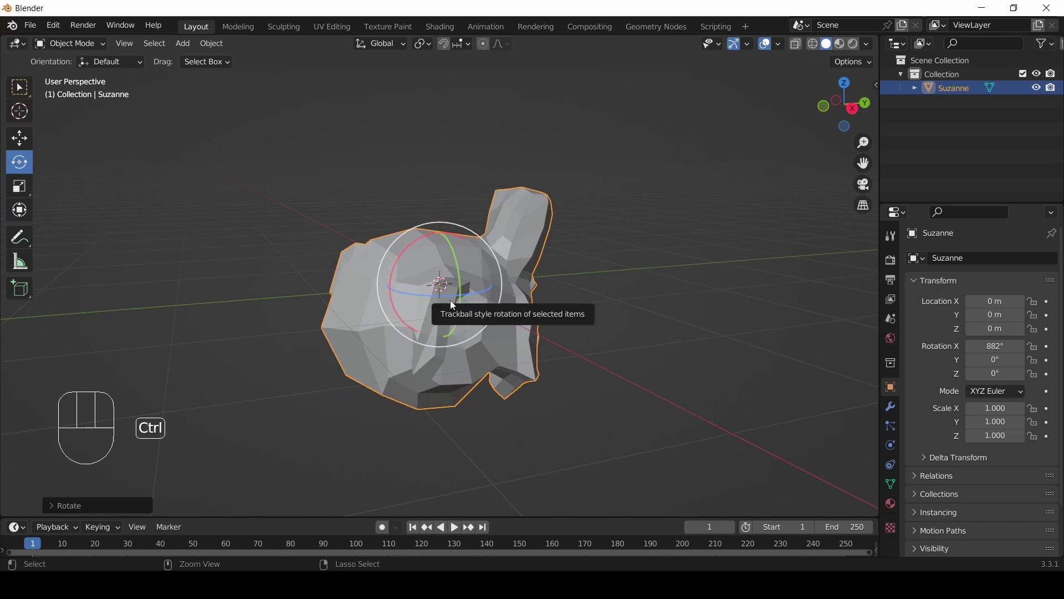
key(ctrl+z)
Spin Suzanne about the Y axis with the green ring, then clear rotation to 0°.
drag(426, 337, 532, 324)
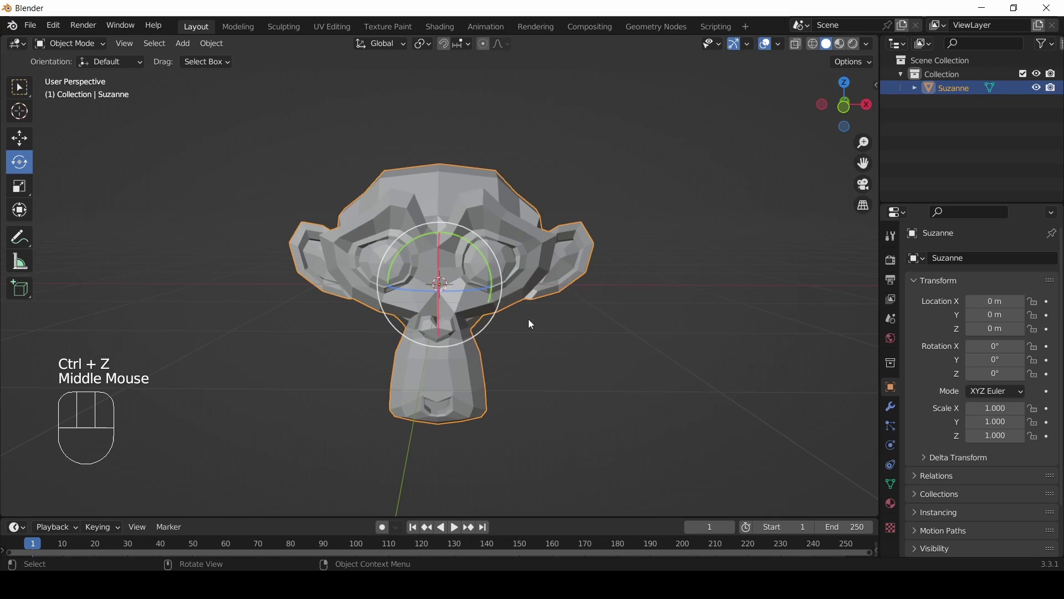
drag(487, 263, 432, 268)
click(475, 256)
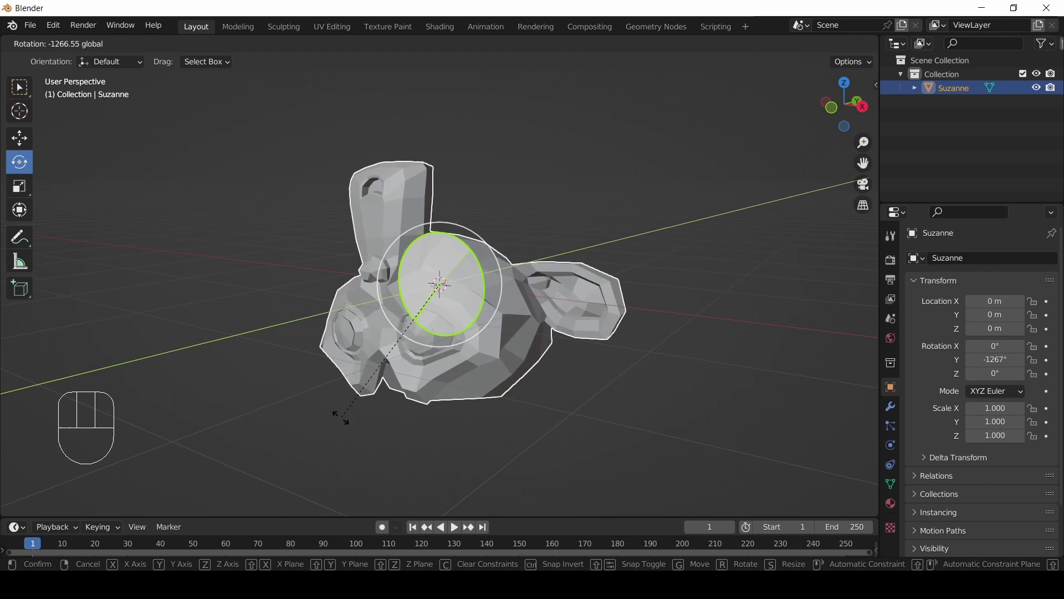
drag(312, 285, 358, 288)
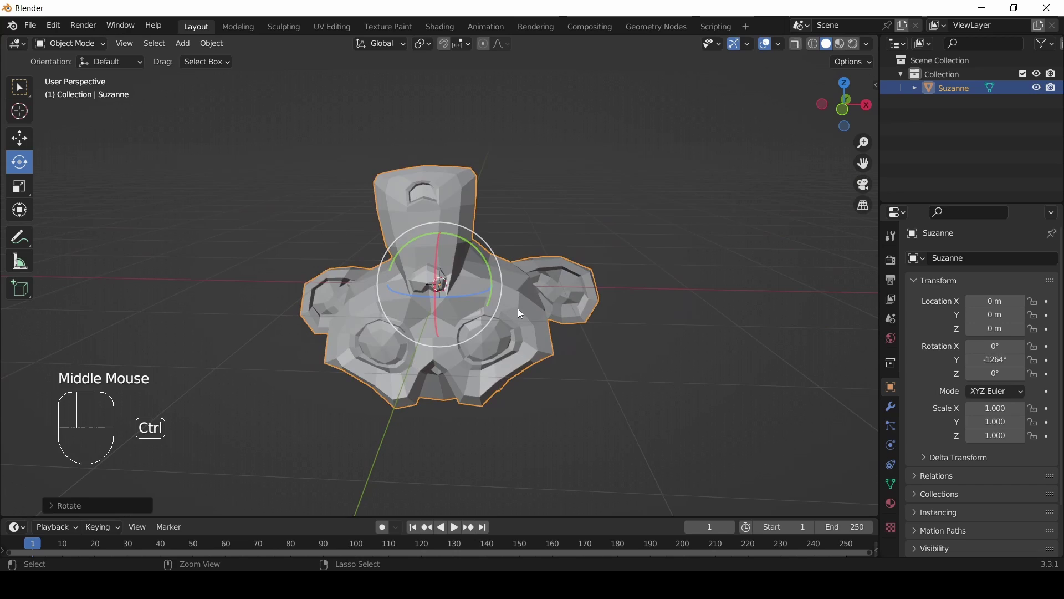
key(ctrl+z)
Spin Suzanne about the Z axis with the blue ring, then clear rotation to 0°.
drag(485, 269, 437, 306)
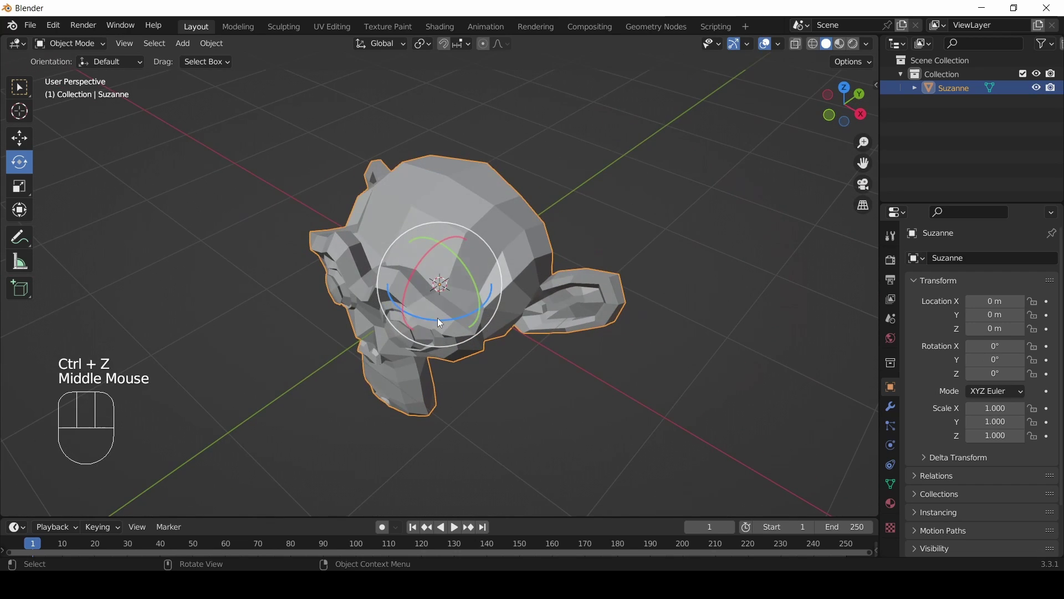
click(443, 322)
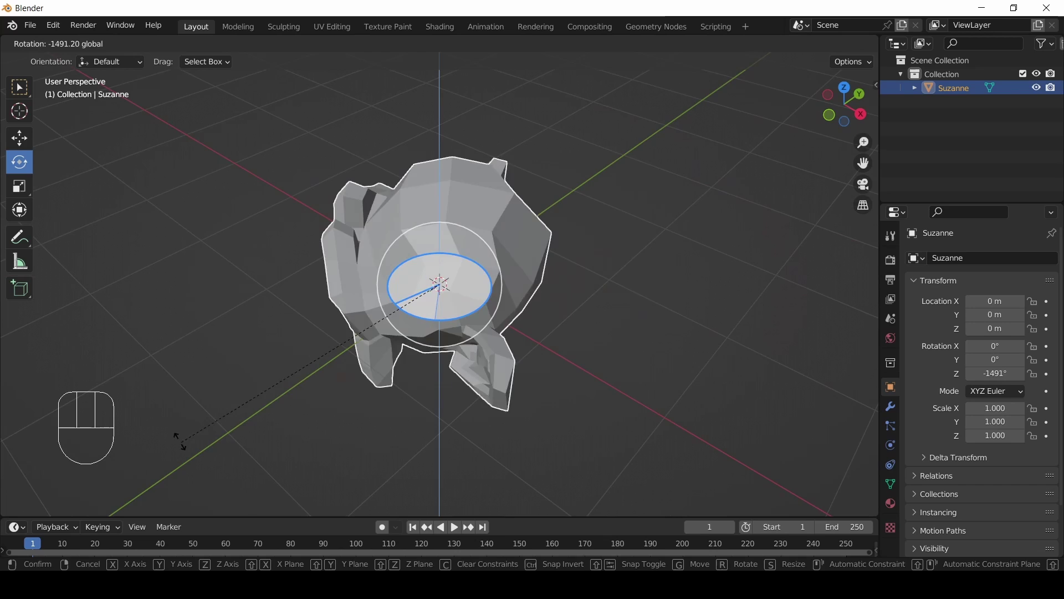
scroll(down, 3)
drag(263, 409, 400, 346)
key(ctrl+z)
drag(559, 270, 483, 317)
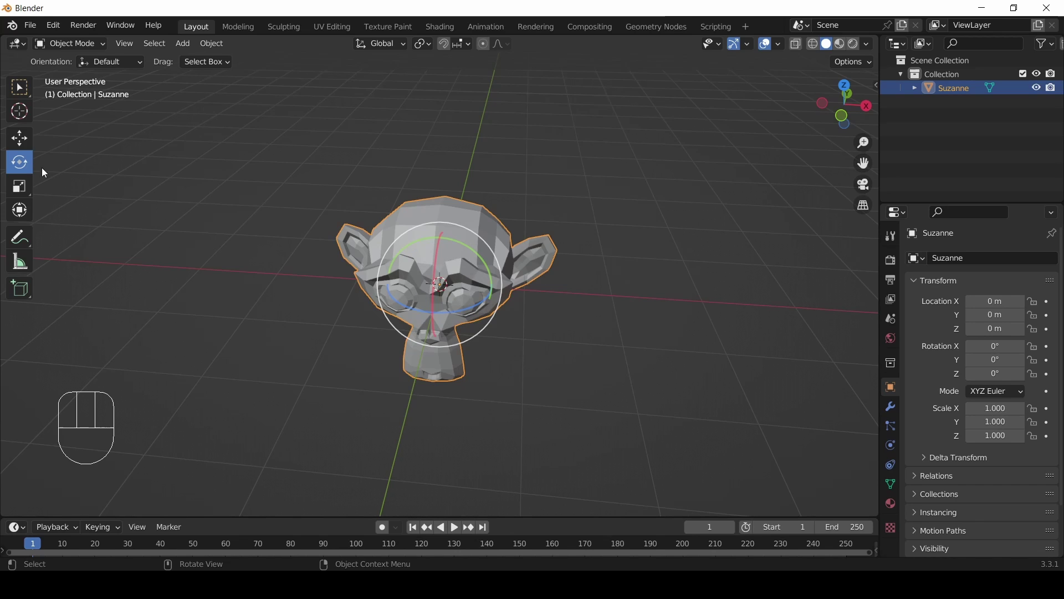
Return to Select Box so no gizmo shows, and reframe the view on Suzanne.
click(20, 90)
click(19, 91)
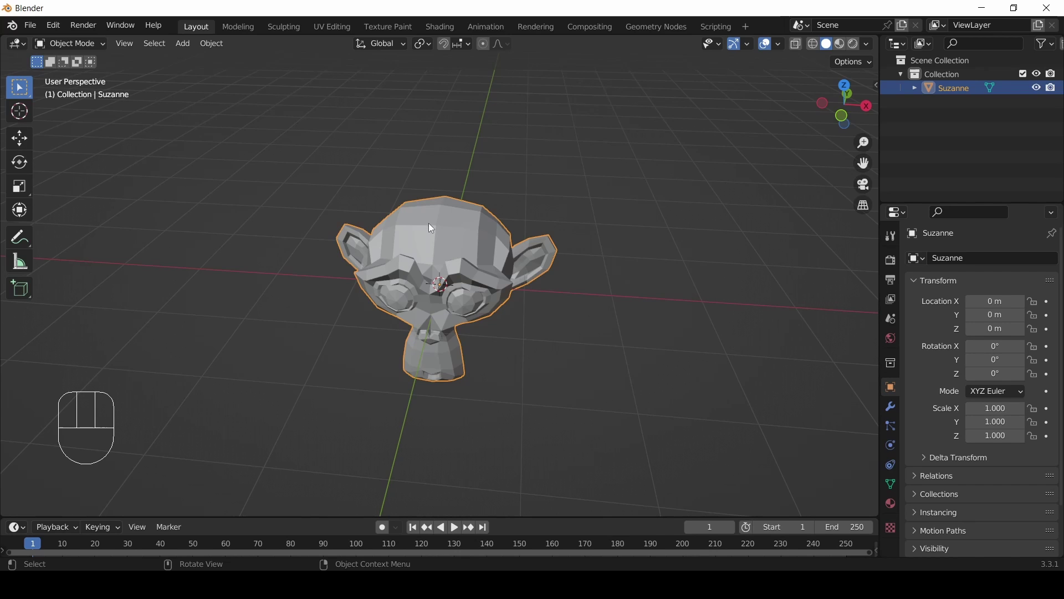
drag(509, 210, 459, 215)
scroll(up, 3)
scroll(up, 3)
drag(223, 52, 612, 88)
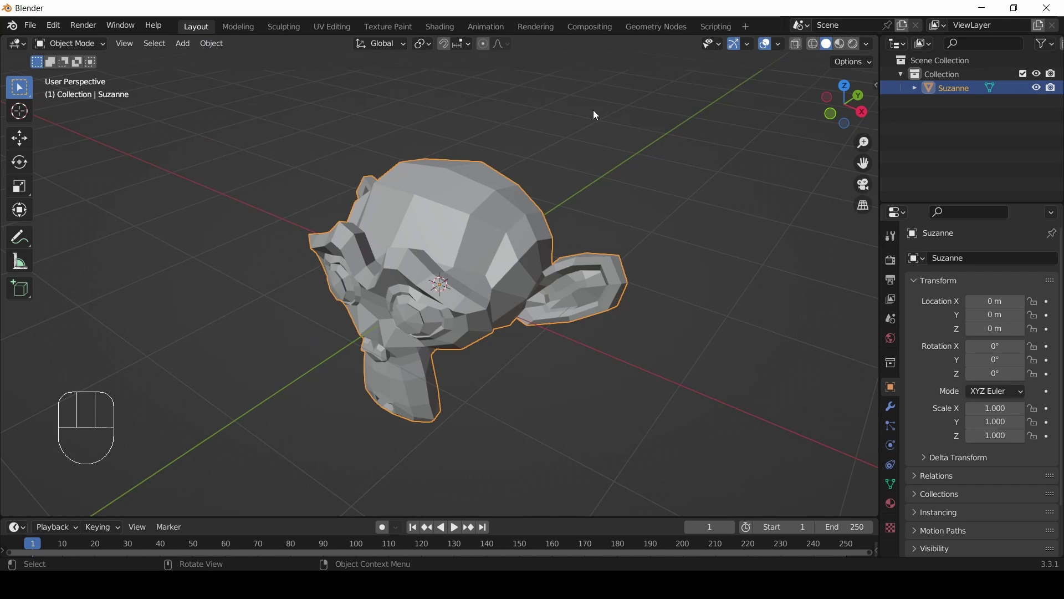
scroll(down, 3)
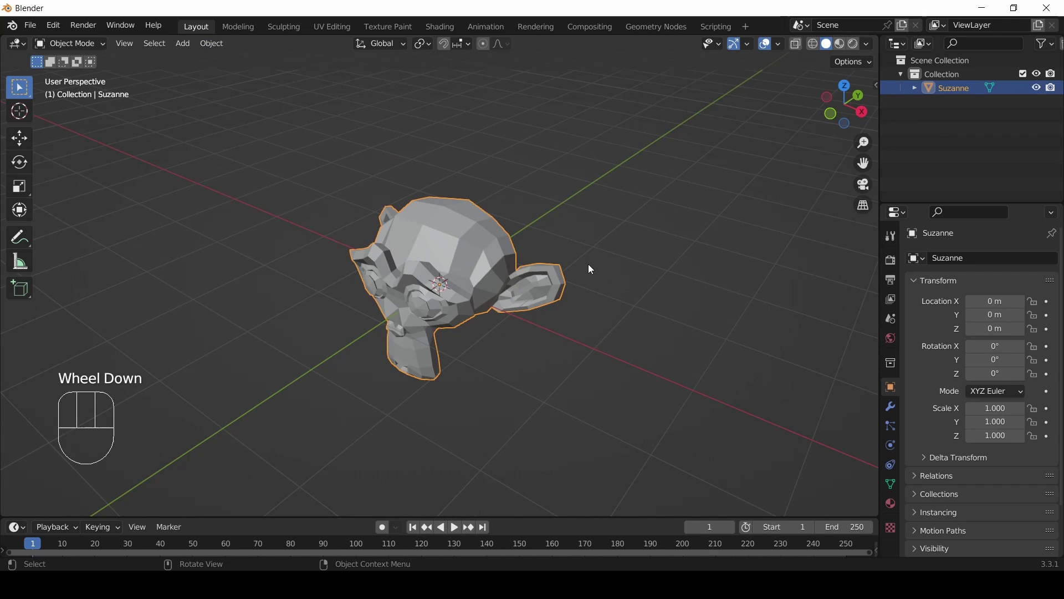
Rotate Suzanne freely with R, confirm, then clear her rotation with Alt+R.
key(r)
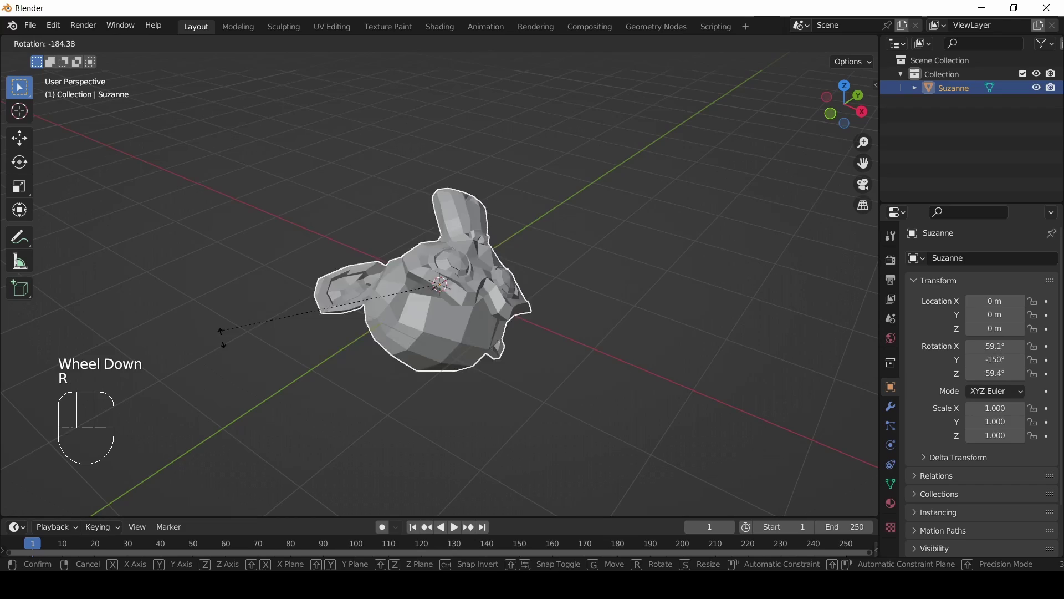
click(233, 193)
drag(503, 341, 471, 351)
drag(387, 342, 425, 328)
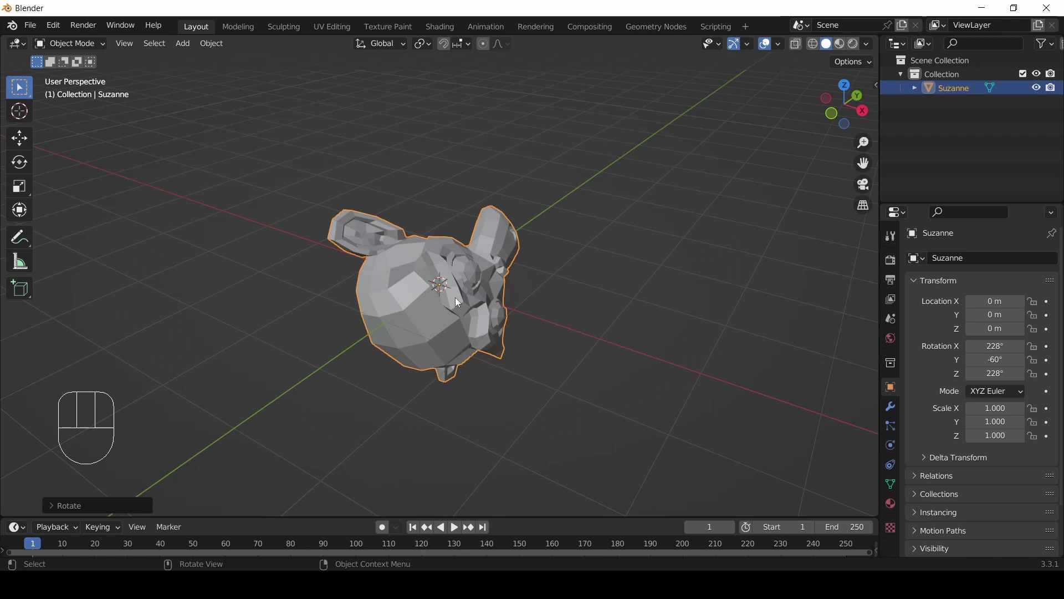
drag(221, 44, 616, 144)
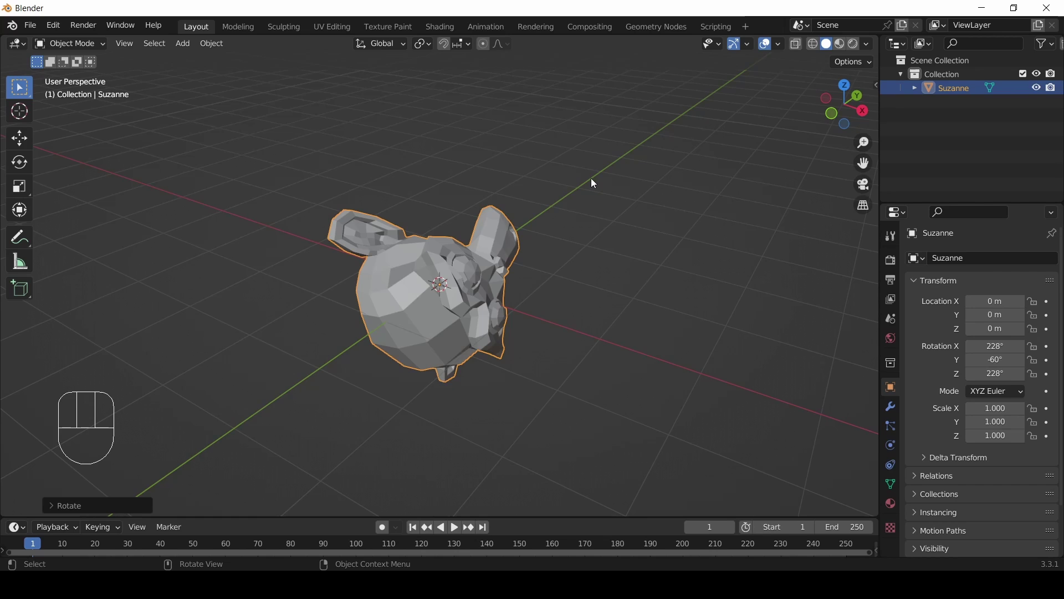
key(alt+r)
Spin Suzanne about the Y axis with R Y, confirm, then clear rotation to 0°.
drag(519, 304, 497, 303)
scroll(up, 3)
middle_click(471, 308)
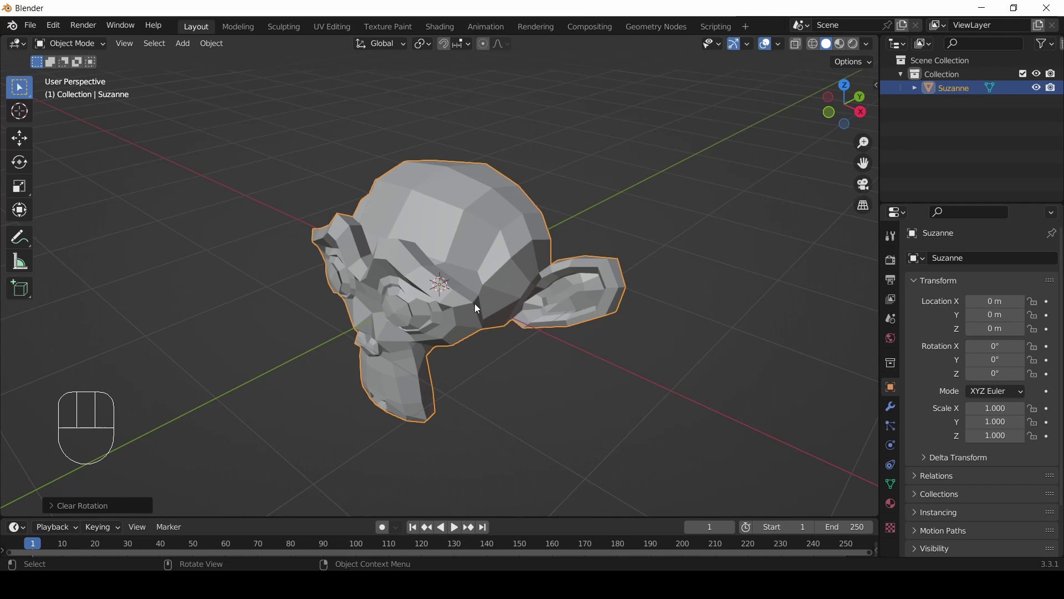
scroll(down, 3)
scroll(up, 3)
scroll(down, 3)
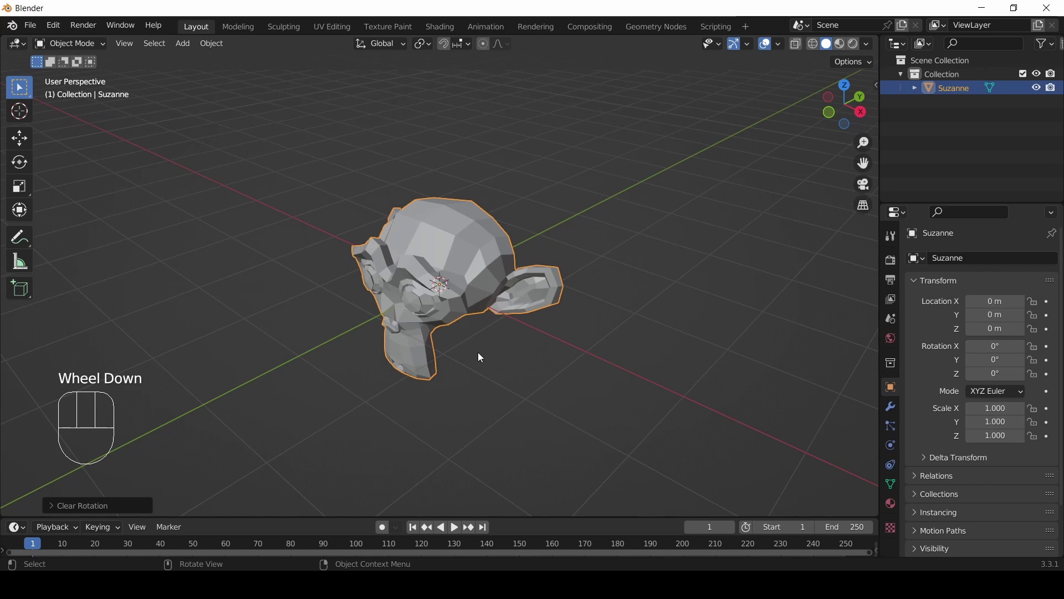
drag(487, 358, 519, 352)
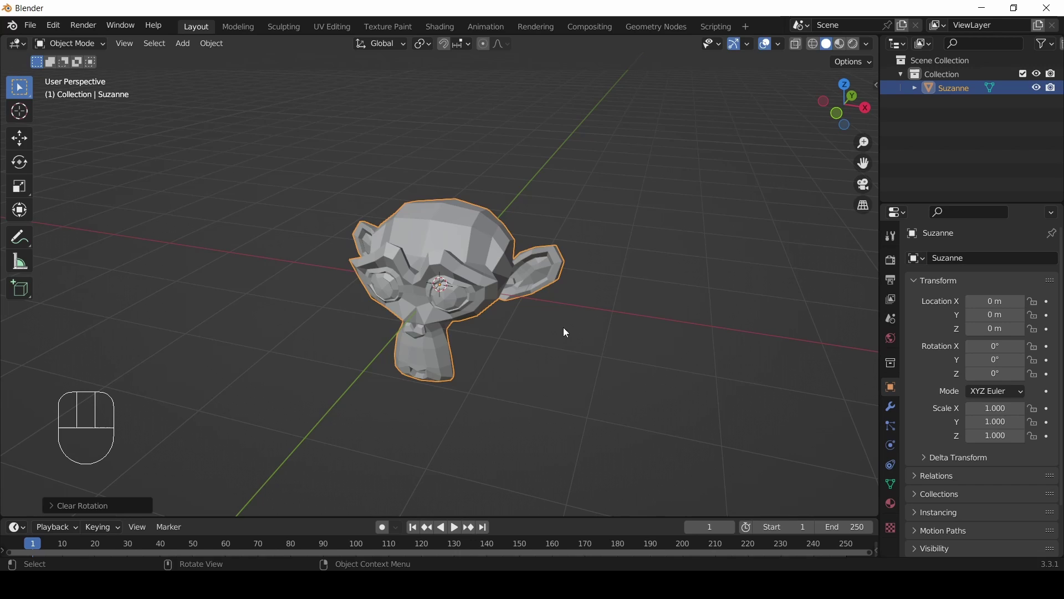
key(r)
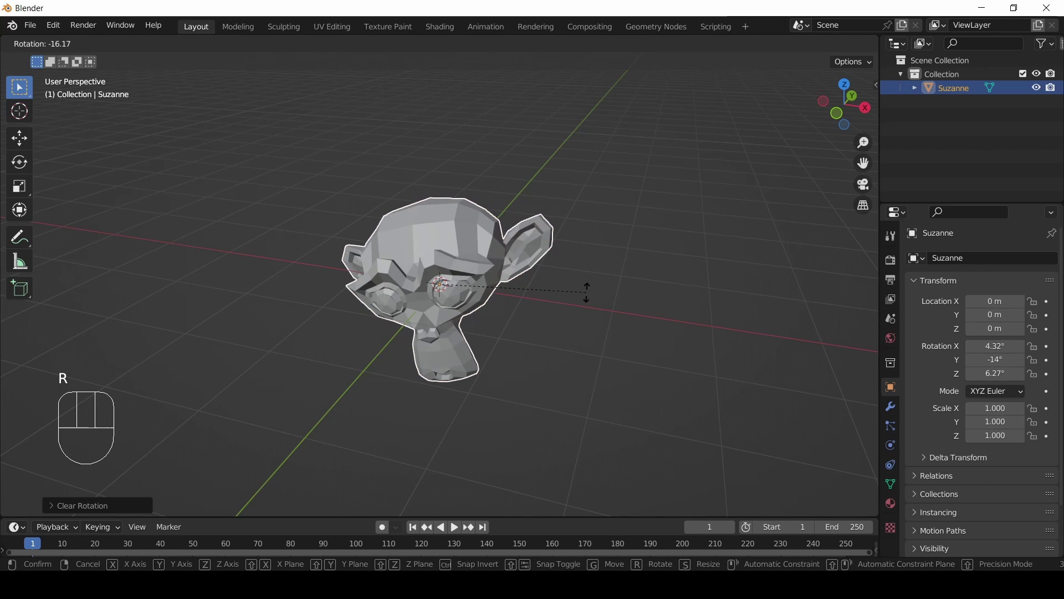
key(y)
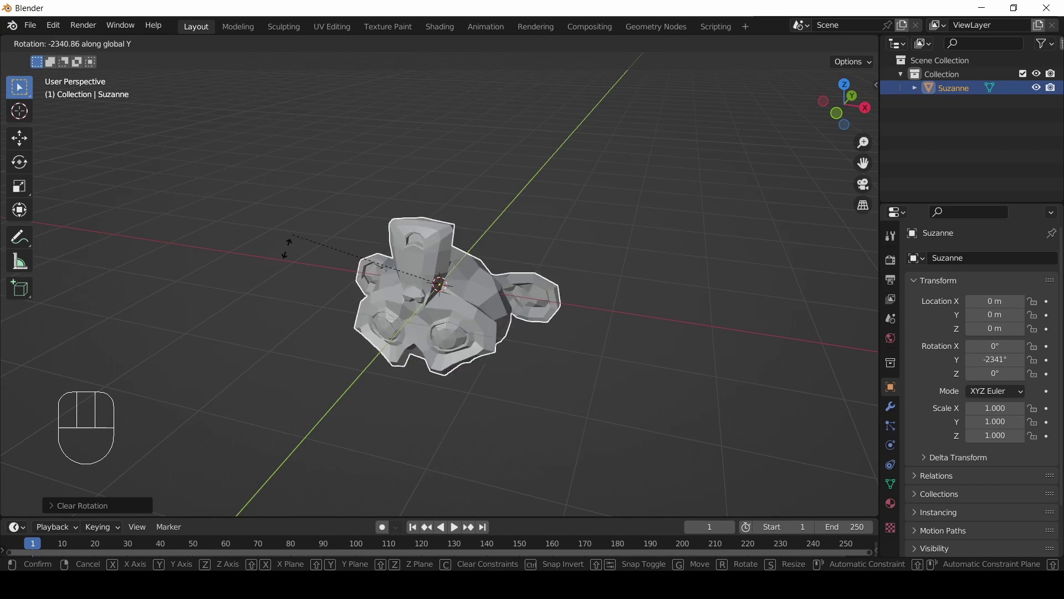
click(273, 249)
drag(545, 325, 531, 335)
key(alt+r)
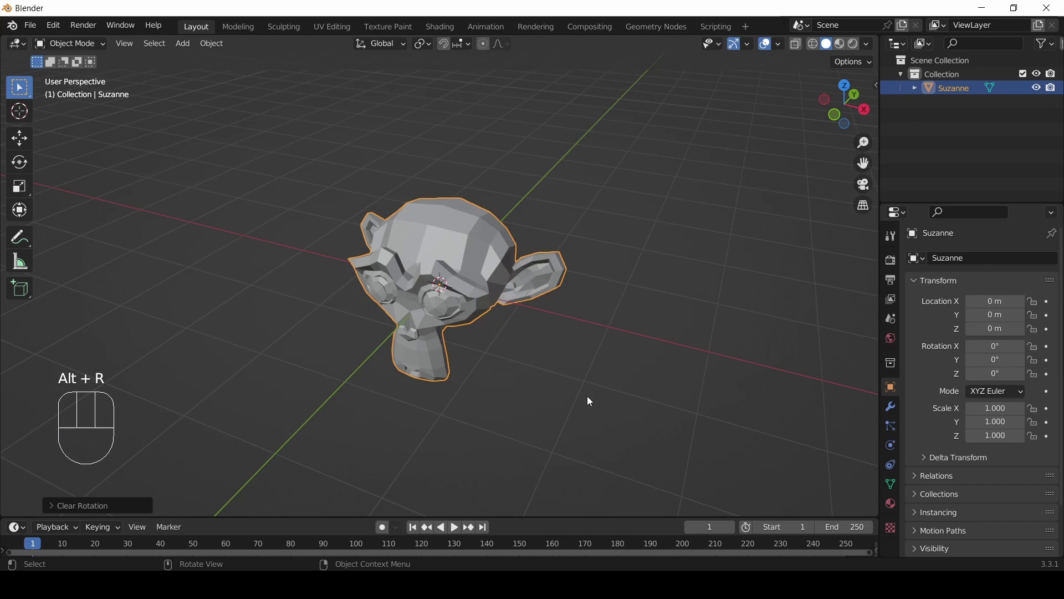
Spin Suzanne about the Z axis with R Z, confirm, then clear rotation to 0°.
key(r)
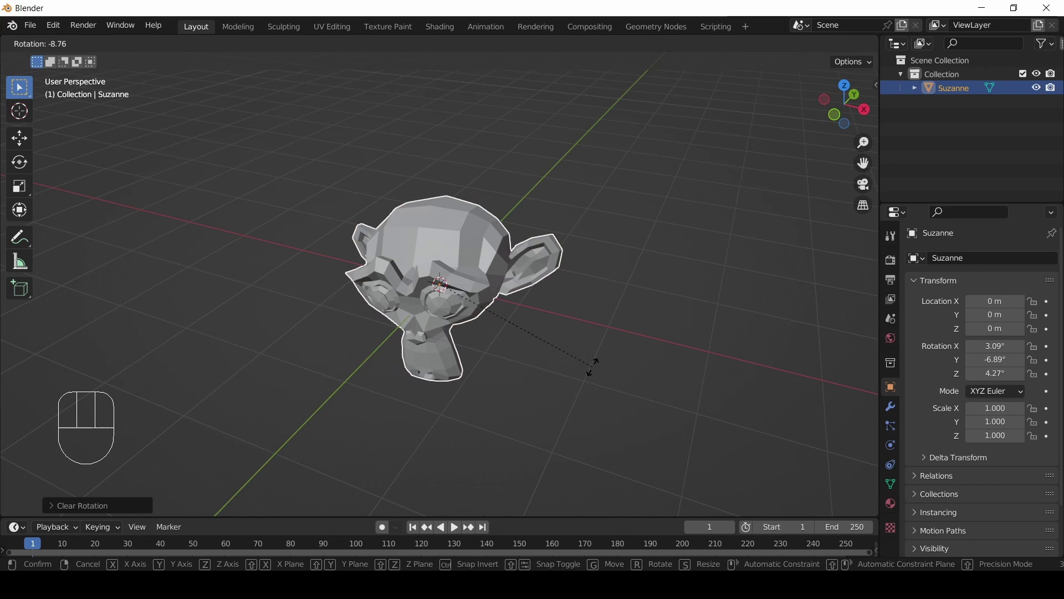
key(z)
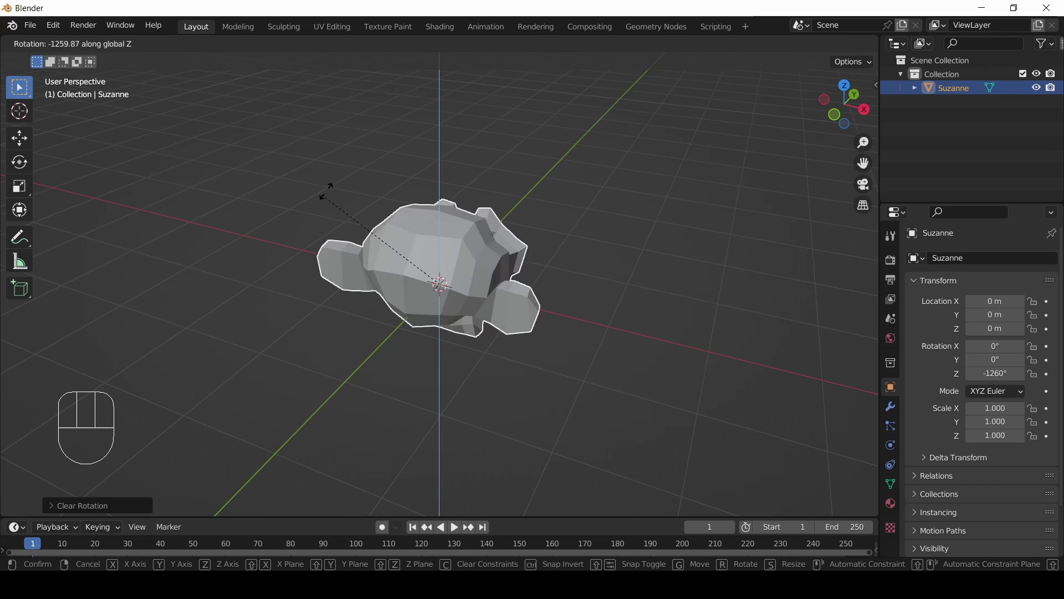
click(624, 159)
drag(604, 334, 544, 323)
key(alt+r)
Spin Suzanne about the X axis with R X (to 2430°), then clear rotation to 0°.
drag(487, 319, 485, 309)
key(r)
key(x)
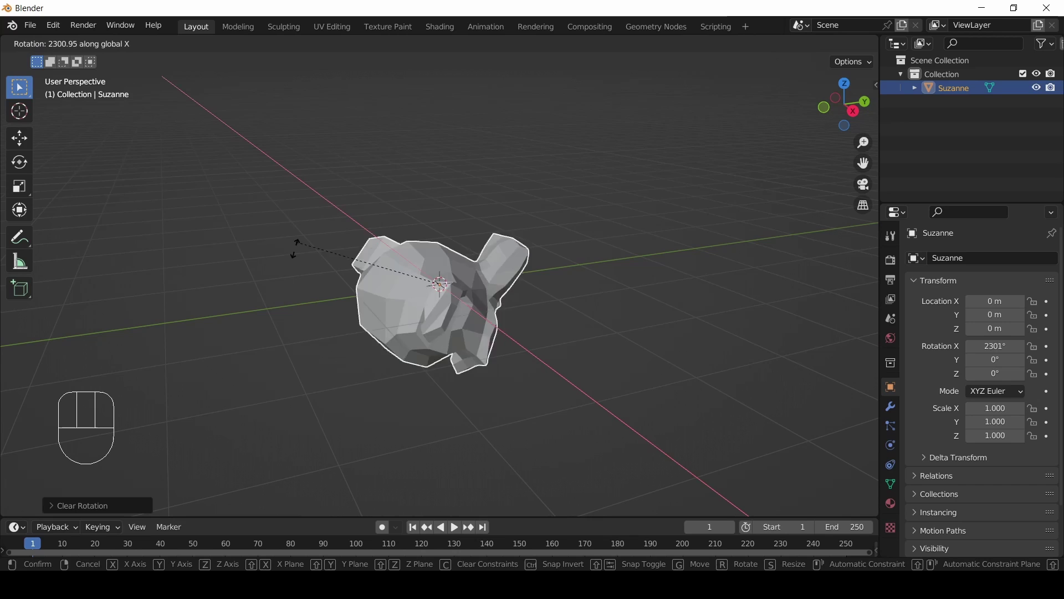
click(487, 394)
drag(252, 301, 357, 363)
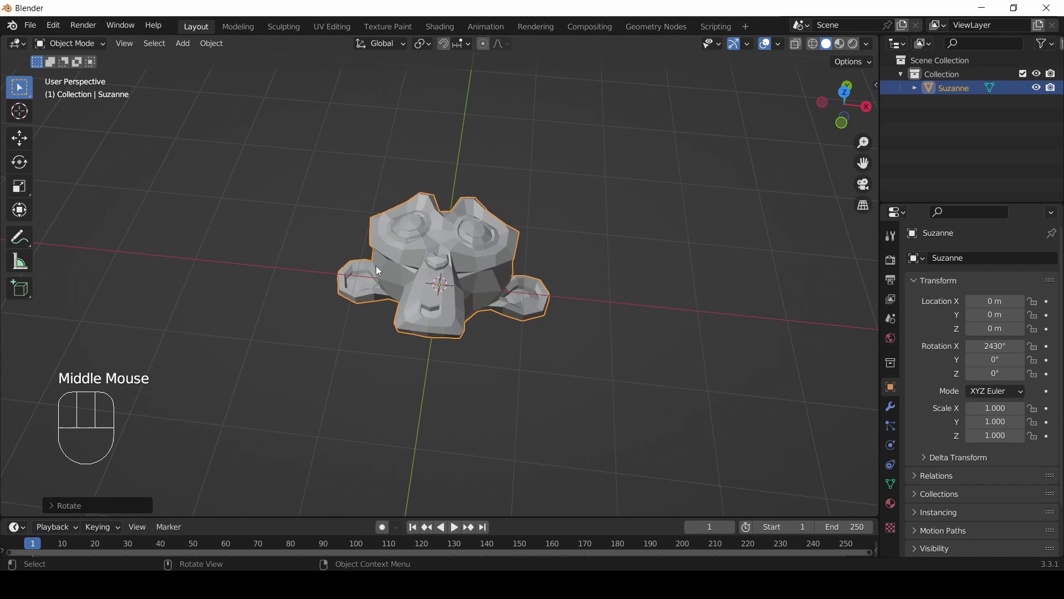
drag(502, 303, 456, 316)
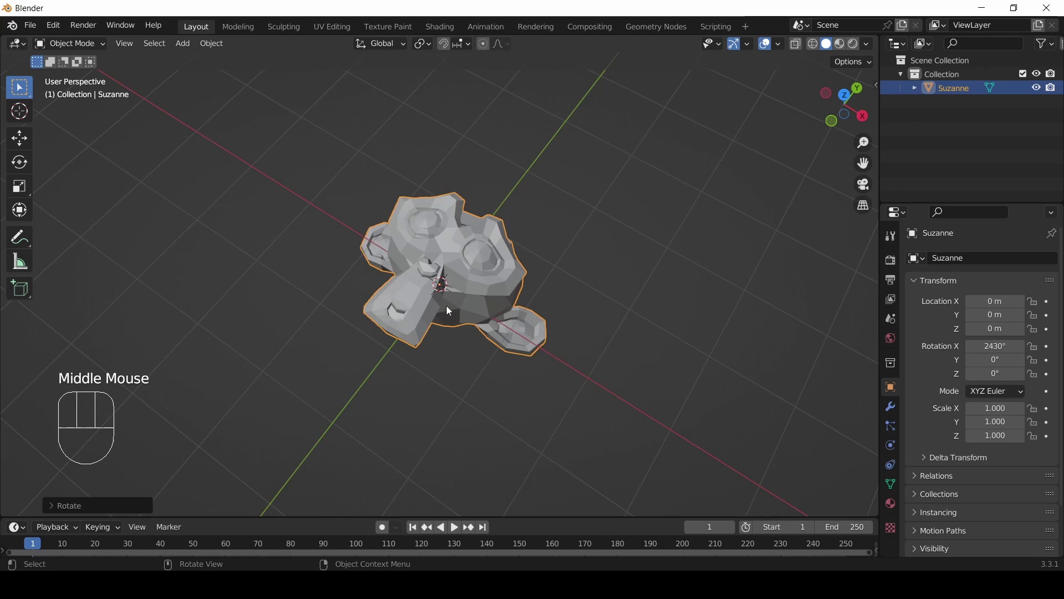
scroll(down, 3)
scroll(down, 3)
scroll(up, 3)
key(alt+r)
drag(482, 300, 494, 229)
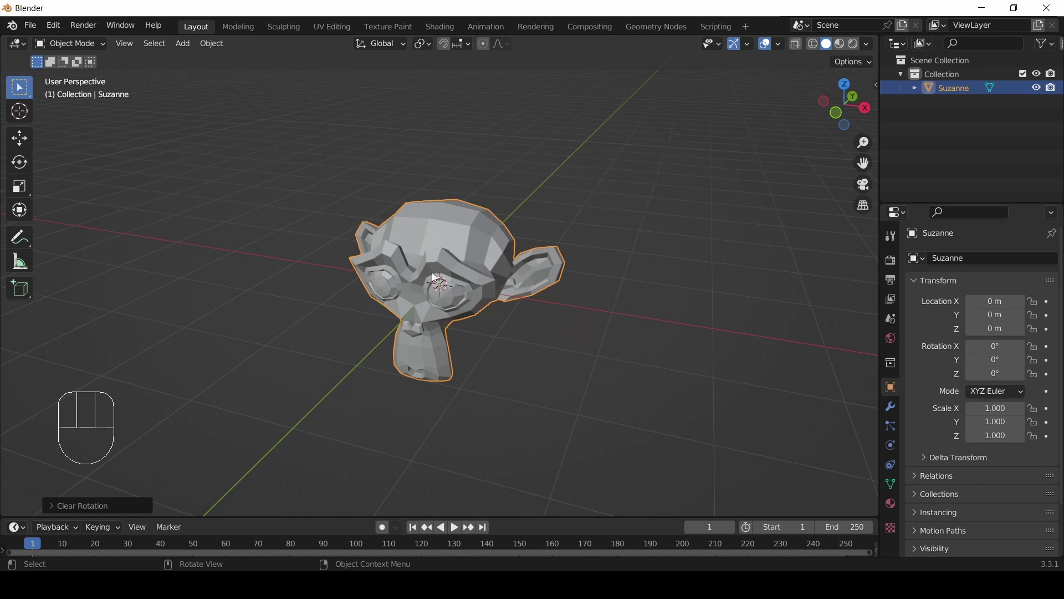
scroll(up, 3)
scroll(down, 3)
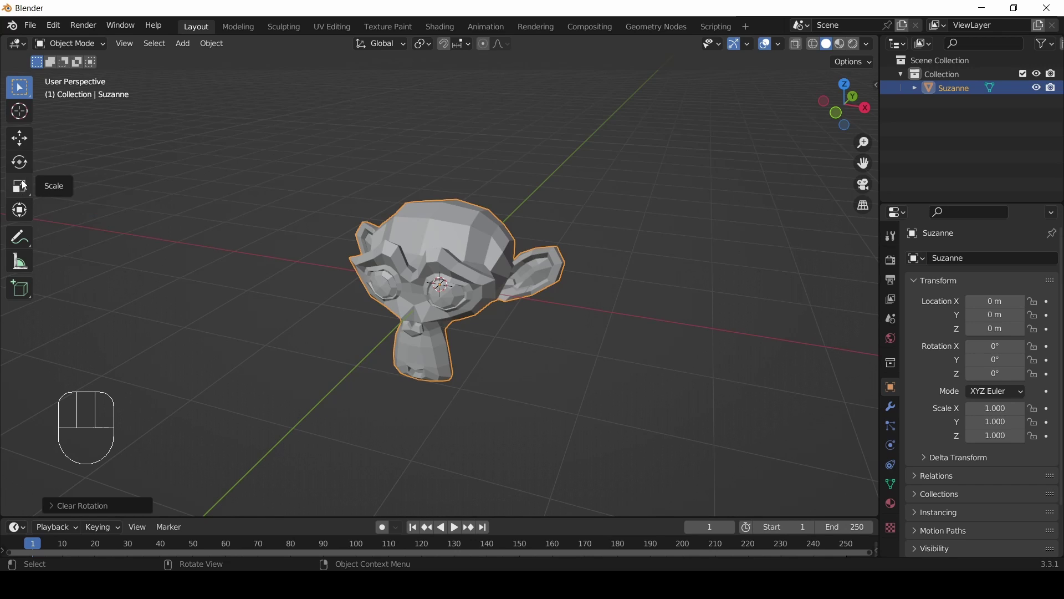
With the Scale tool, enlarge Suzanne evenly on all axes using the white gizmo circle.
click(27, 189)
click(31, 191)
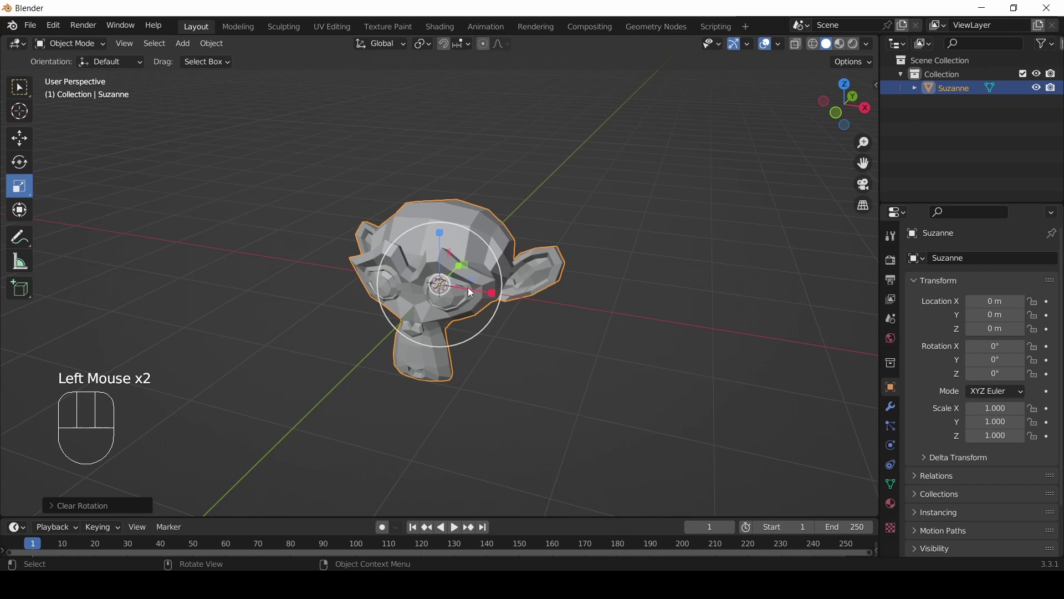
drag(596, 249, 524, 293)
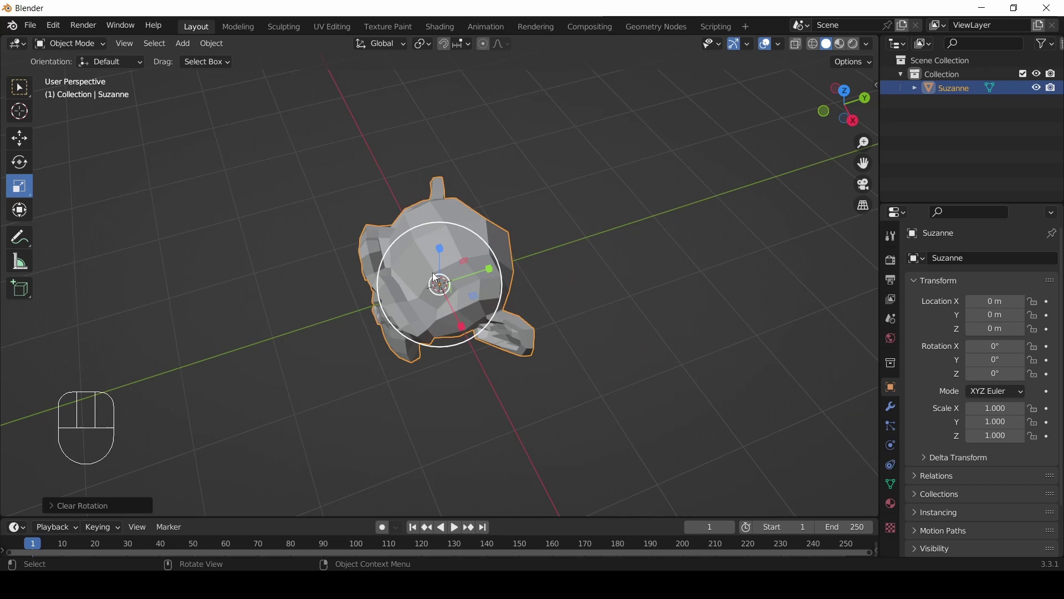
drag(428, 277, 465, 264)
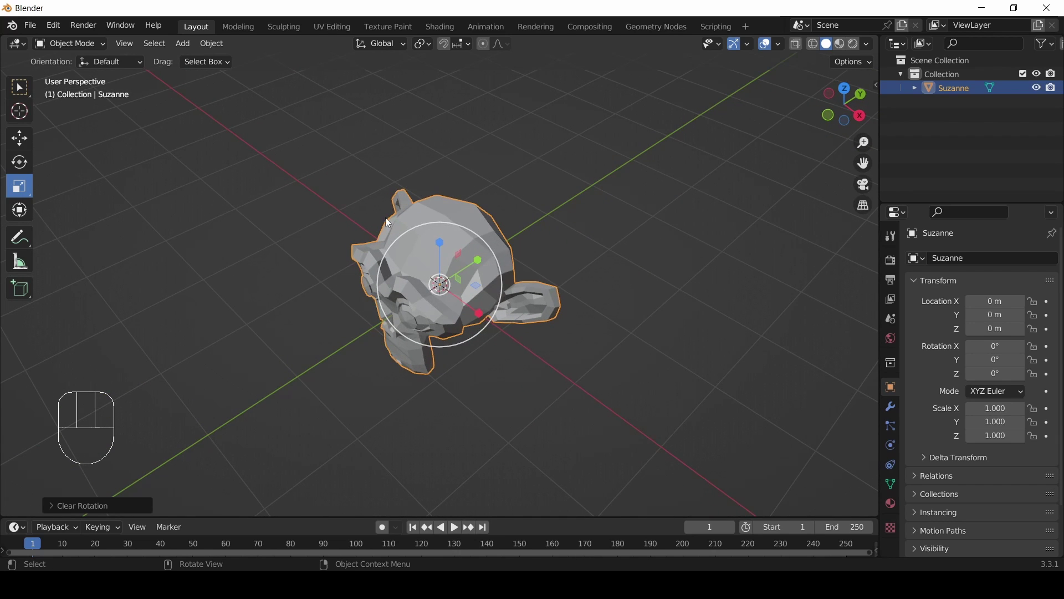
drag(523, 330, 539, 298)
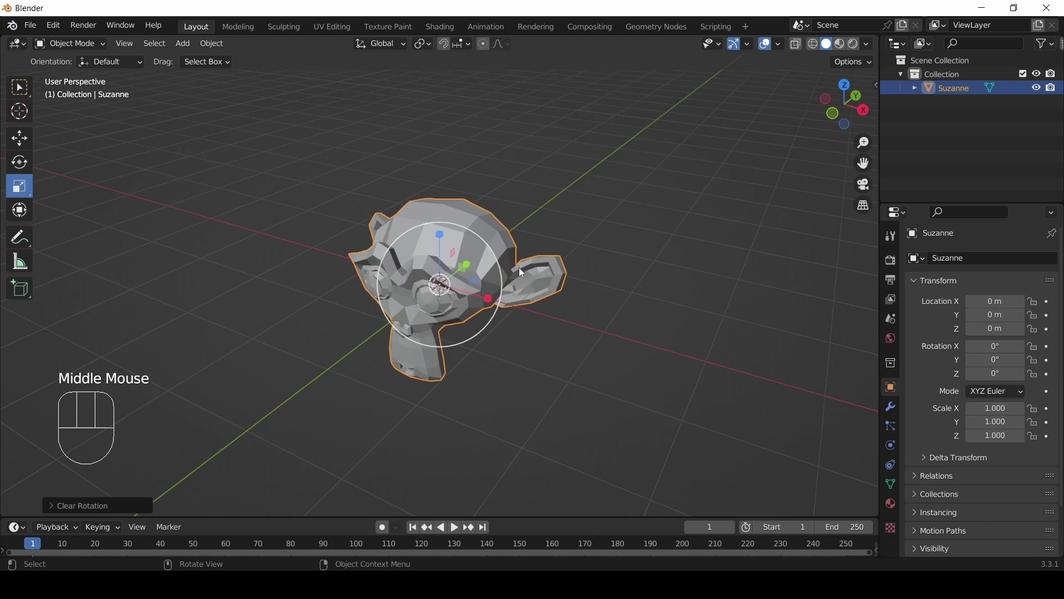
click(496, 259)
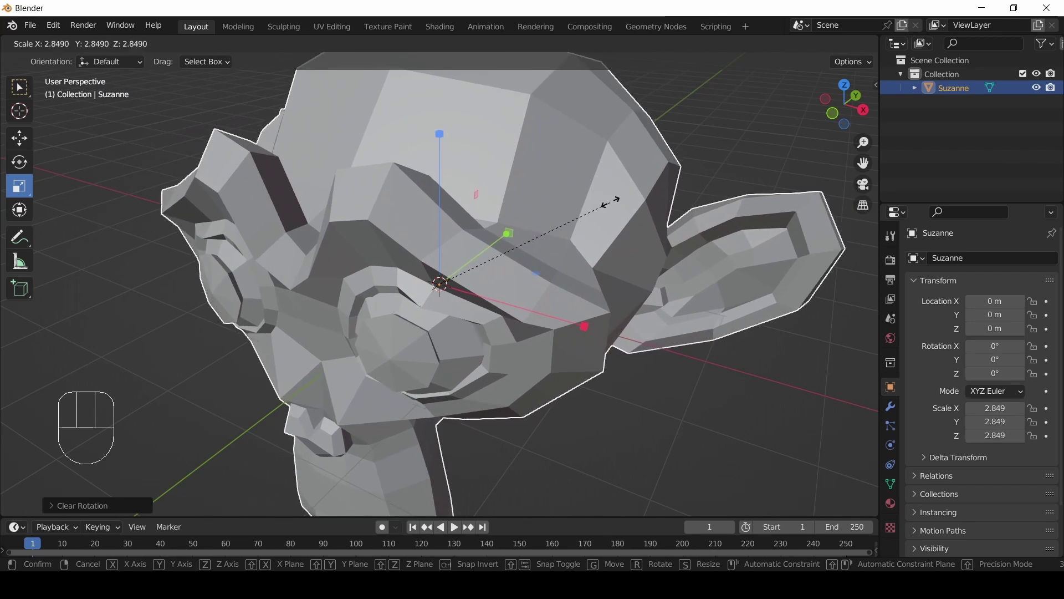
scroll(down, 3)
drag(553, 256, 569, 267)
scroll(up, 3)
drag(513, 303, 477, 316)
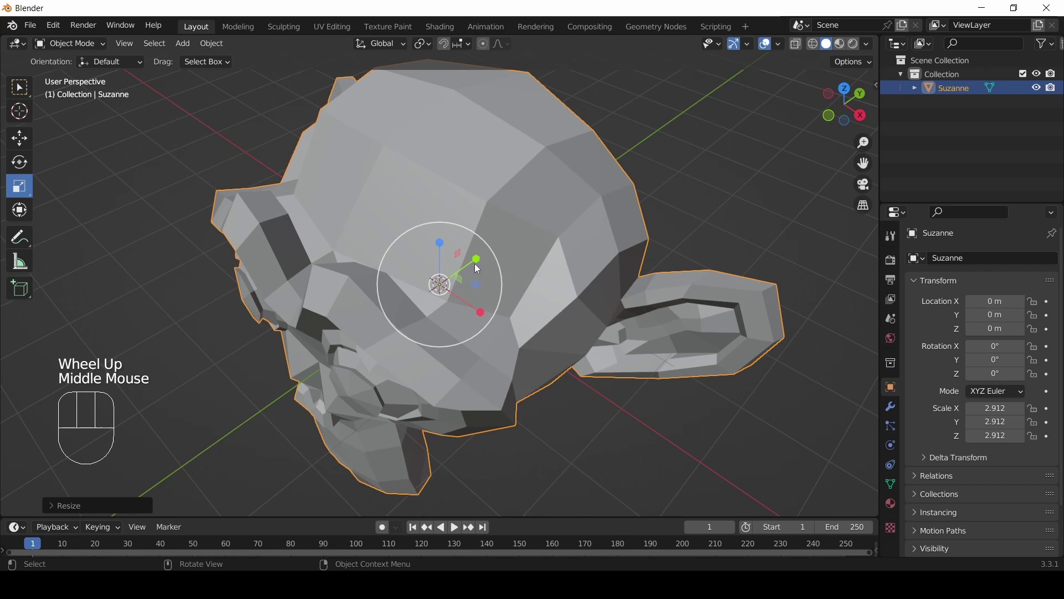
drag(457, 314, 490, 305)
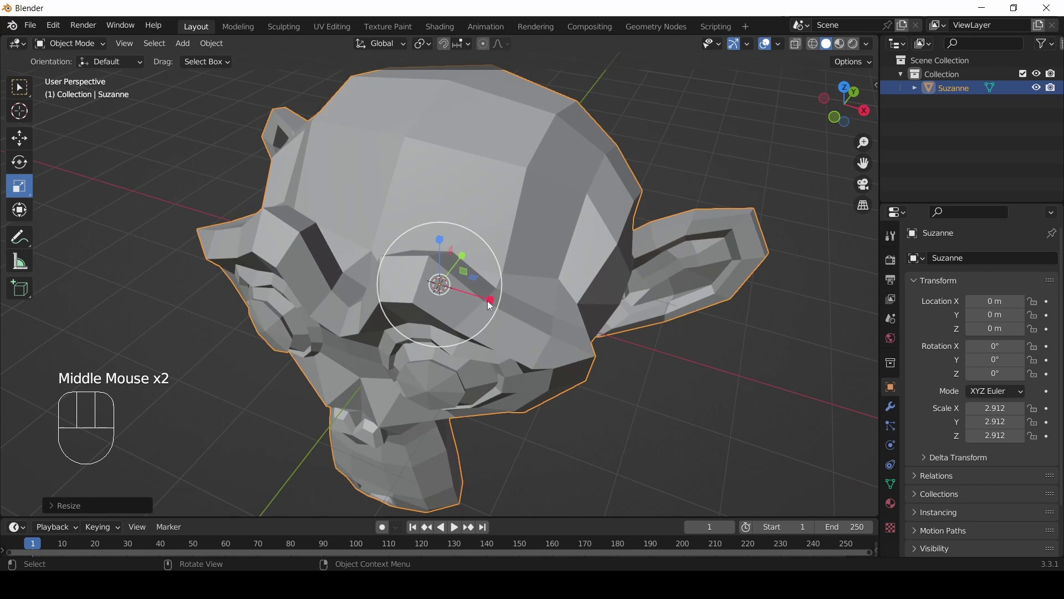
Rescale per axis to about 1.357 X, 5.927 Y and 2.521 Z with the red, green and blue handles.
click(494, 303)
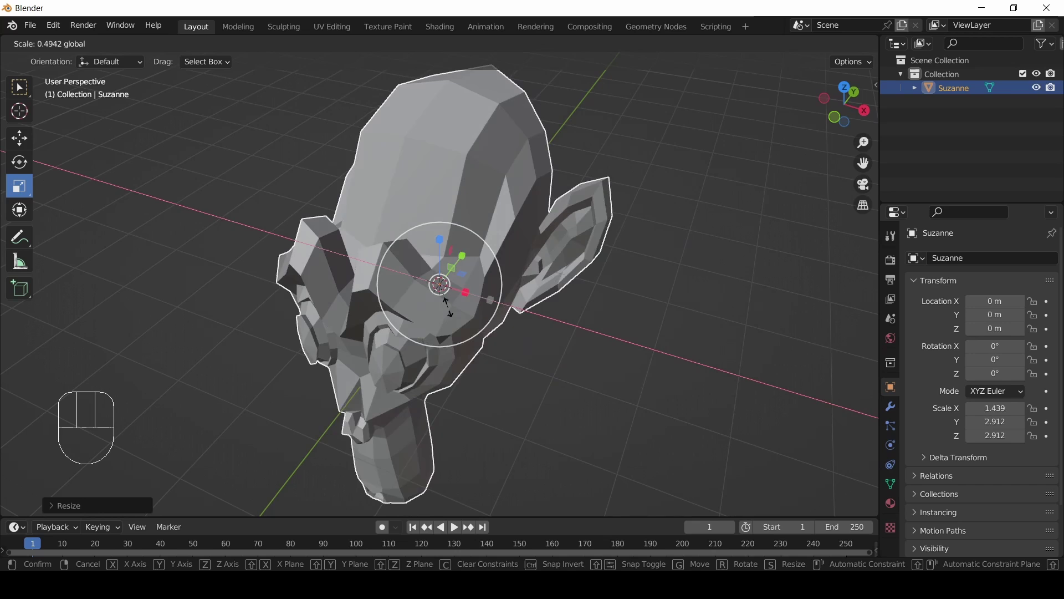
drag(578, 336, 503, 300)
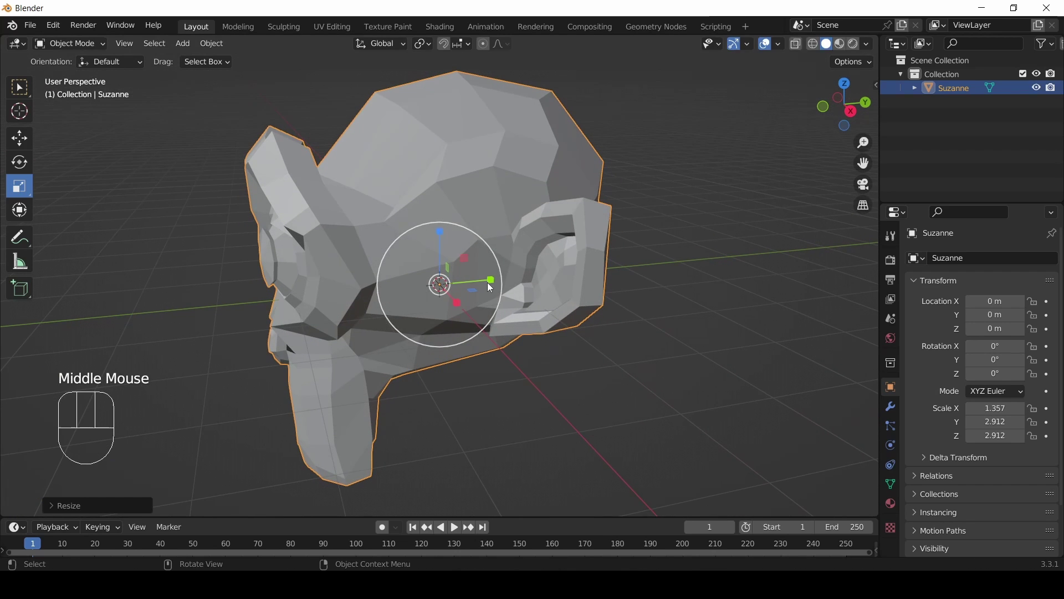
click(495, 286)
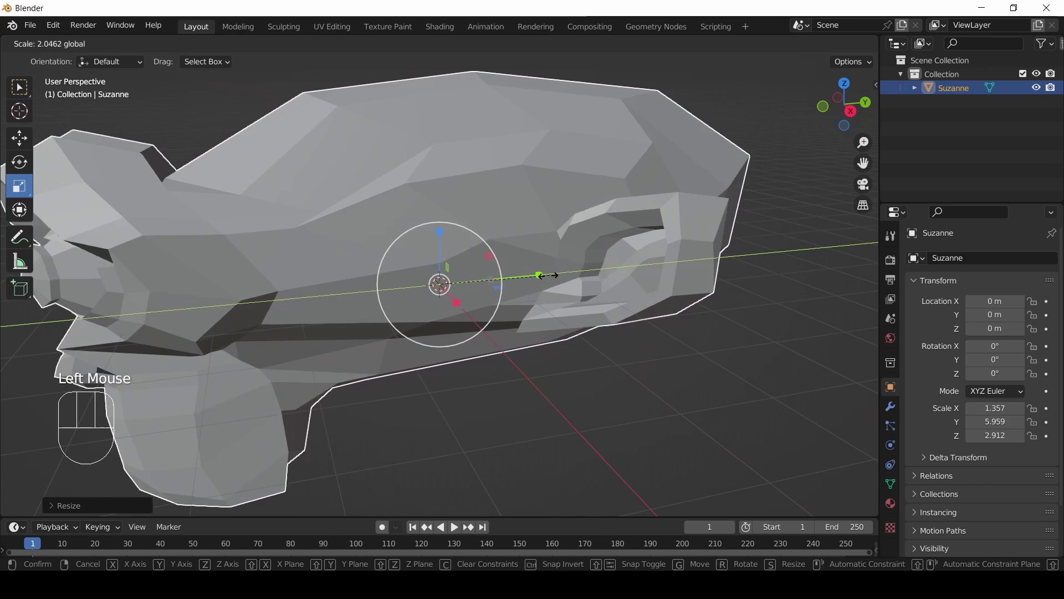
click(444, 237)
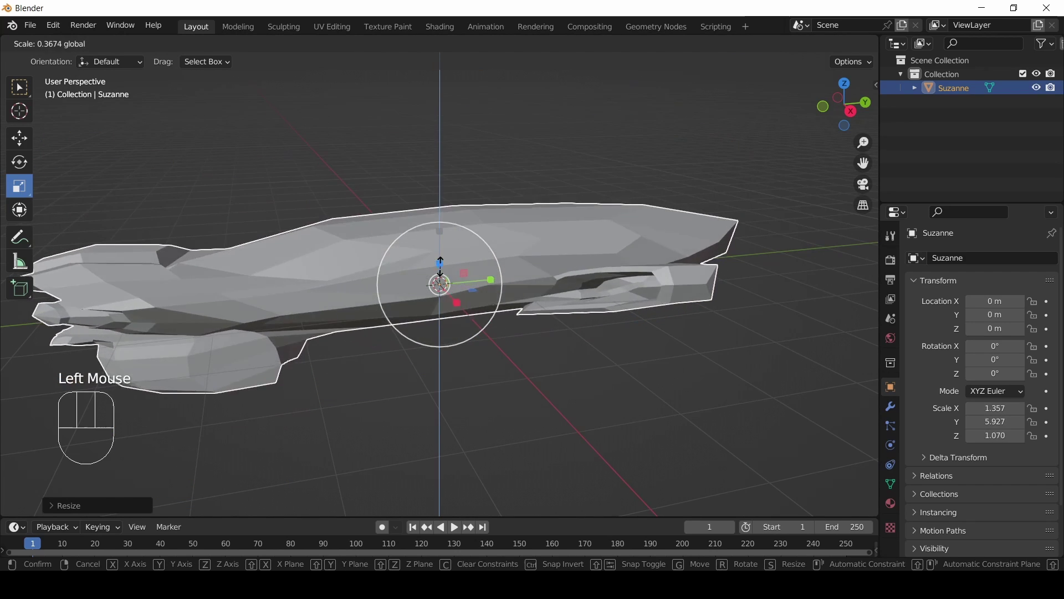
scroll(down, 3)
drag(372, 241, 436, 252)
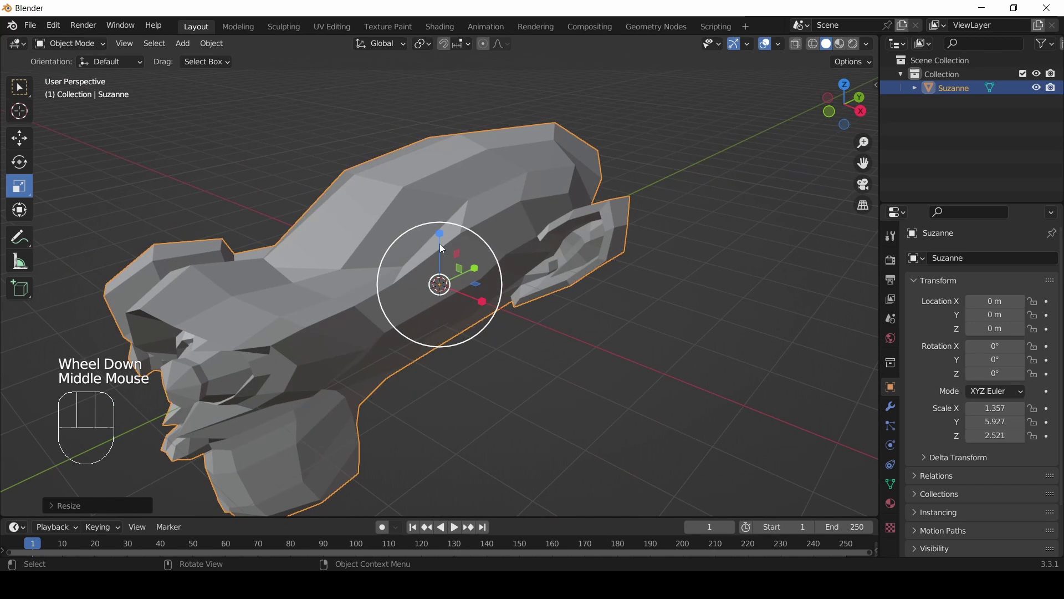
Undo the earlier scaling so Suzanne is back at scale 1, viewed closer from a new angle.
key(ctrl+z)
key(ctrl+z)
key(ctrl+z)
drag(339, 302, 361, 340)
scroll(up, 3)
scroll(up, 3)
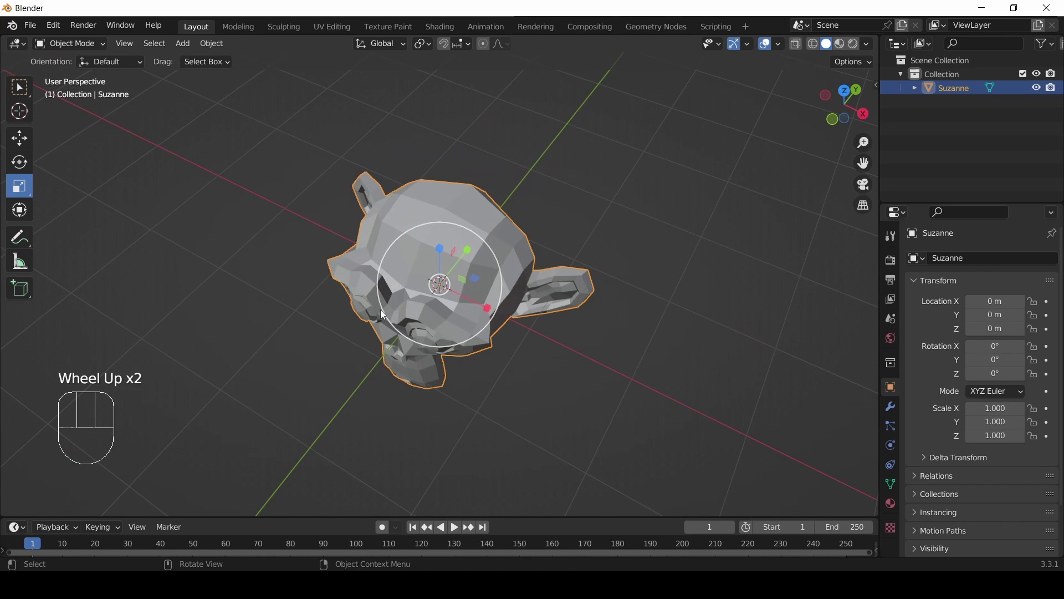
drag(484, 294, 481, 294)
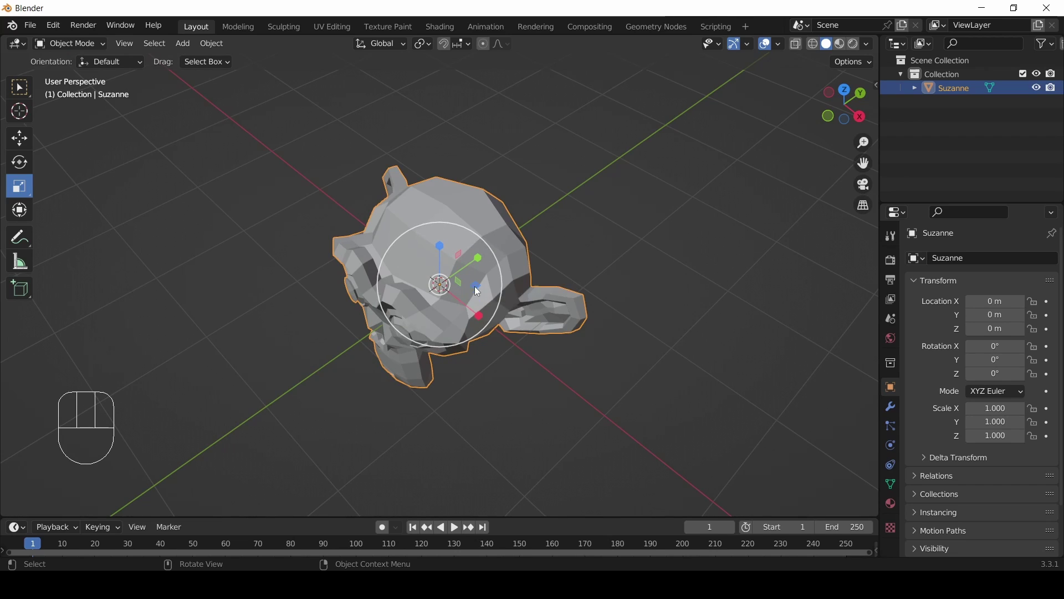
Stretch Suzanne along X and Y with the gizmo's plane handle, inspect it, then undo back to scale 1.
click(480, 292)
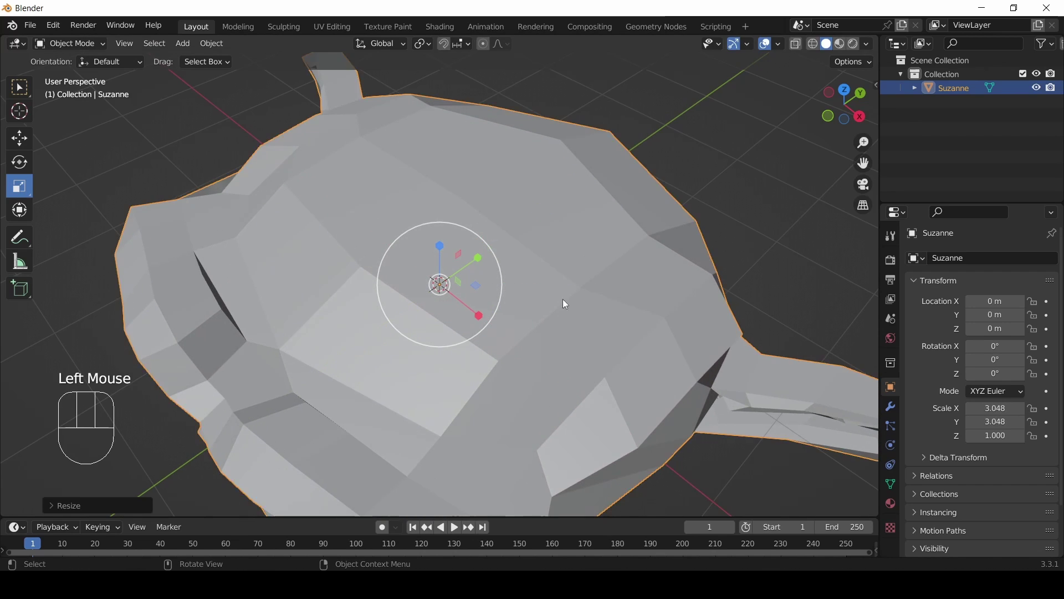
scroll(down, 3)
scroll(down, 3)
drag(550, 378, 602, 318)
drag(593, 295, 474, 315)
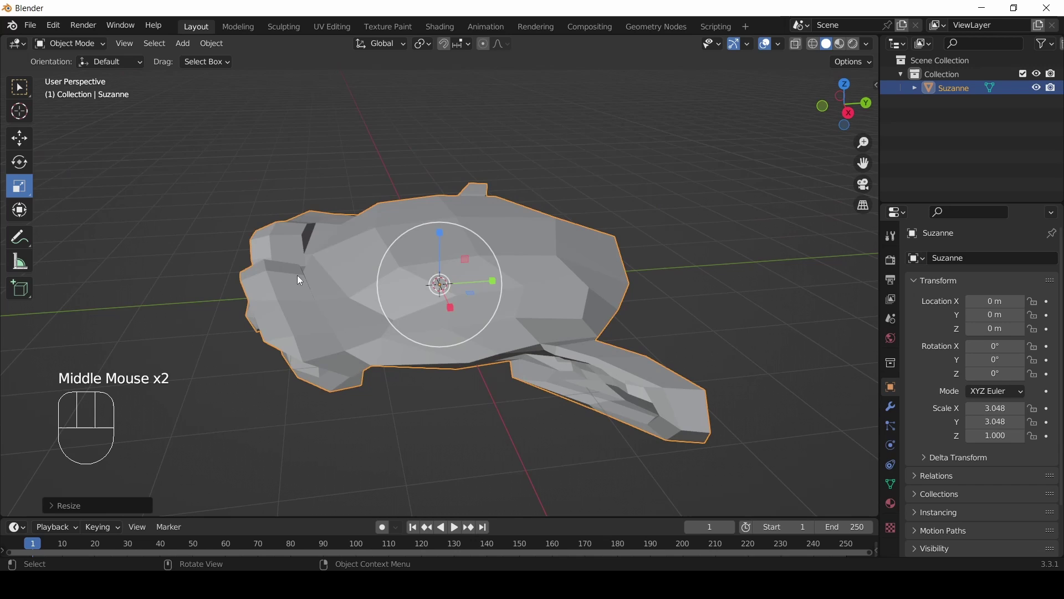
drag(332, 320, 460, 303)
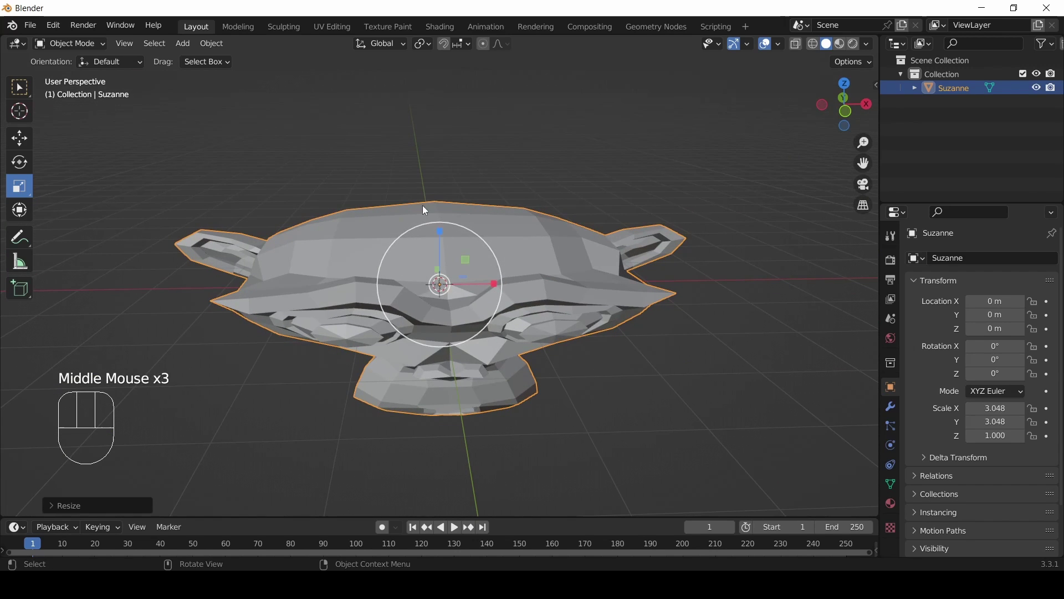
key(ctrl+z)
drag(529, 228, 418, 252)
scroll(up, 3)
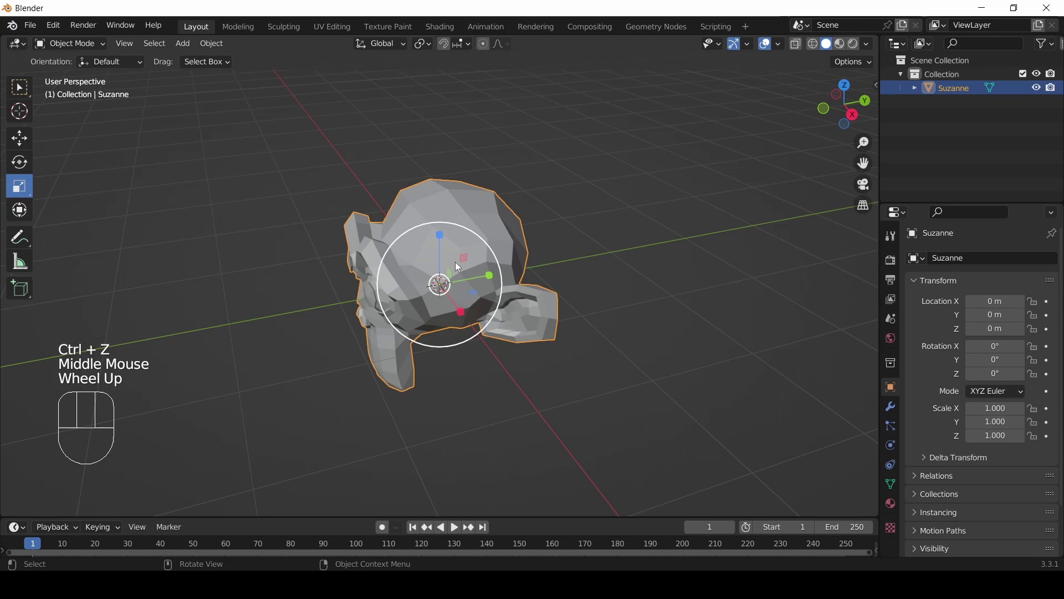
Stretch Suzanne along Y and Z only, inspect it, then undo back to scale 1.
click(469, 262)
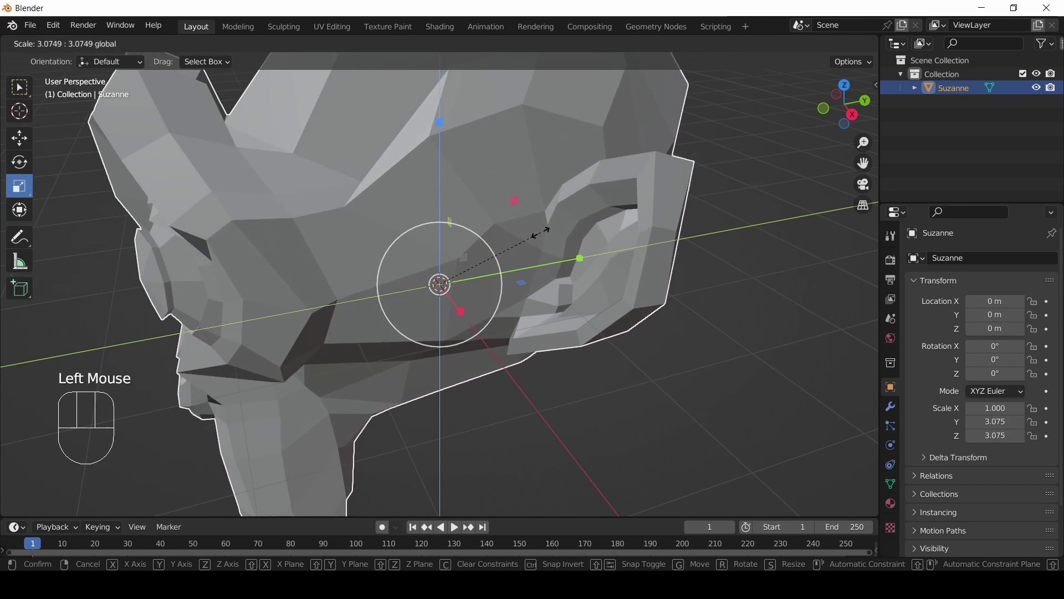
scroll(down, 3)
drag(348, 311, 425, 309)
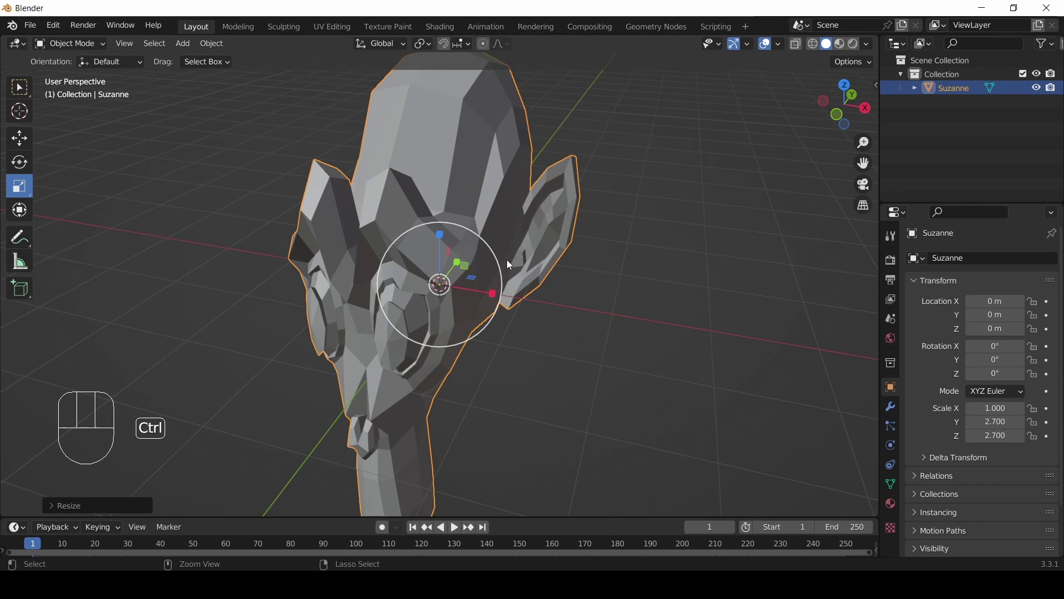
key(ctrl+z)
drag(516, 245, 530, 232)
Stretch Suzanne along X and Z to about 3.094, inspect it, then undo back to scale 1.
click(470, 266)
scroll(down, 3)
drag(525, 272, 391, 283)
scroll(down, 3)
drag(388, 292, 438, 293)
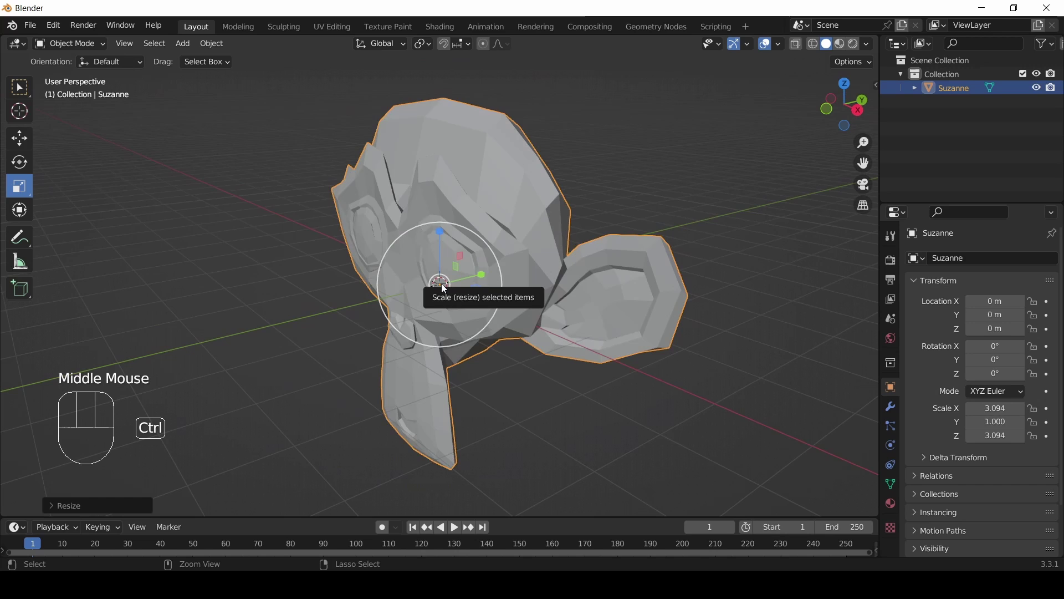
key(ctrl+z)
drag(397, 314, 434, 328)
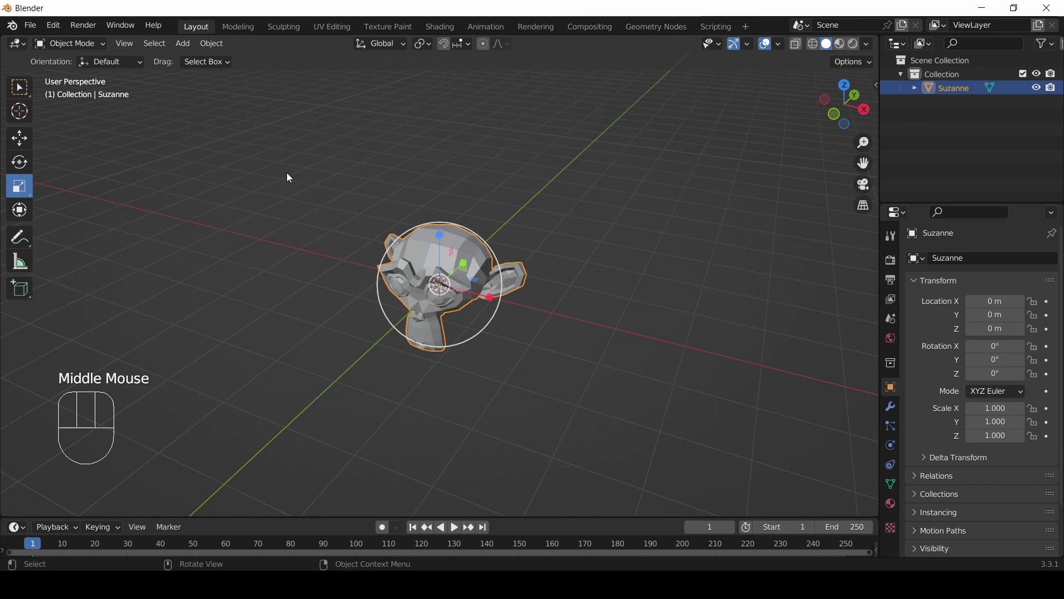
Switch back to plain selection and shrink Suzanne evenly with S to about 0.84.
click(31, 90)
click(31, 90)
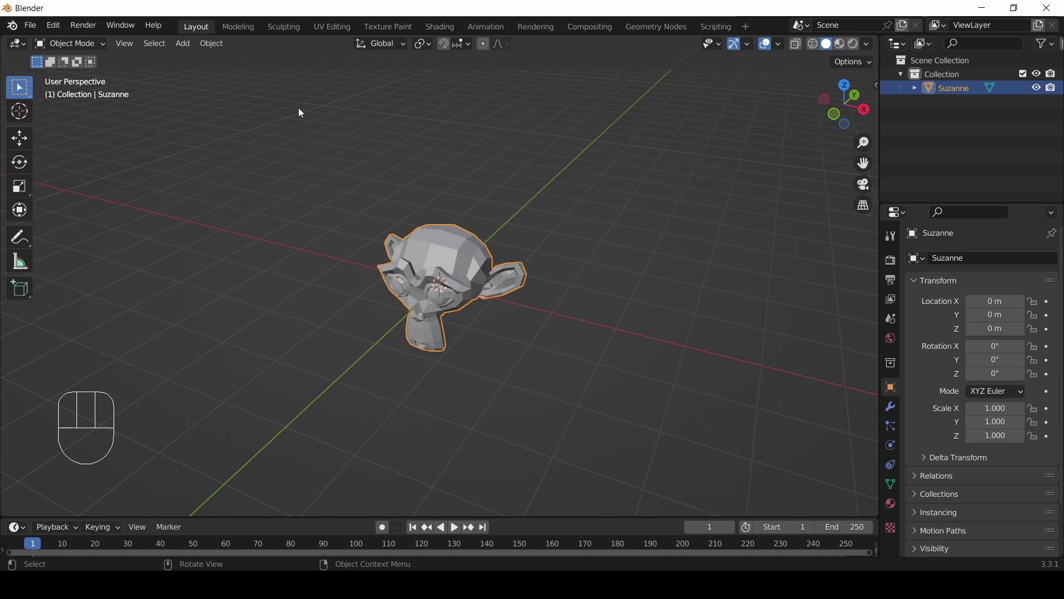
drag(216, 51, 712, 133)
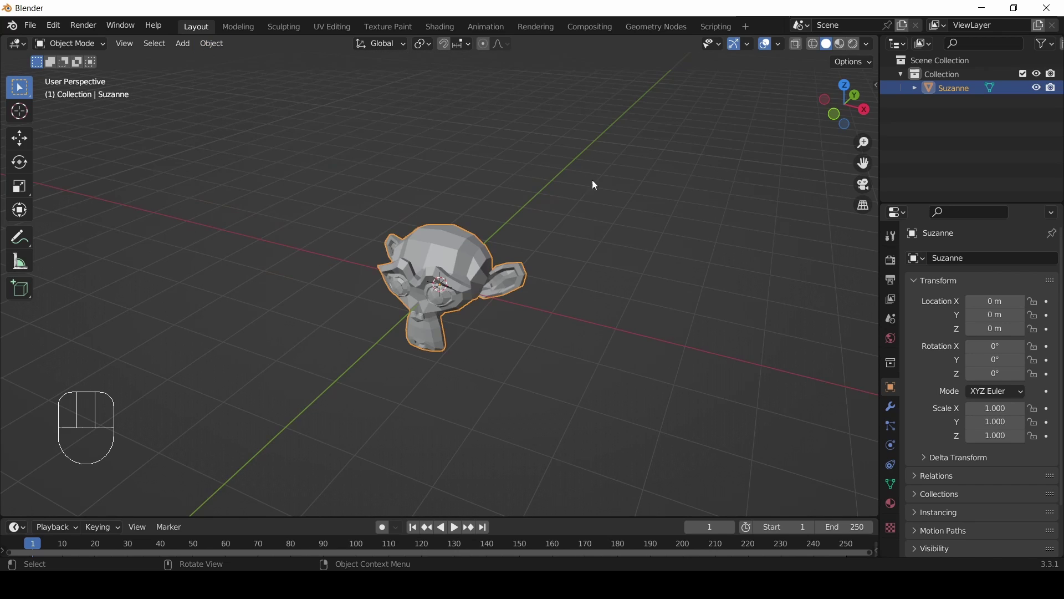
key(s)
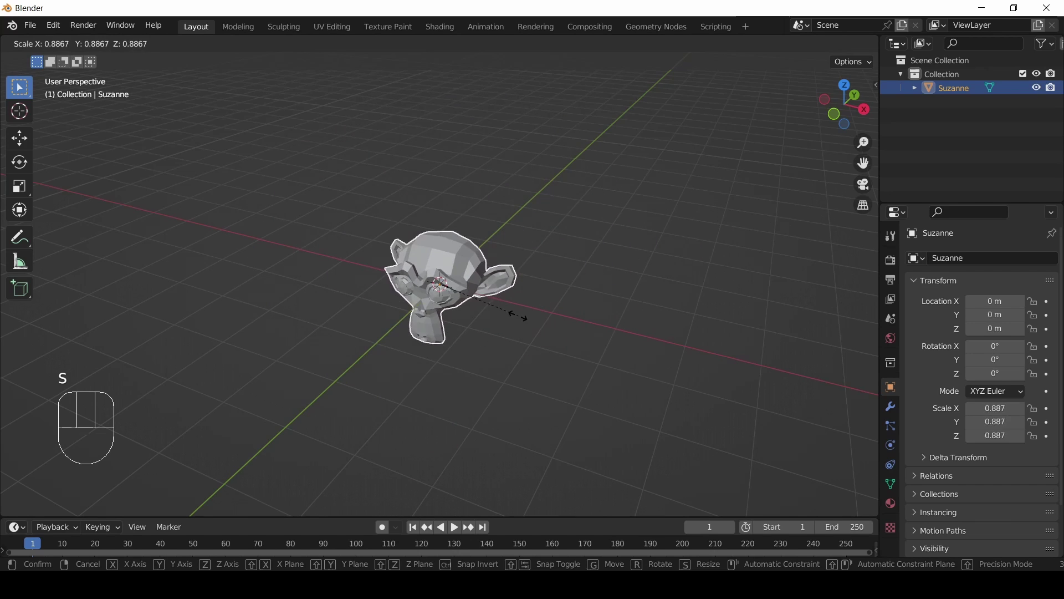
click(635, 358)
scroll(down, 3)
scroll(up, 3)
Stretch Suzanne to about 4.94 along Z and 6.83 along Y using S with axis constraints.
key(s)
key(z)
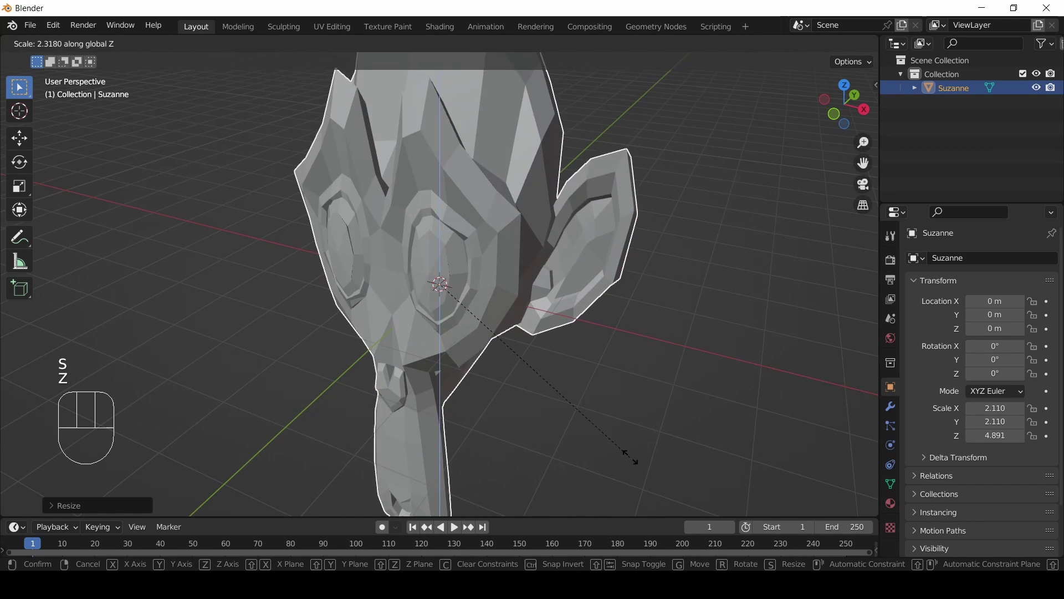
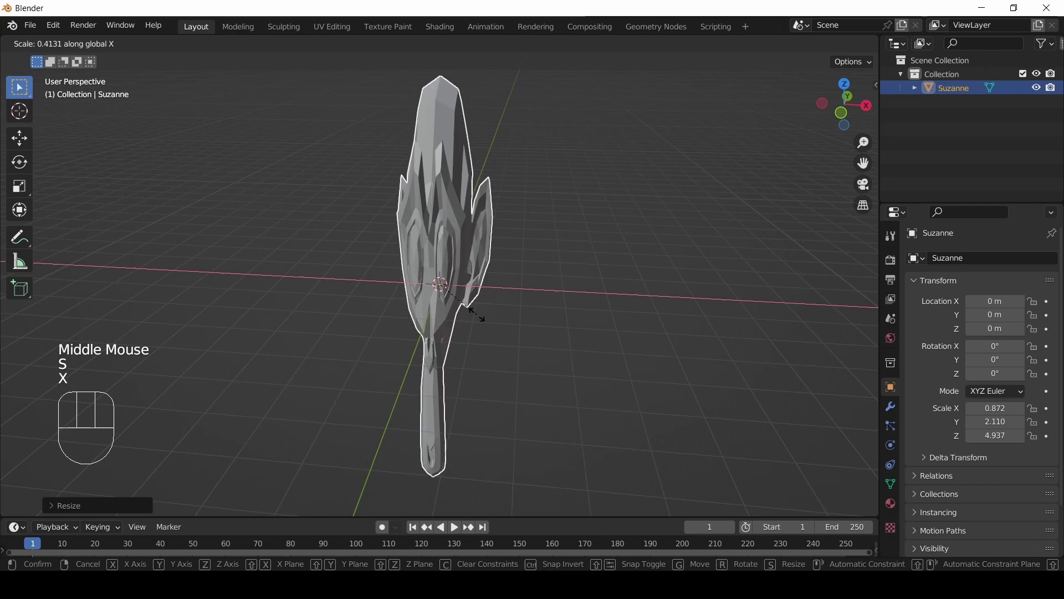
click(477, 320)
middle_click(486, 309)
key(s)
key(y)
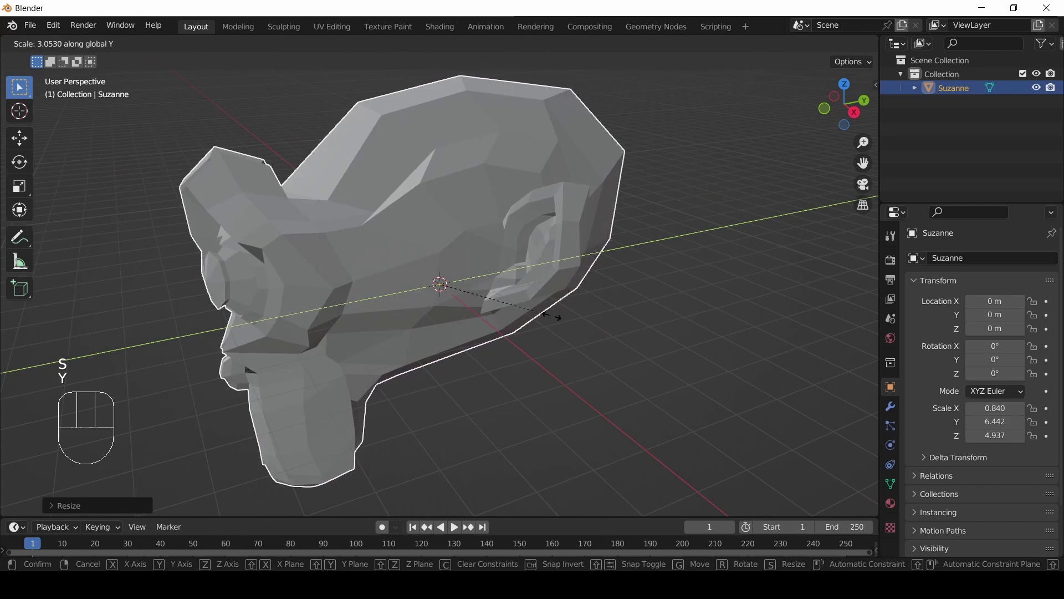
click(562, 320)
Inspect the tall, thin Suzanne from several angles, then clear her scale back to 1 with Alt+S.
drag(389, 294, 498, 285)
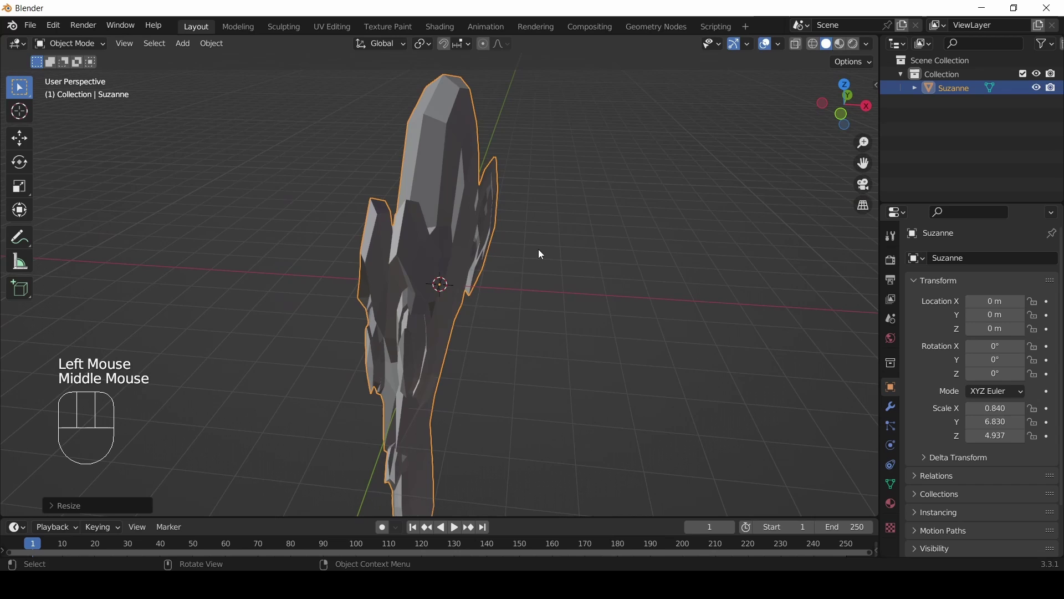
drag(485, 311, 460, 312)
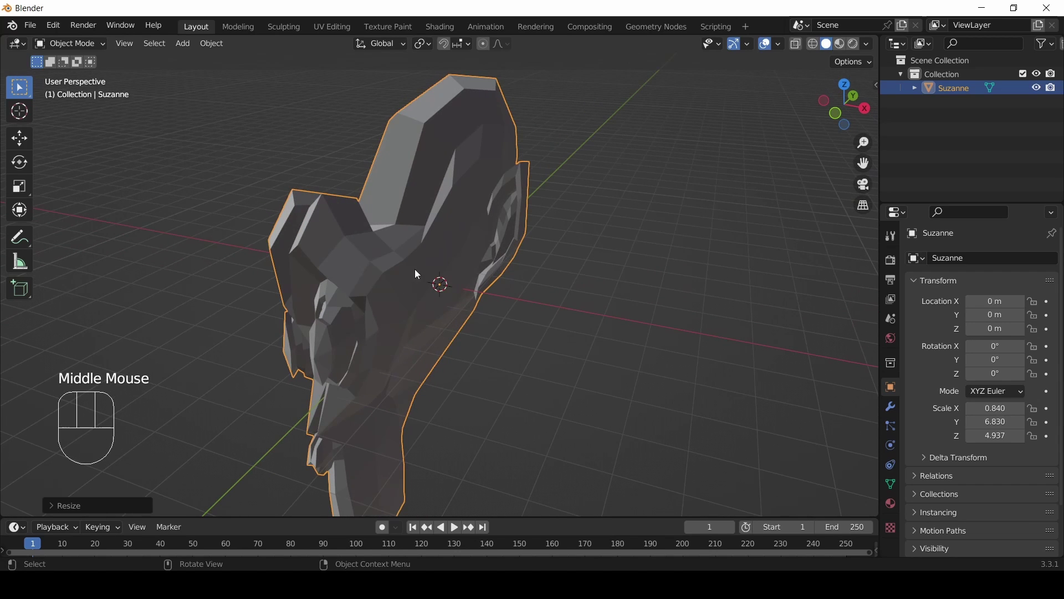
drag(213, 53, 592, 189)
key(alt+s)
drag(459, 269, 517, 266)
scroll(up, 3)
Flatten Suzanne wide with S Shift+Z (X and Y only), inspect it, then clear scale with Alt+S.
drag(491, 279, 441, 293)
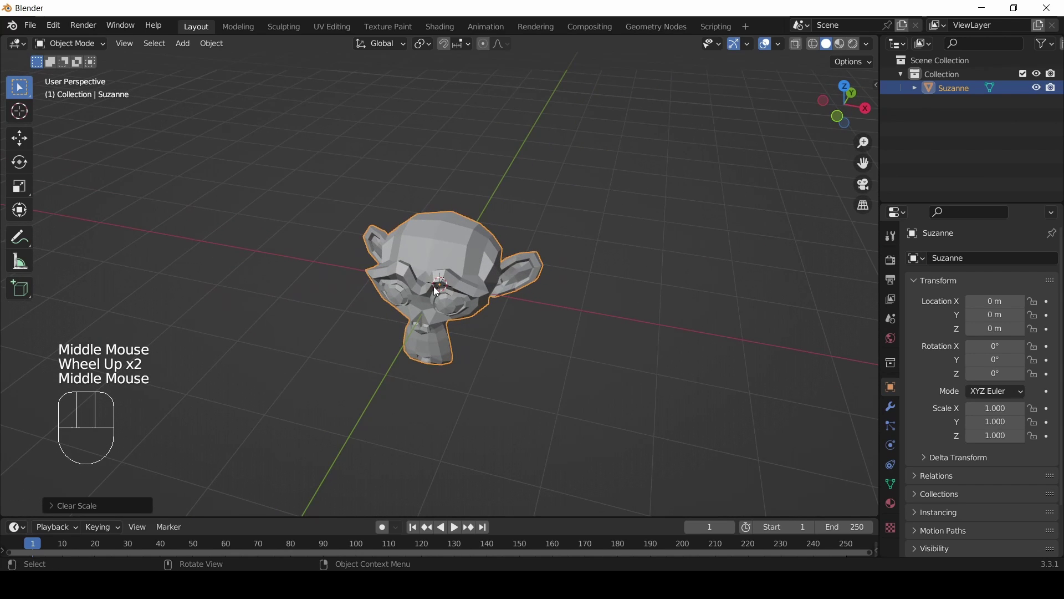
scroll(down, 3)
middle_click(458, 268)
key(s)
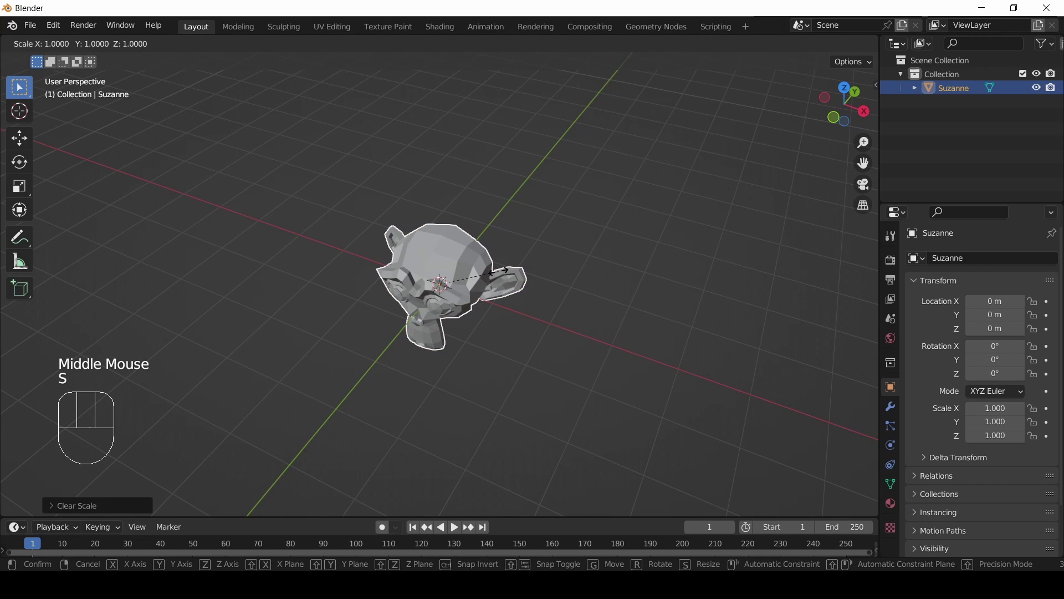
key(shift+z)
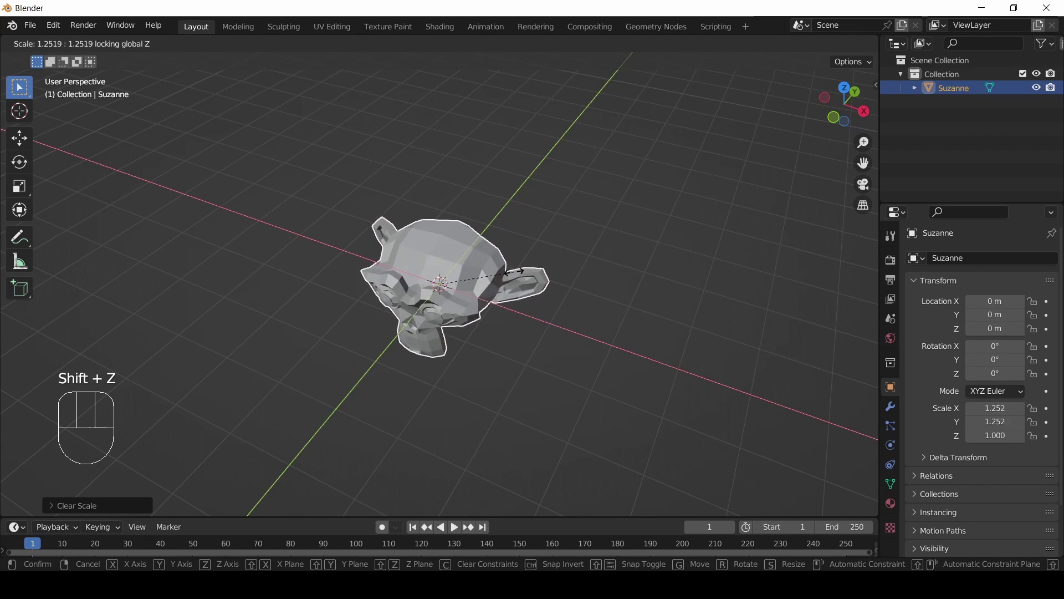
click(666, 269)
drag(519, 343, 561, 293)
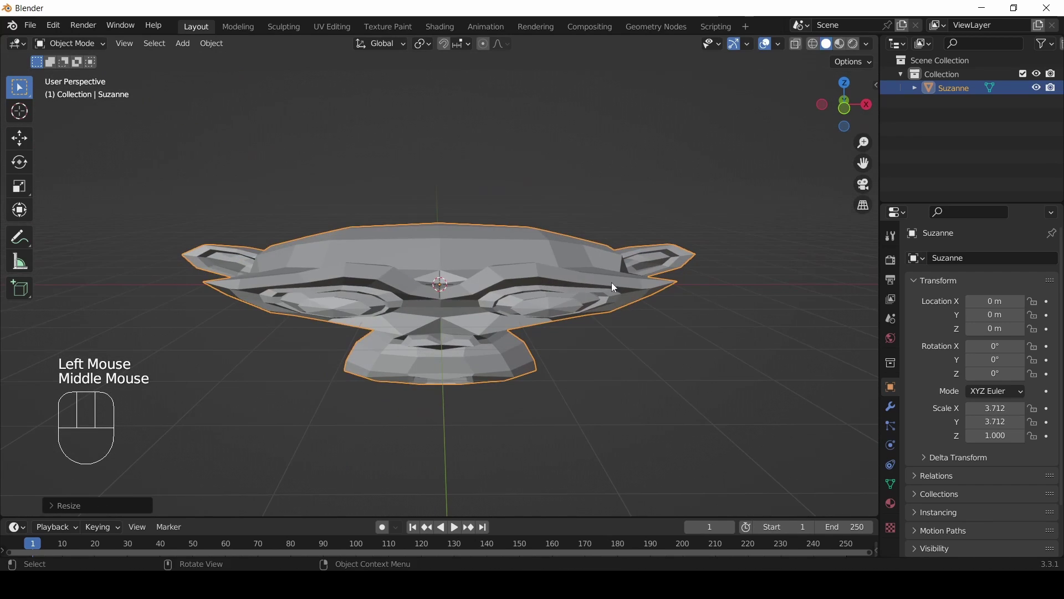
drag(615, 273, 621, 277)
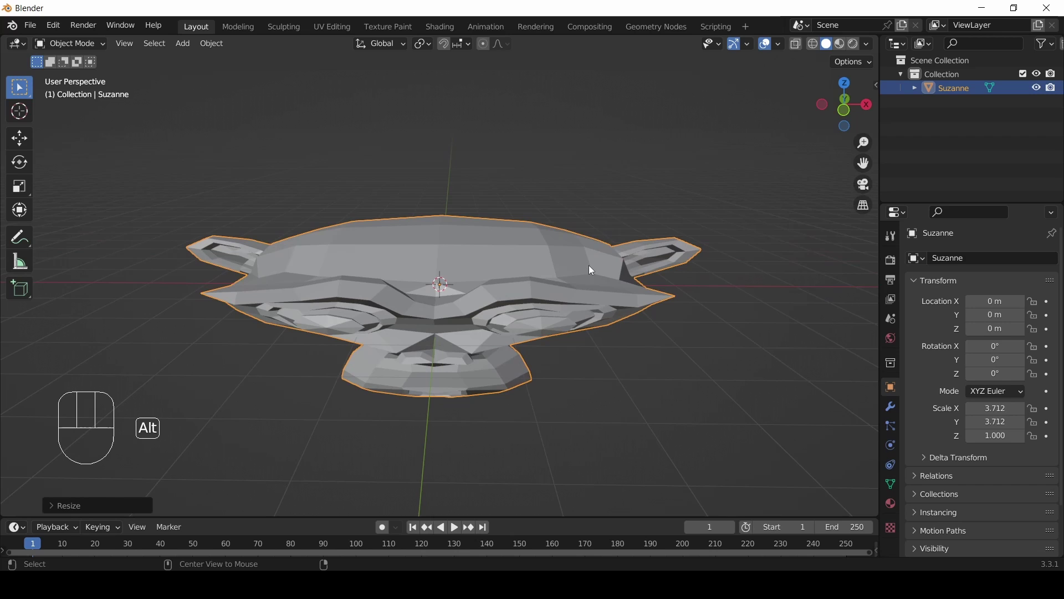
key(alt+s)
Stretch Suzanne tall with S Shift+X (Y and Z only), inspect it, then clear scale with Alt+S.
drag(547, 278, 502, 300)
key(s)
key(shift+x)
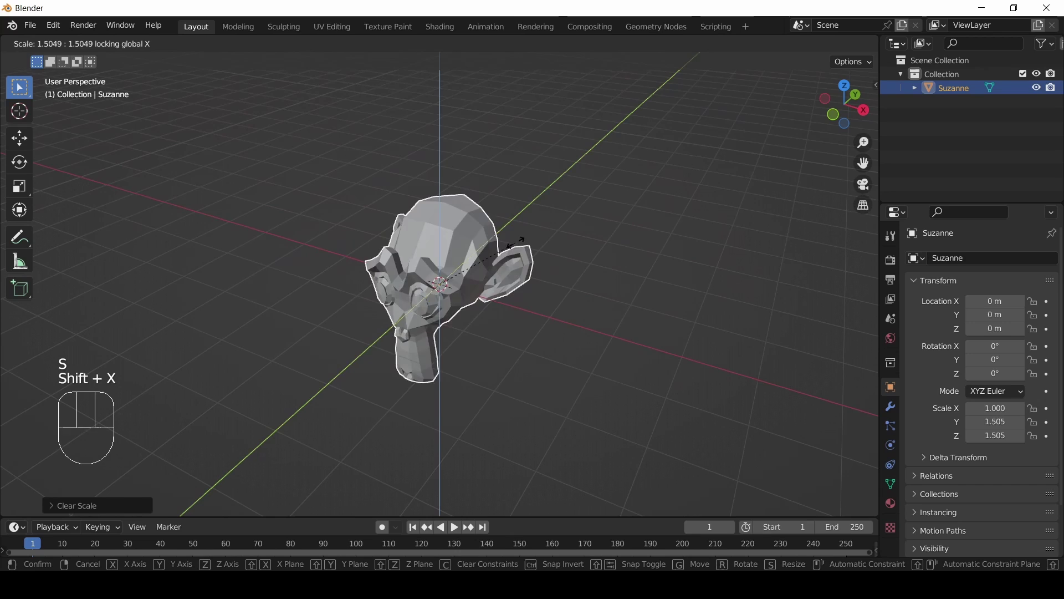
click(621, 196)
drag(551, 218, 580, 211)
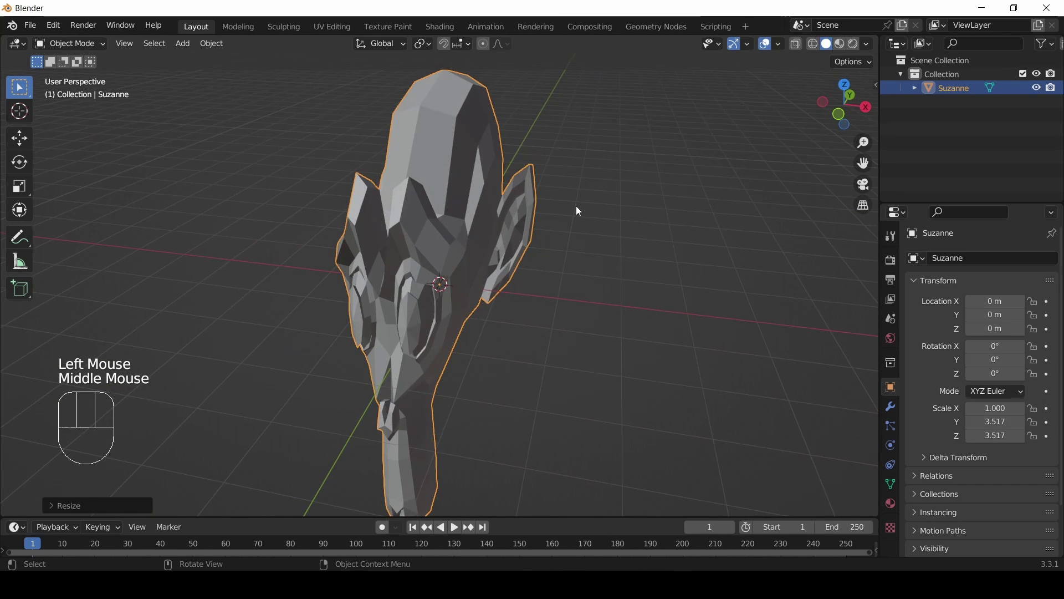
key(alt+s)
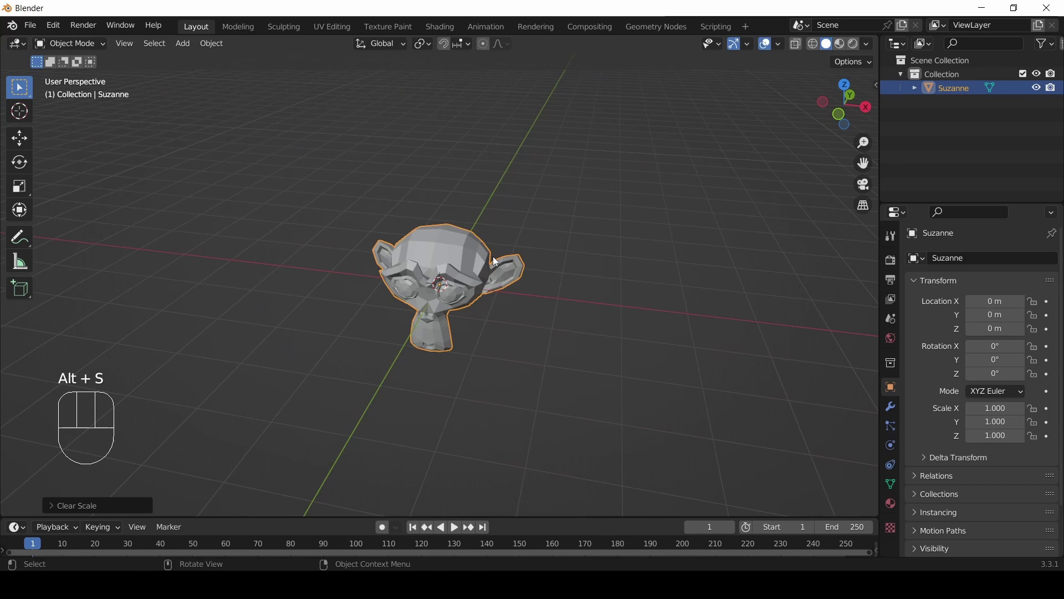
Enlarge Suzanne on X and Z with S Shift+Y and inspect the result from several angles.
key(s)
key(shift+x)
key(shift+y)
click(638, 209)
drag(502, 252, 401, 237)
scroll(down, 3)
drag(372, 252, 428, 281)
scroll(up, 3)
scroll(down, 3)
drag(380, 289, 483, 279)
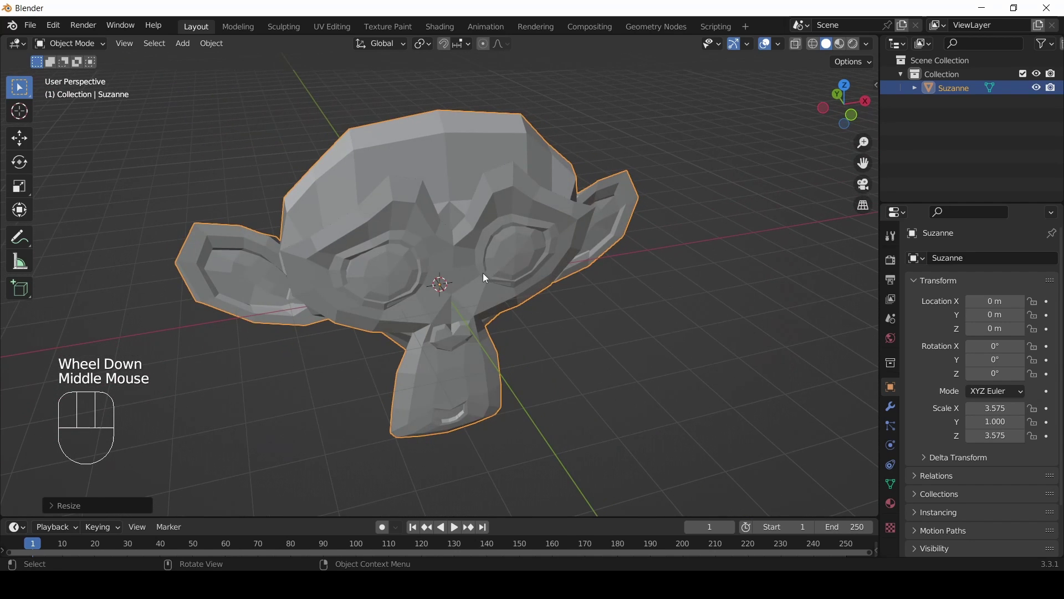
Clear Suzanne's rotation and scale back to defaults with Alt+R and Alt+S, then frame and inspect her.
key(alt+r)
key(alt+r)
click(491, 291)
key(alt+r)
key(alt+s)
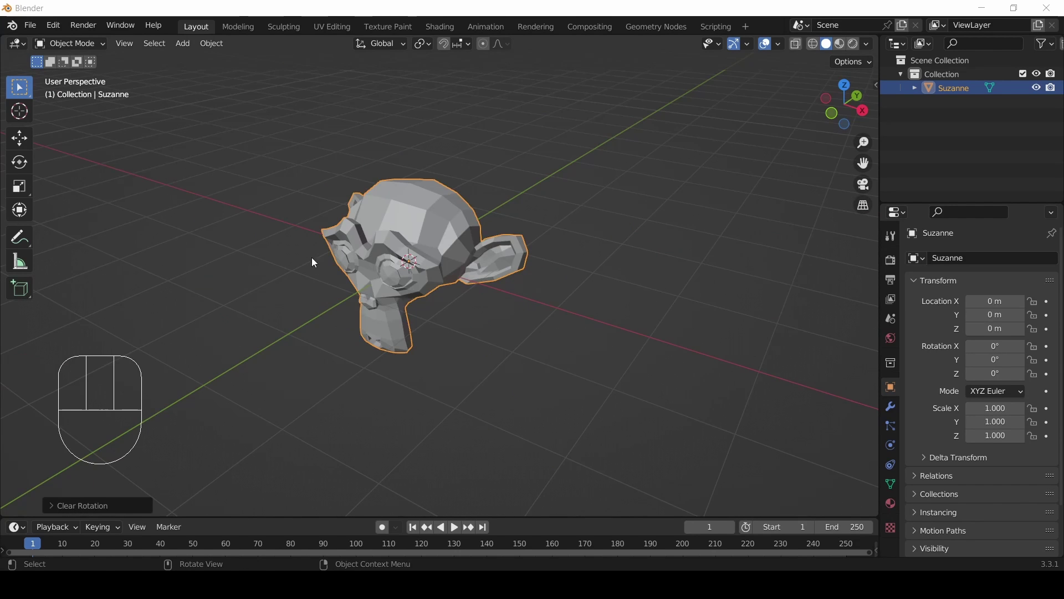
drag(295, 256, 339, 253)
key(KP_Decimal)
scroll(down, 3)
drag(489, 247, 458, 273)
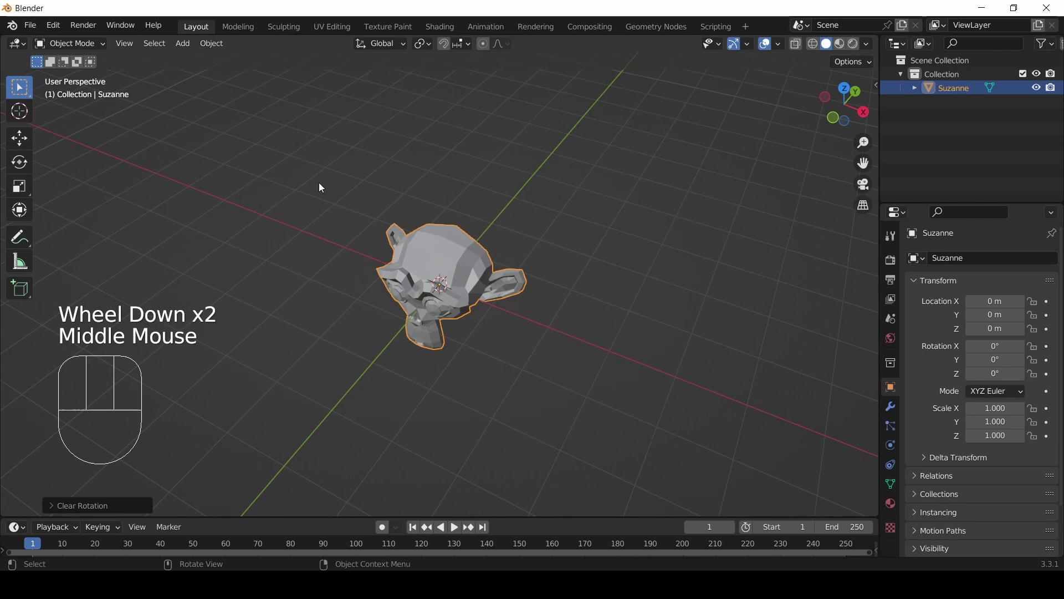
scroll(up, 3)
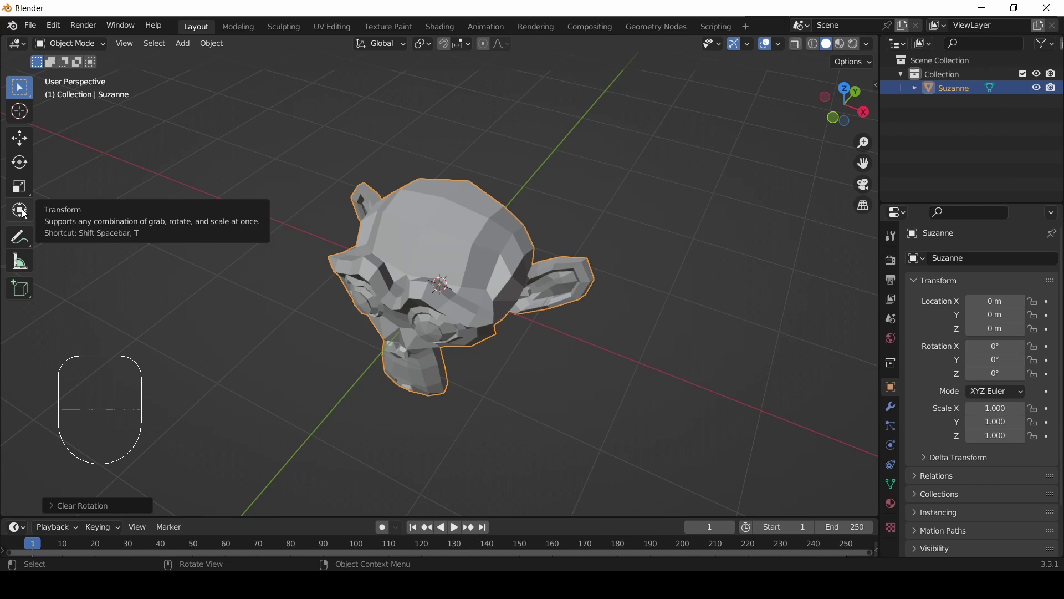
Activate the combined Transform tool and adjust the view around Suzanne.
click(26, 213)
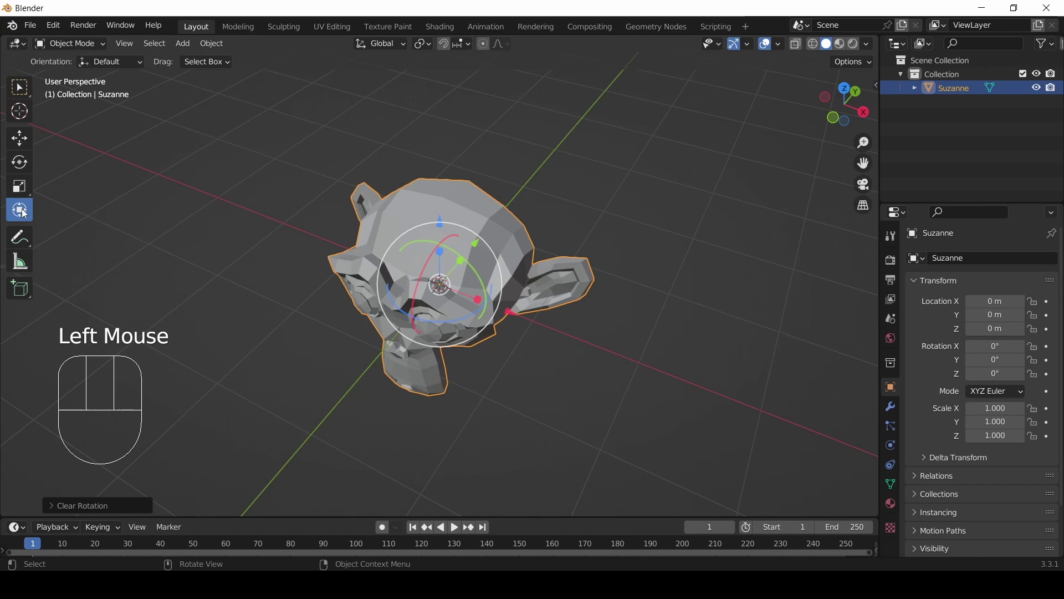
drag(528, 341, 571, 285)
scroll(up, 3)
drag(571, 285, 522, 341)
scroll(up, 3)
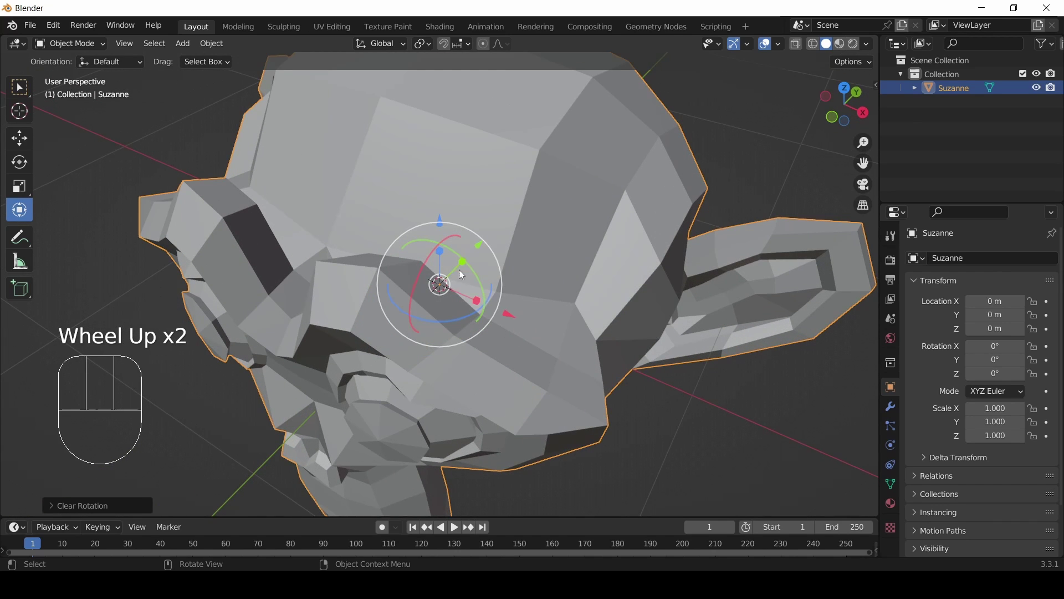
scroll(down, 3)
scroll(up, 3)
scroll(down, 3)
Drag the gizmo's centre to slide Suzanne freely to a new position.
click(444, 290)
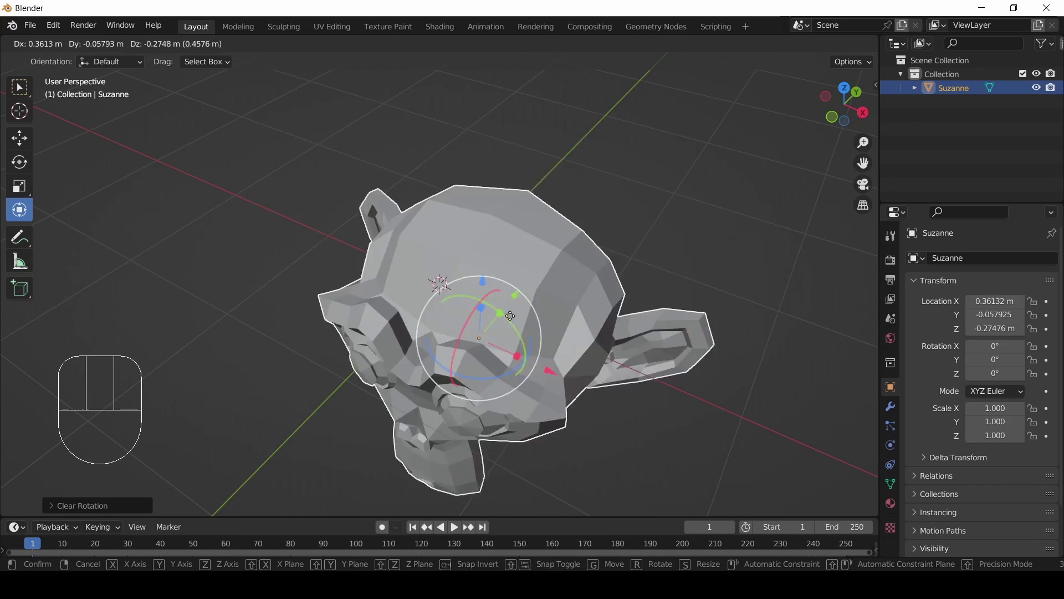
scroll(down, 3)
drag(471, 337, 485, 311)
click(571, 277)
drag(417, 182, 495, 200)
Clear the move with Alt+G, switch to front view, and place Suzanne at about X 1.30 m, Z 0.57 m.
key(alt+g)
scroll(up, 3)
key(KP_1)
click(446, 284)
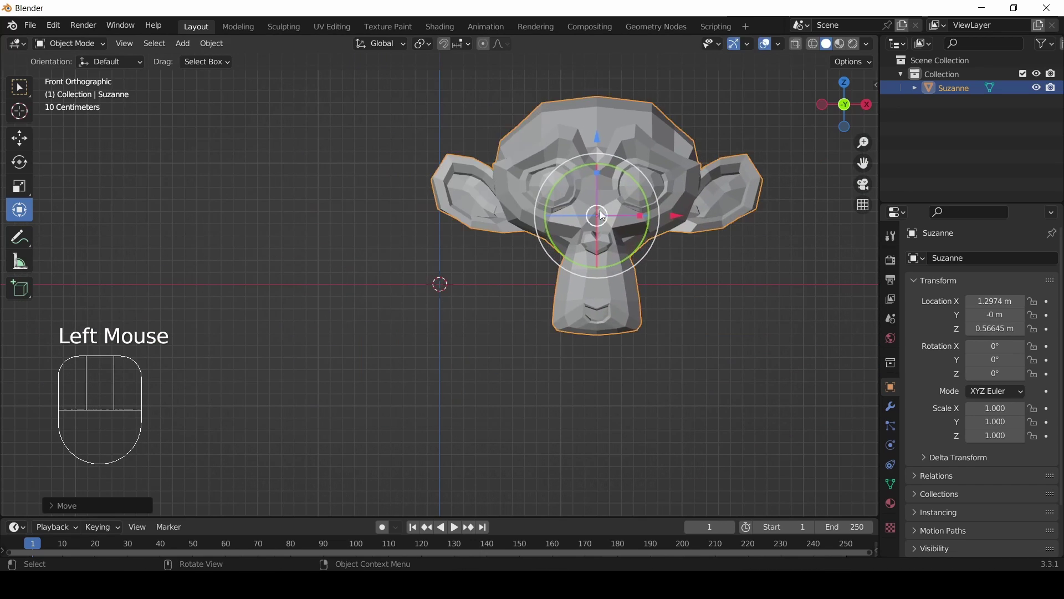
Rotate Suzanne around Y, tumble her freely, and stretch her wider and taller with the gizmo handles.
scroll(down, 3)
drag(625, 229, 562, 289)
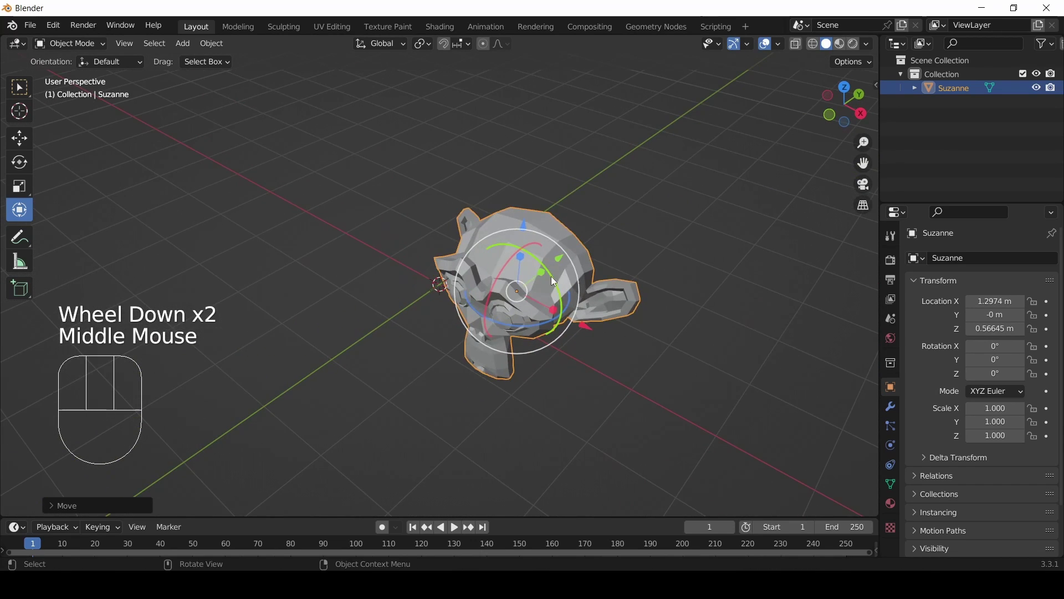
click(555, 281)
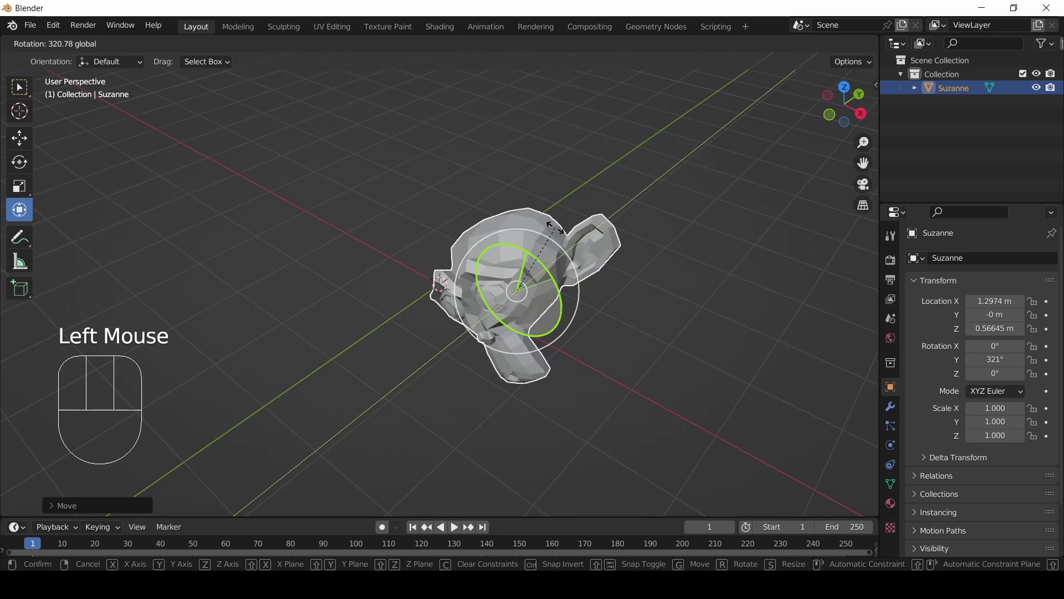
click(513, 264)
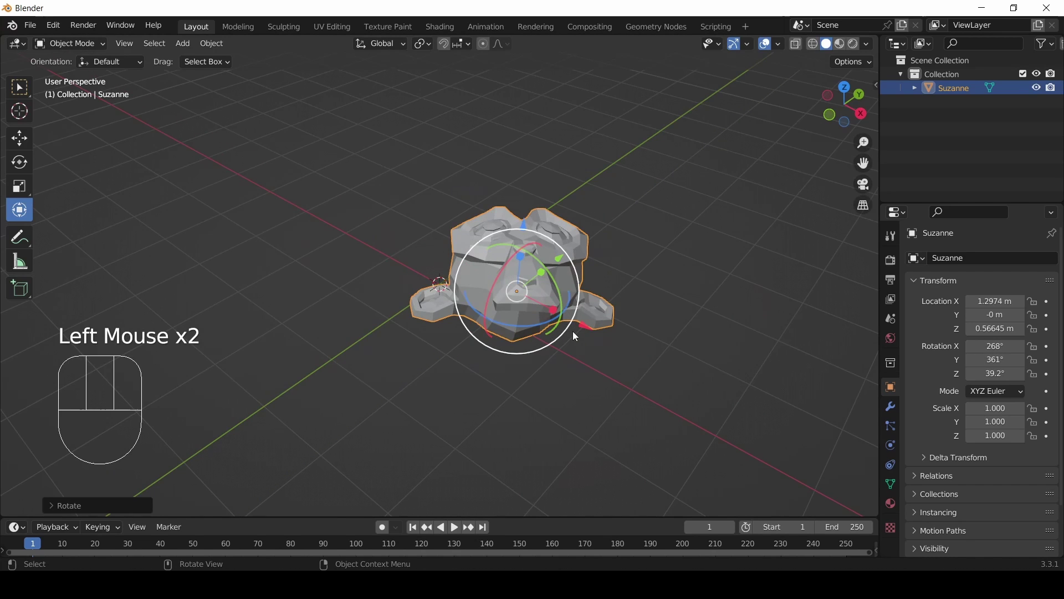
click(559, 317)
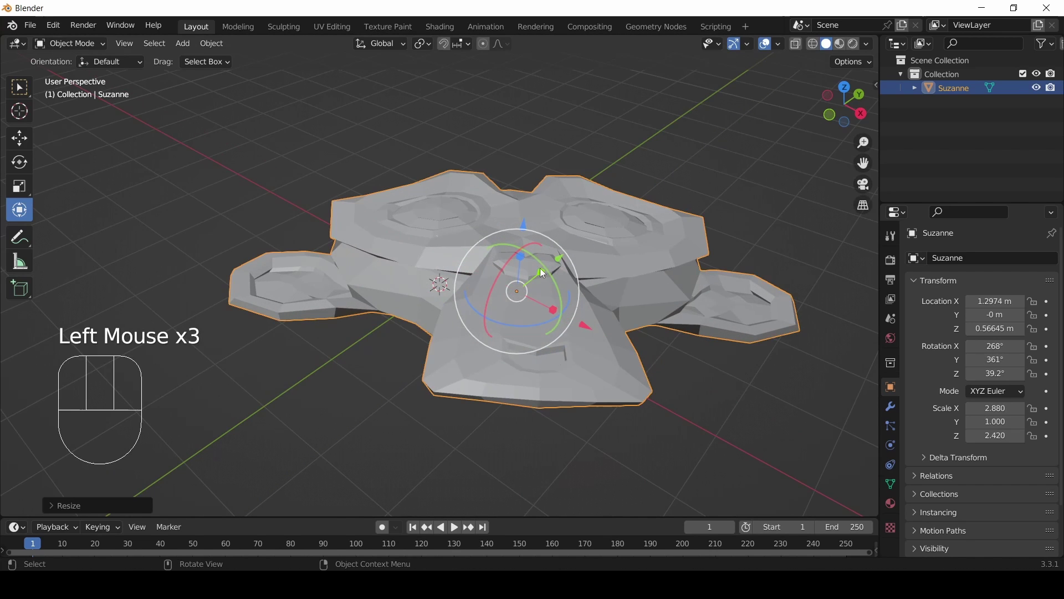
click(546, 273)
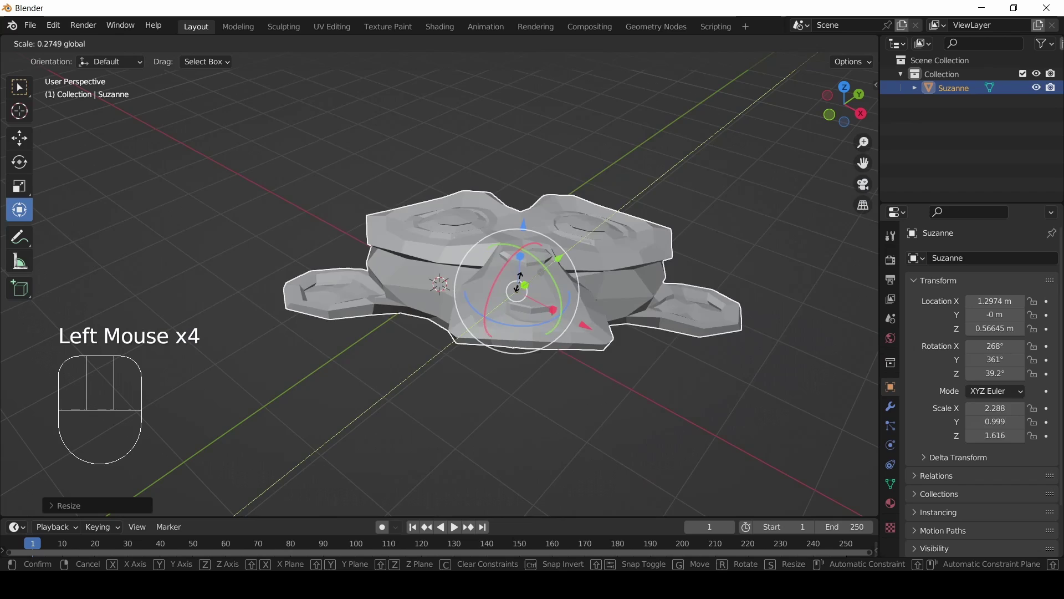
scroll(up, 3)
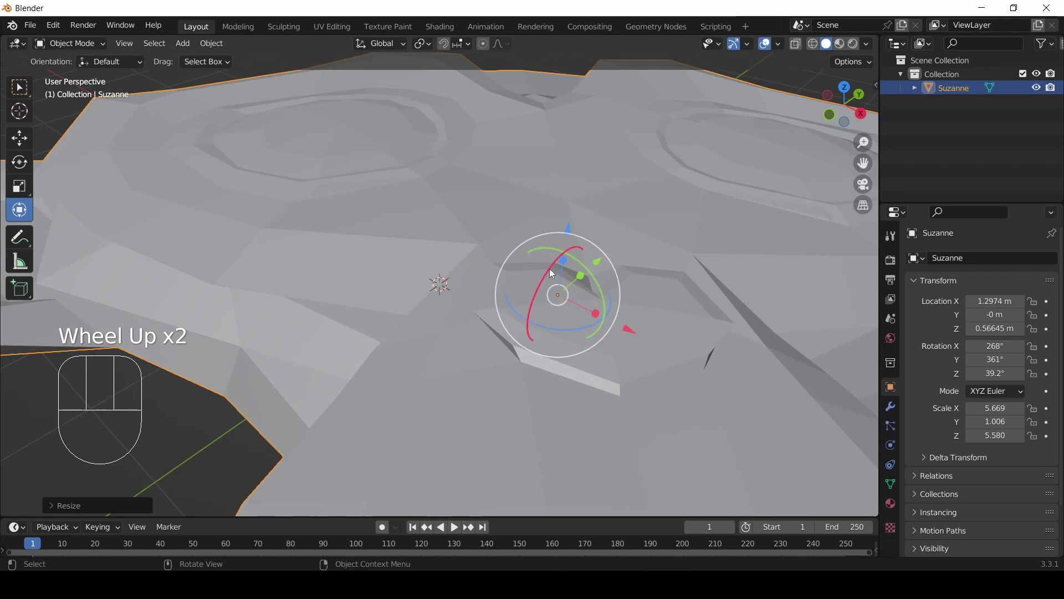
drag(549, 298, 551, 320)
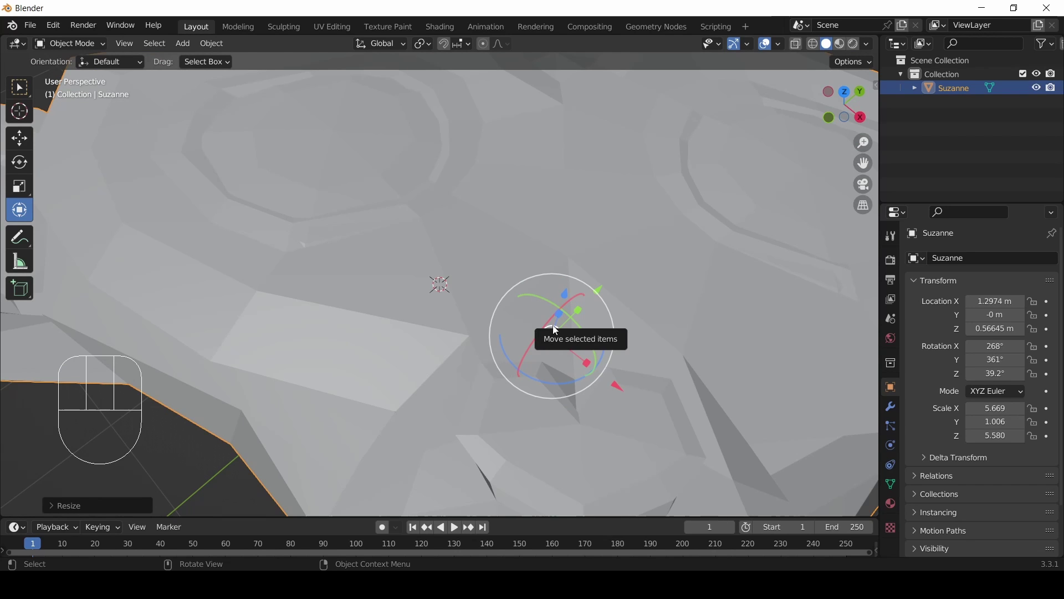
Clear location, rotation and scale with Alt+S, Alt+G, Alt+R so Suzanne sits at the origin at size 1.
key(alt+s)
key(alt+g)
key(alt+r)
drag(481, 296, 483, 274)
scroll(up, 3)
scroll(up, 3)
drag(483, 283, 479, 272)
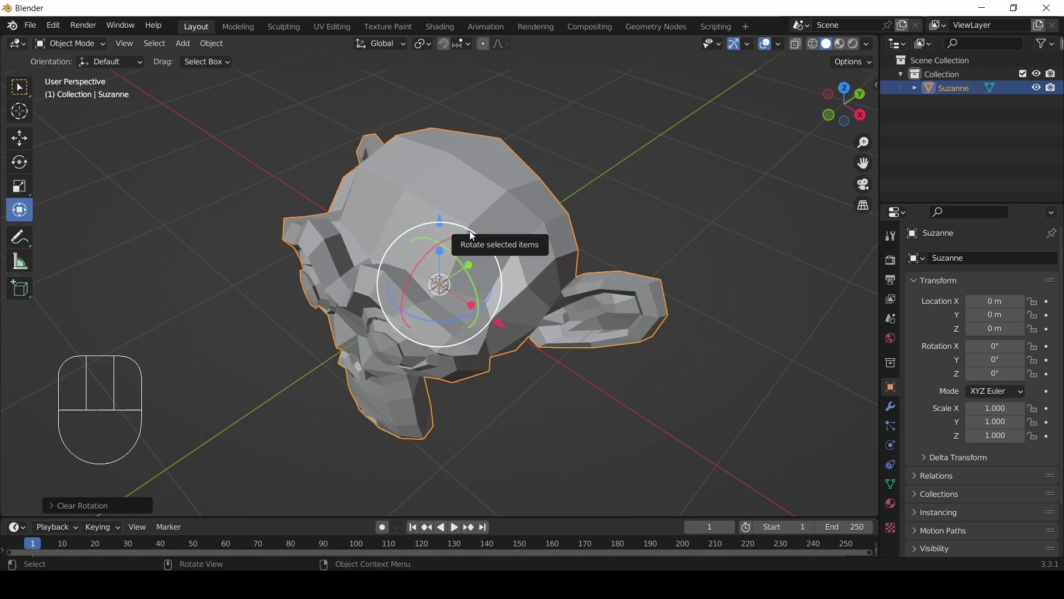
Spin Suzanne about one full revolution with free rotate, ending near -361°, and inspect her.
click(473, 235)
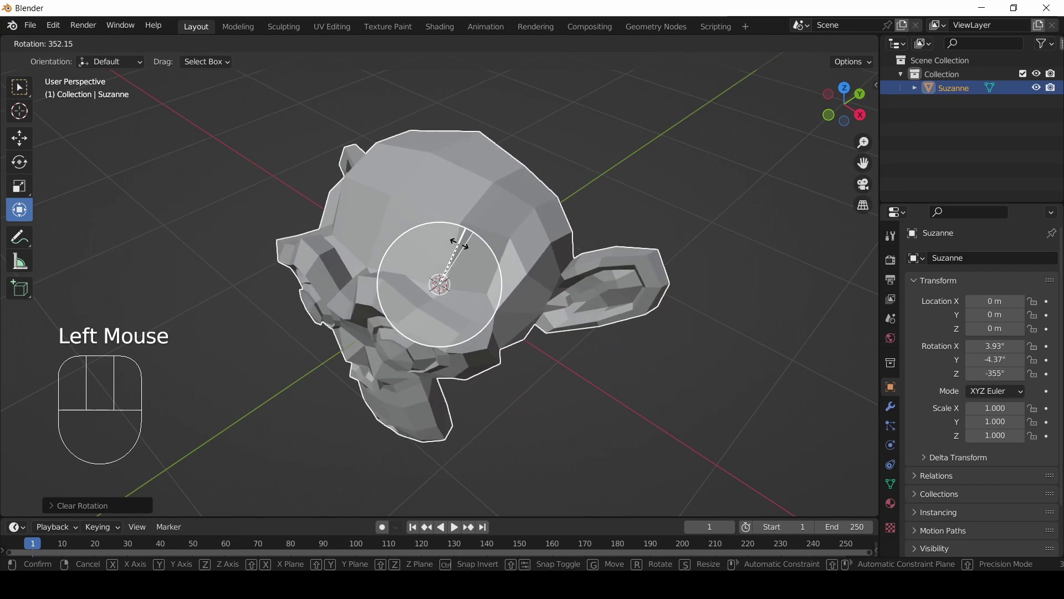
drag(375, 412, 358, 423)
scroll(up, 3)
middle_click(412, 400)
scroll(down, 3)
drag(419, 403, 478, 389)
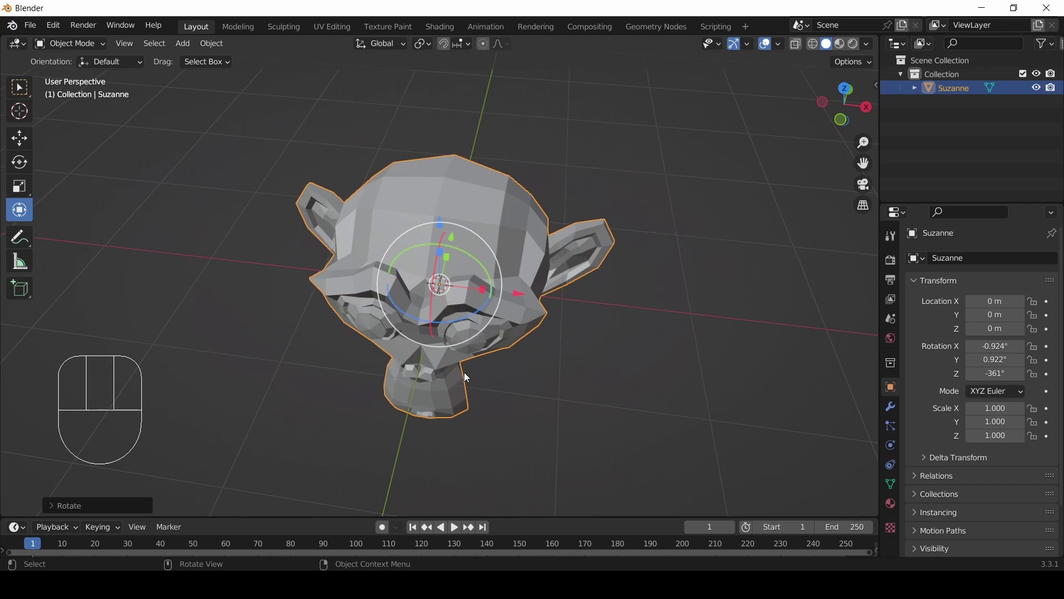
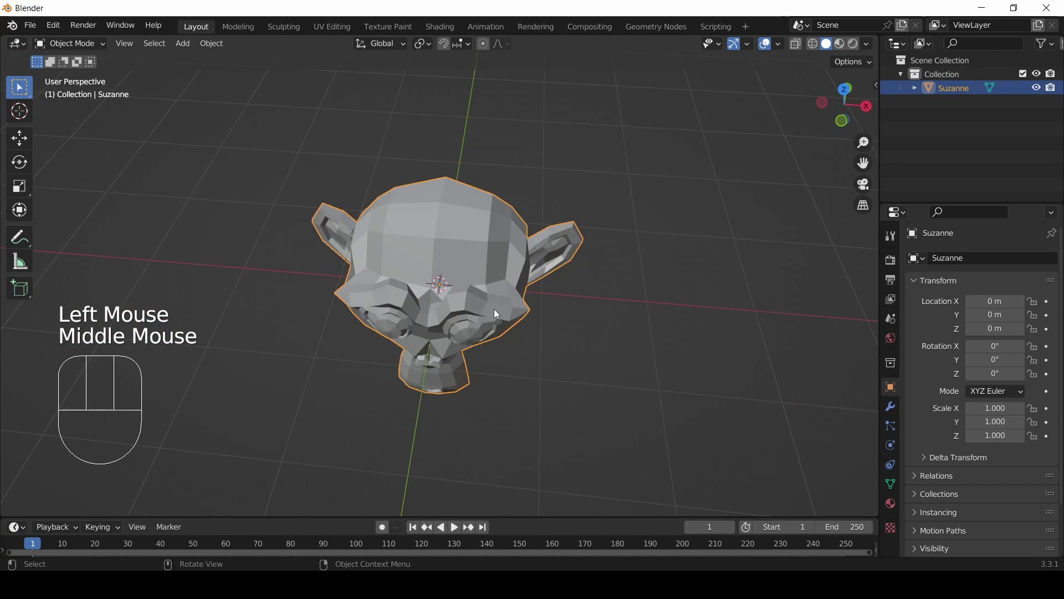
scroll(down, 3)
drag(487, 351, 429, 323)
scroll(up, 3)
scroll(down, 3)
drag(417, 316, 517, 334)
scroll(up, 3)
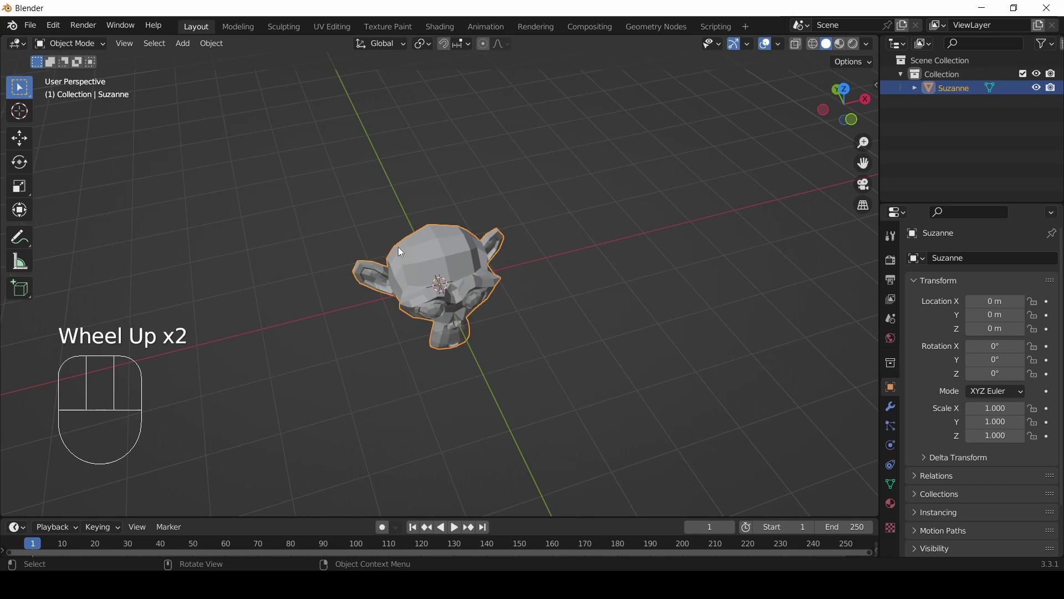
Sketch annotation arrow strokes all around Suzanne with the D-drag draw tool.
key(d)
drag(409, 273, 232, 190)
key(d)
key(d)
key(d)
drag(231, 185, 408, 244)
key(d)
key(d)
key(d)
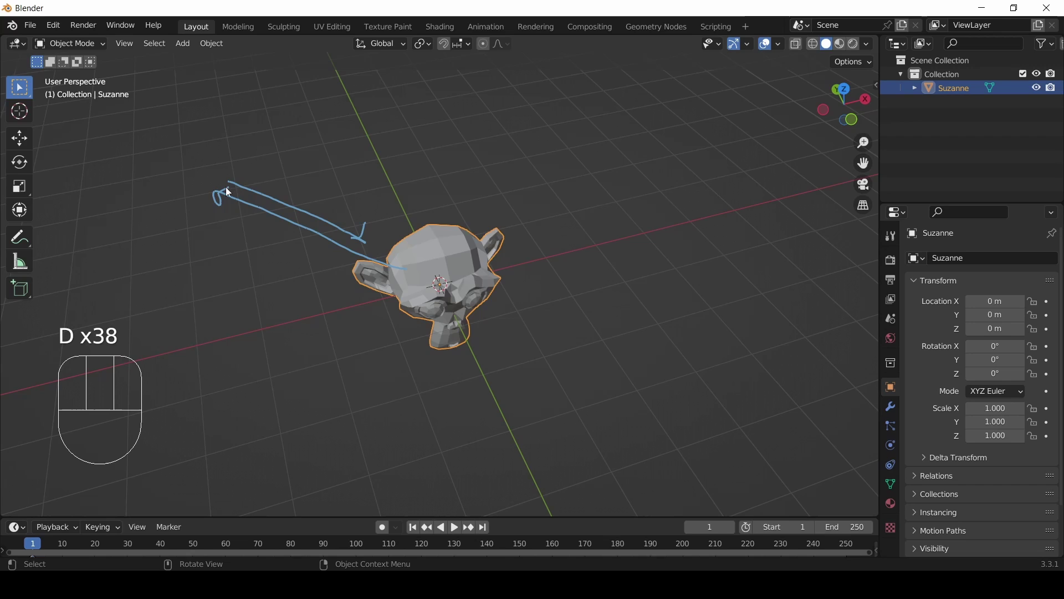
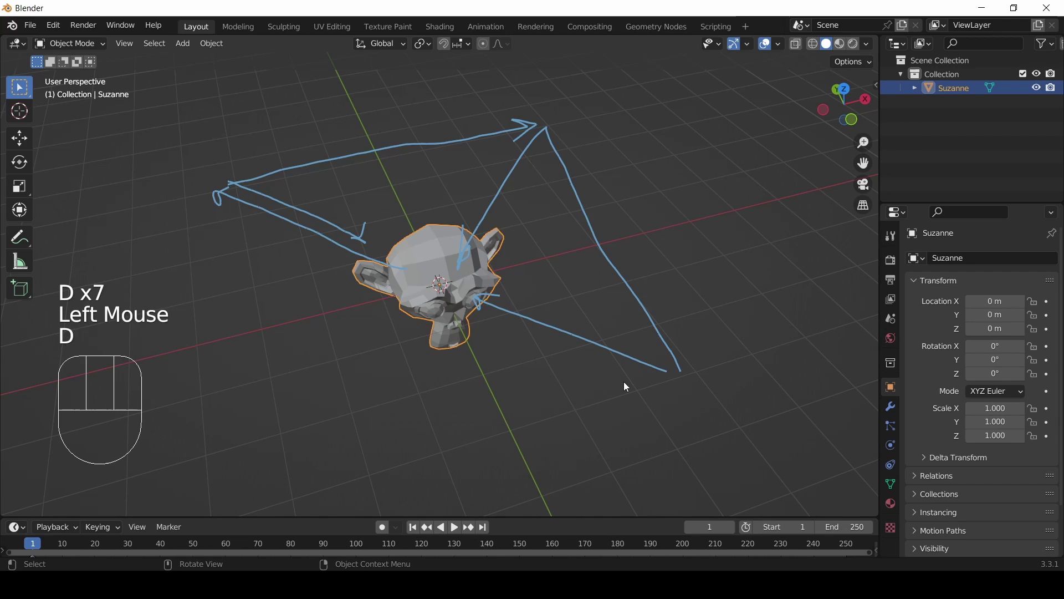
key(d)
drag(669, 372, 330, 458)
key(d)
key(d)
key(d)
drag(350, 421, 348, 443)
key(d)
key(d)
key(d)
drag(341, 442, 412, 351)
key(d)
key(d)
key(d)
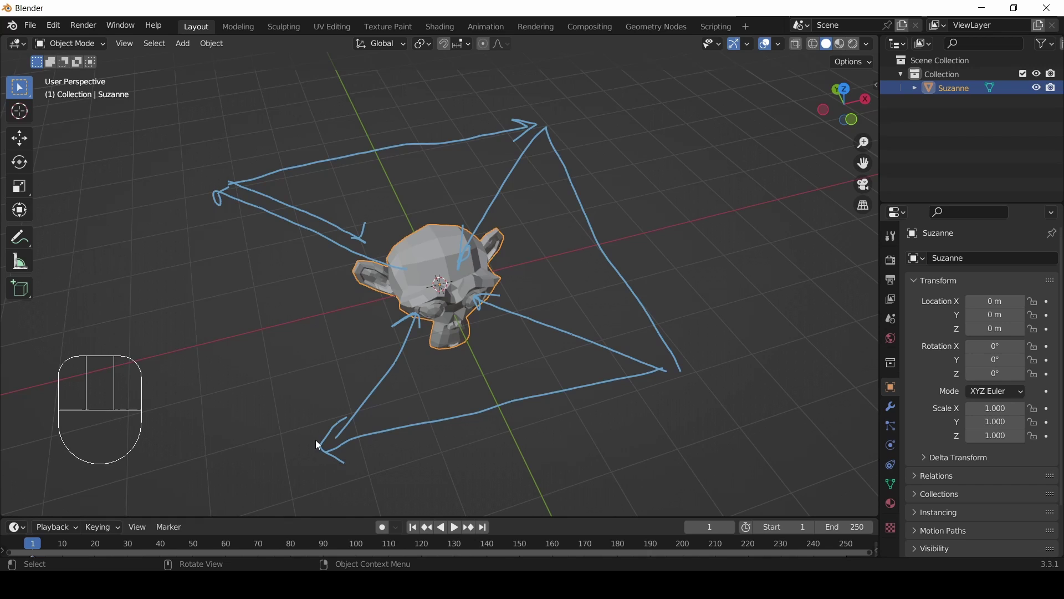
key(d)
drag(322, 444, 259, 225)
key(d)
key(d)
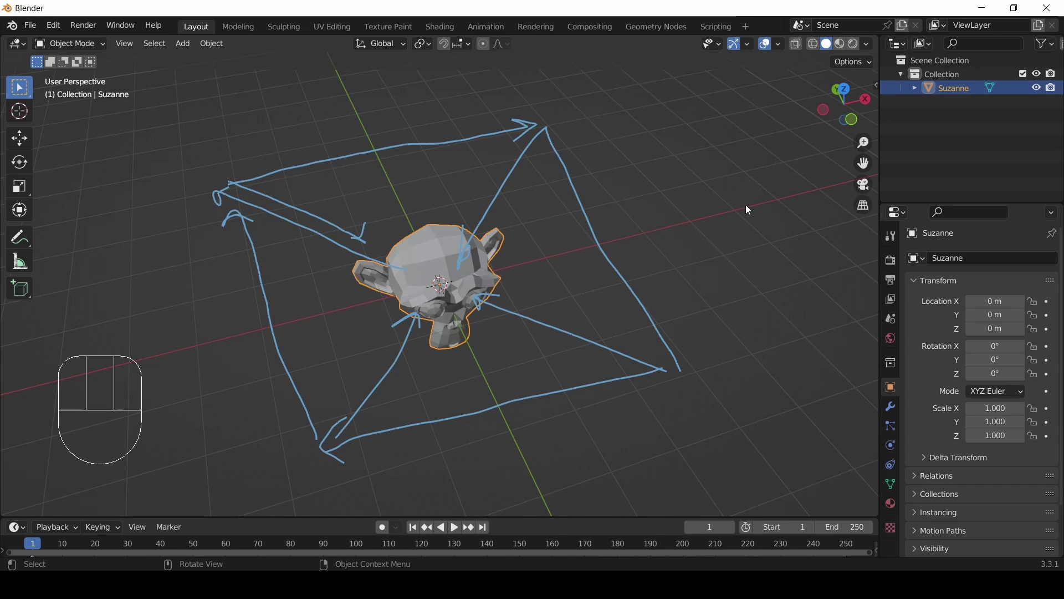
Delete the annotation layer from the sidebar's Annotations panel, erasing all sketched arrows.
key(n)
click(877, 155)
click(850, 510)
Move Suzanne flat across the grid, turn it 46.2° around Z and stretch it taller along Z.
key(n)
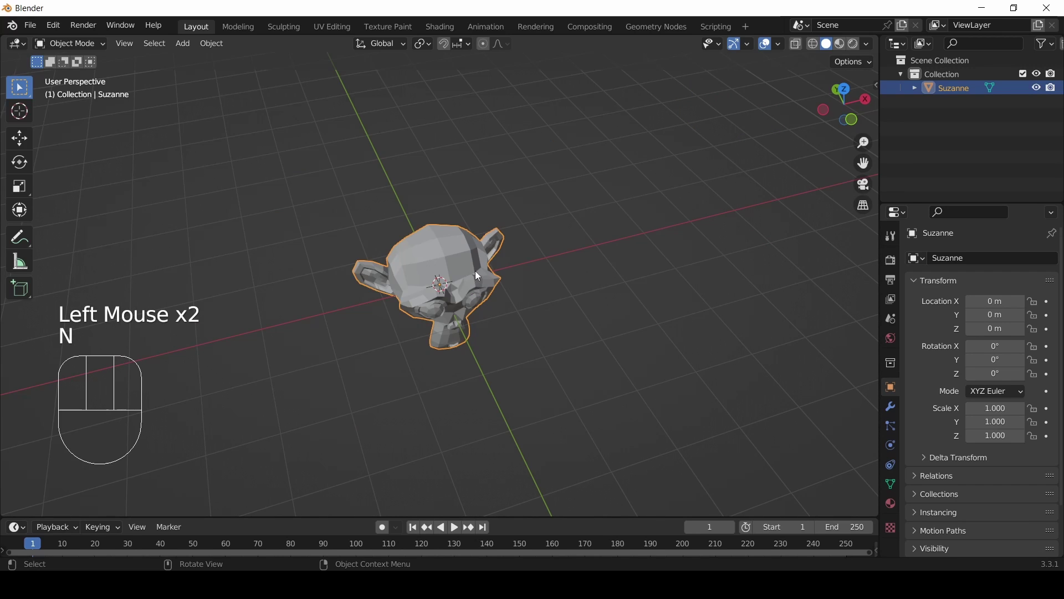
scroll(down, 3)
drag(473, 301, 439, 296)
key(g)
key(shift+z)
click(288, 182)
key(r)
key(z)
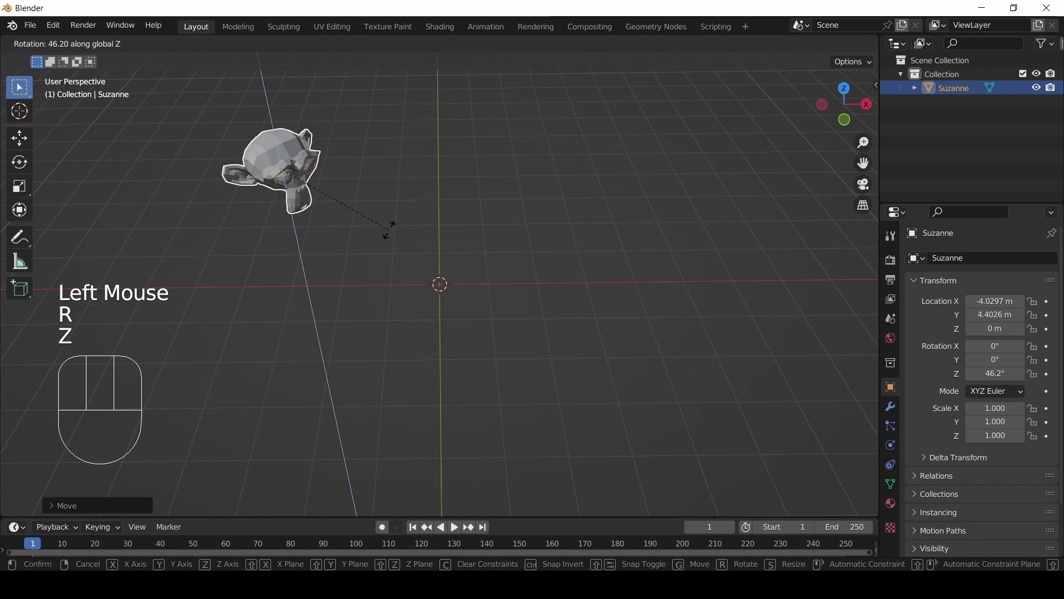
click(393, 234)
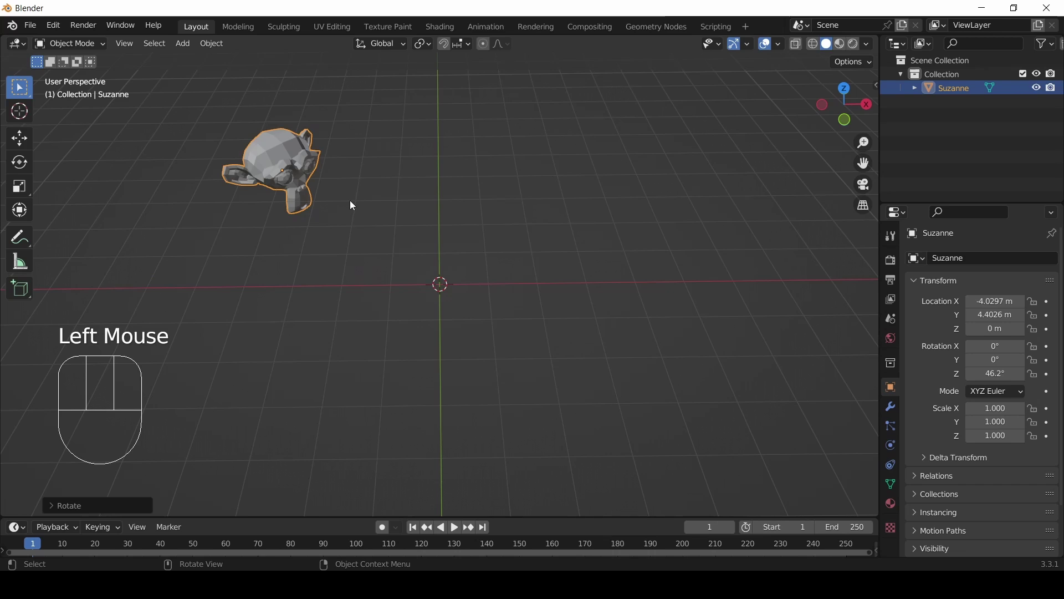
key(s)
key(z)
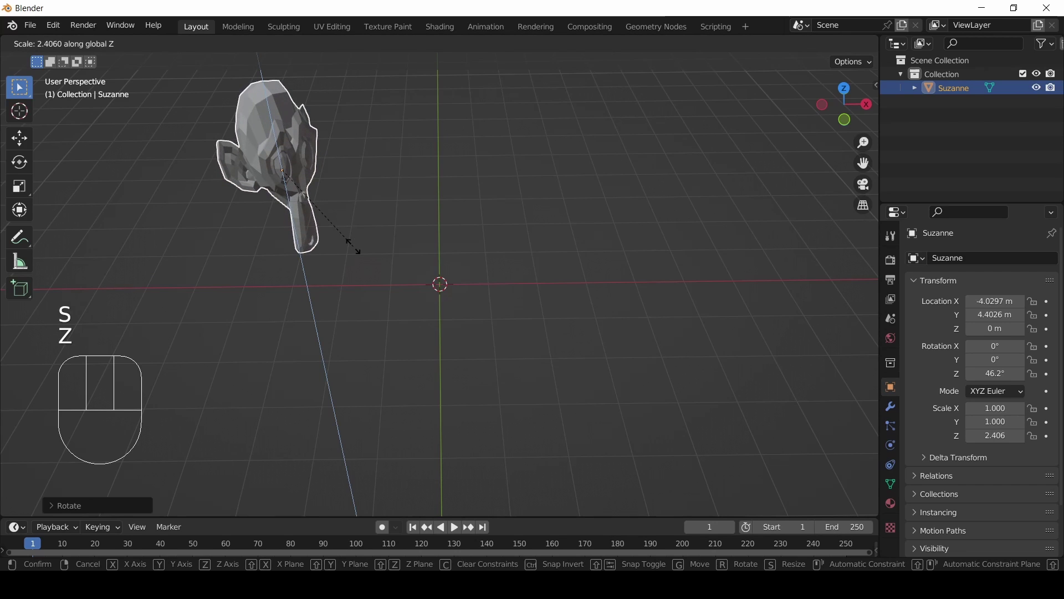
click(357, 250)
Move Suzanne to about X 4.7 m, Y 4.76 m, turn it to -45.7° around Z and roughly double its width.
key(g)
key(shift+z)
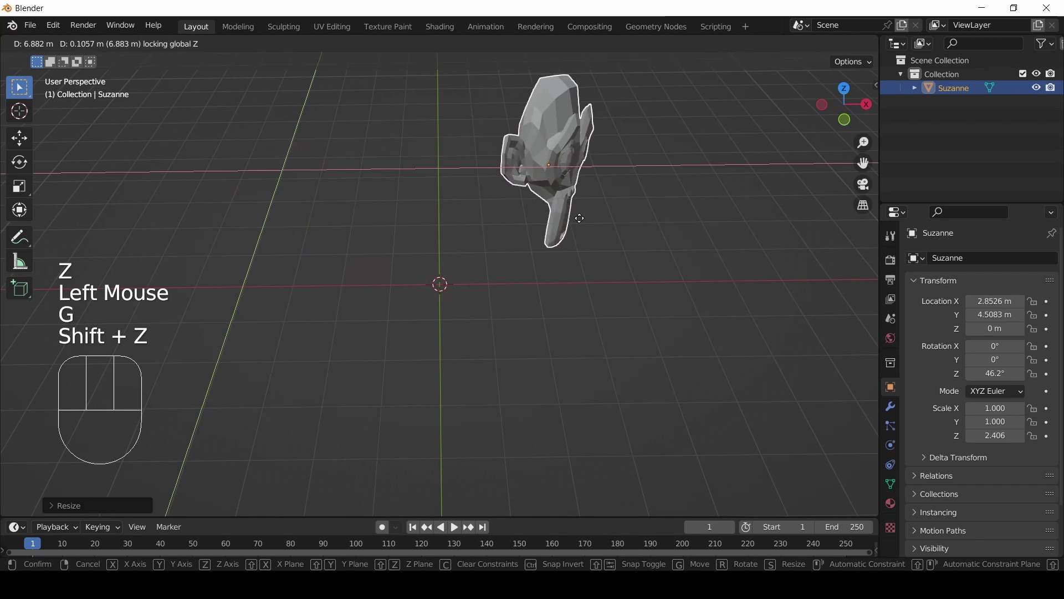
click(637, 216)
key(r)
key(z)
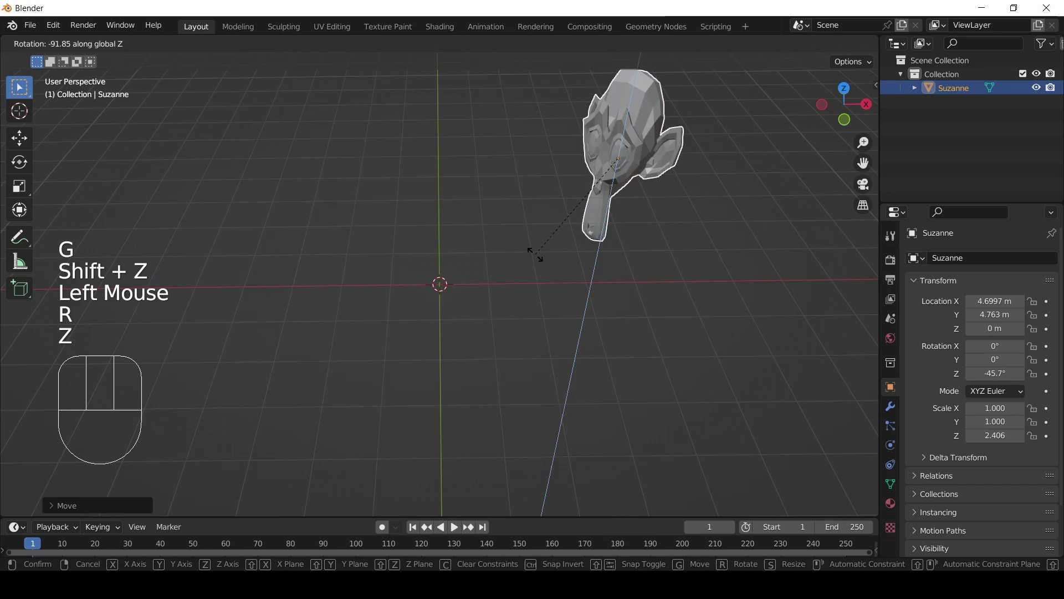
click(540, 258)
key(s)
key(x)
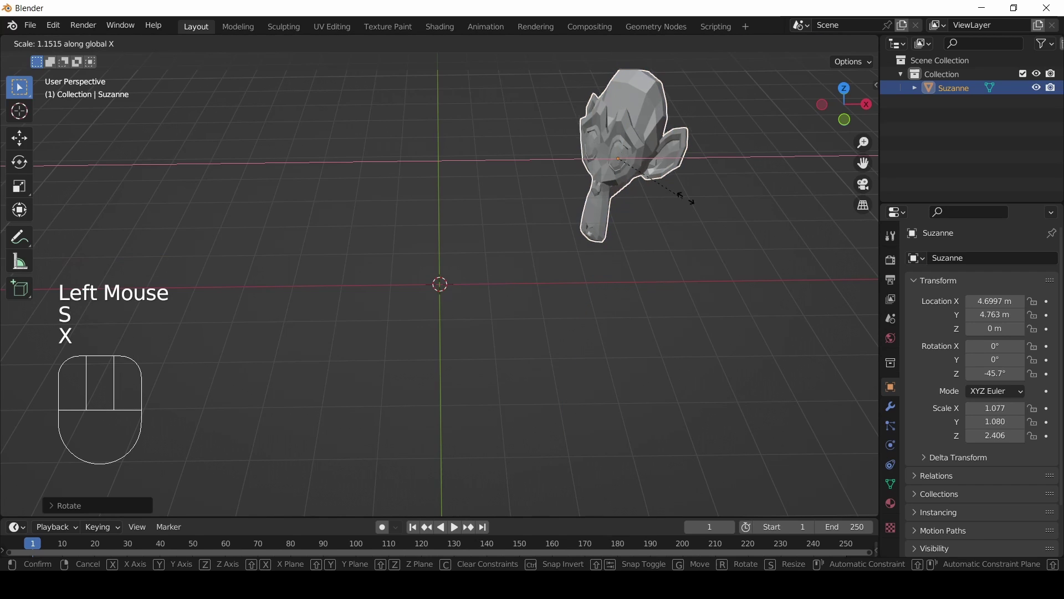
click(789, 211)
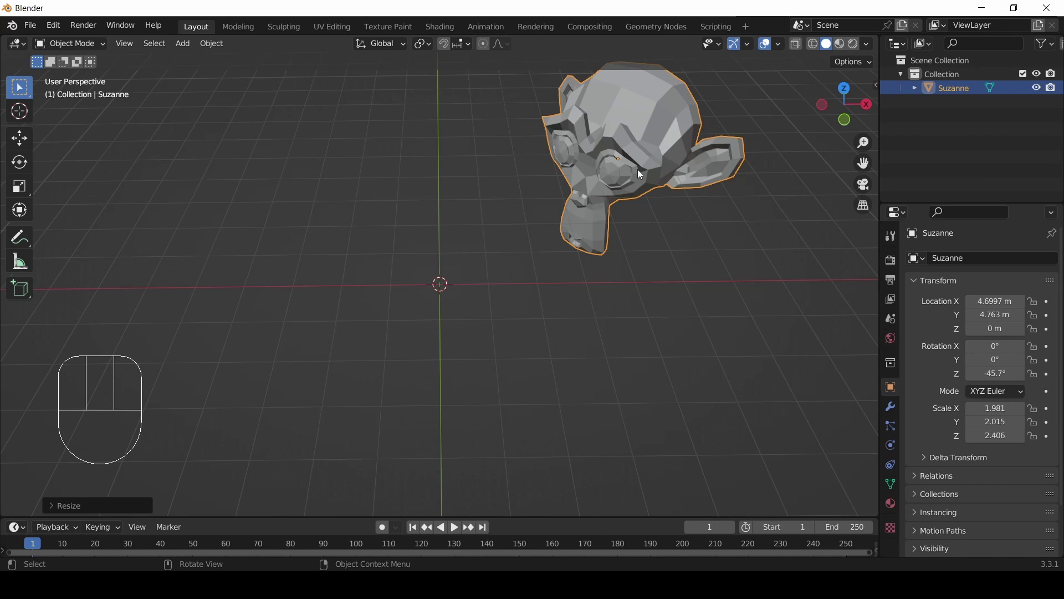
drag(581, 208, 587, 215)
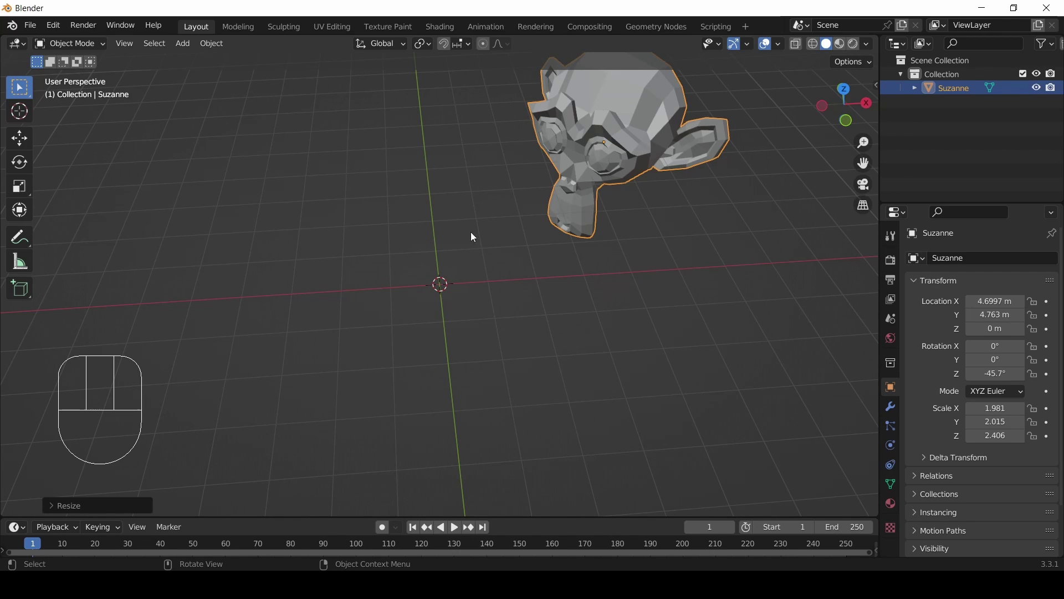
scroll(down, 3)
drag(466, 288, 464, 294)
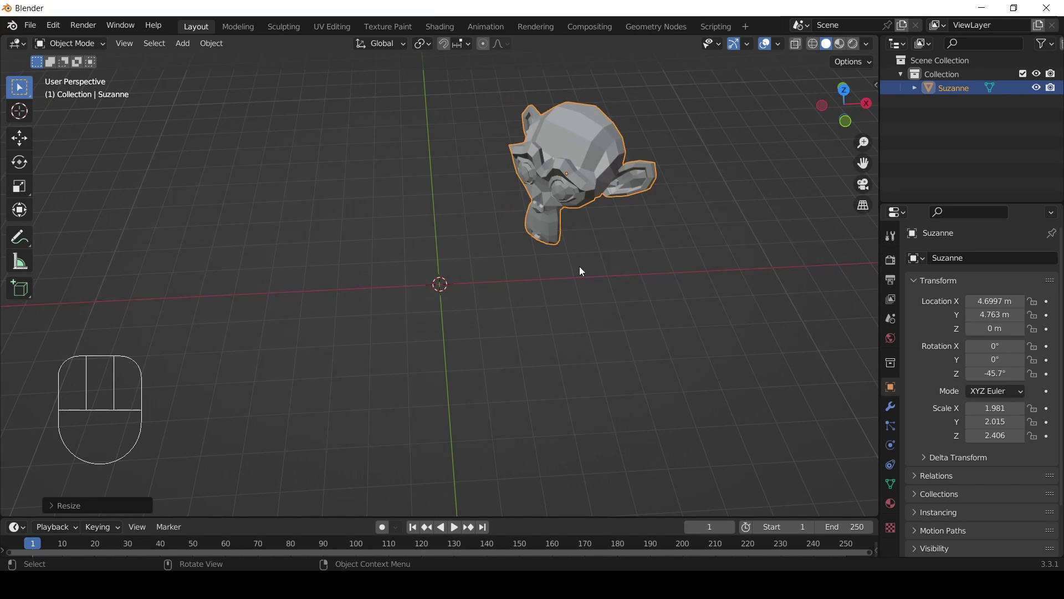
drag(601, 272, 663, 245)
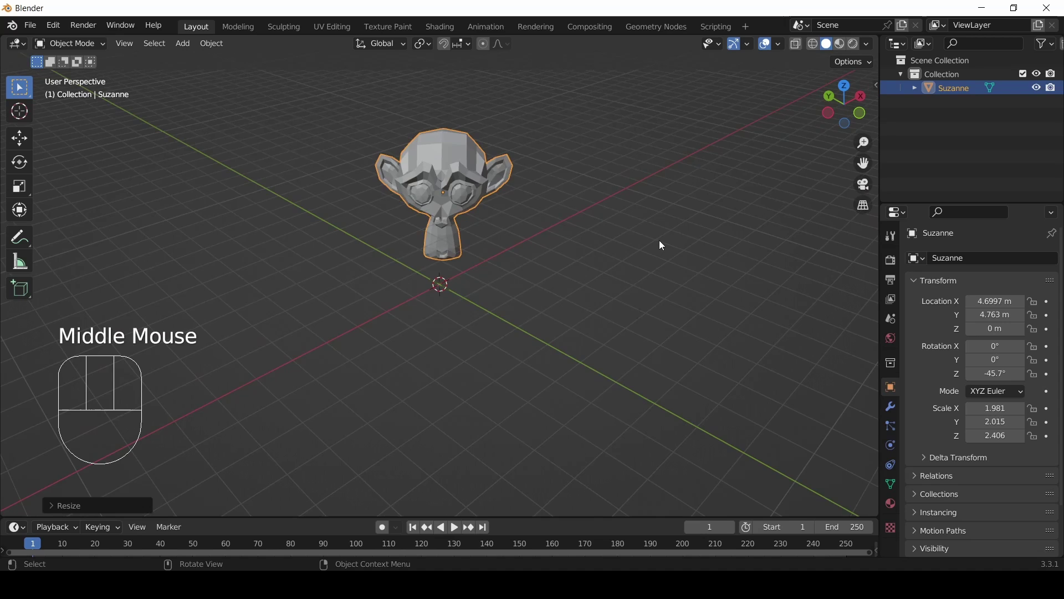
Clear Suzanne's location, rotation and scale with Alt+G, Alt+R, Alt+S, returning it to the origin at scale 1.
key(alt+g)
key(alt+r)
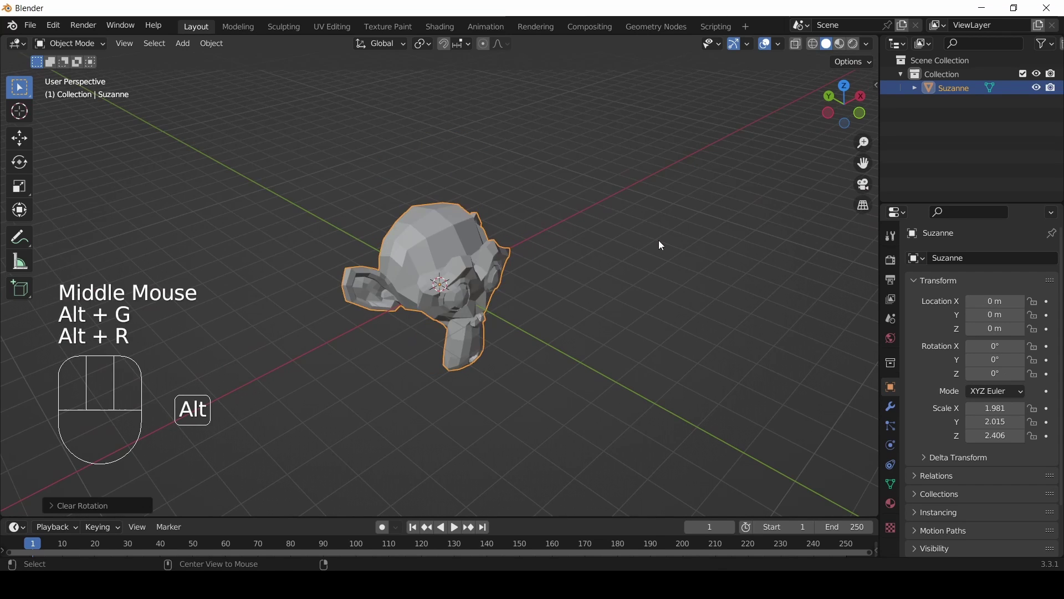
key(alt+s)
drag(649, 245, 578, 222)
scroll(up, 3)
drag(519, 279, 472, 300)
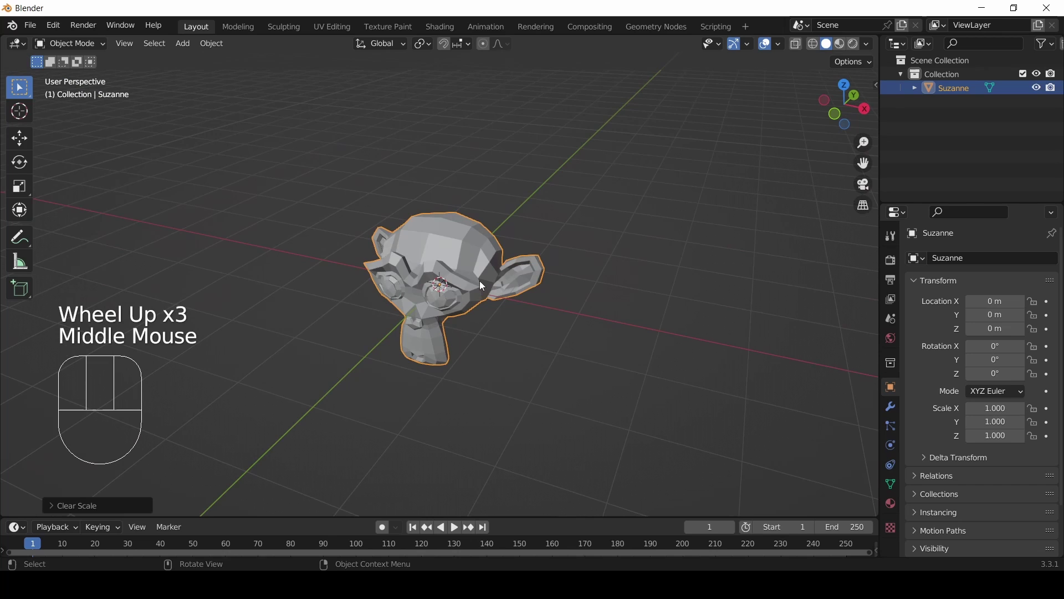
drag(471, 334, 588, 372)
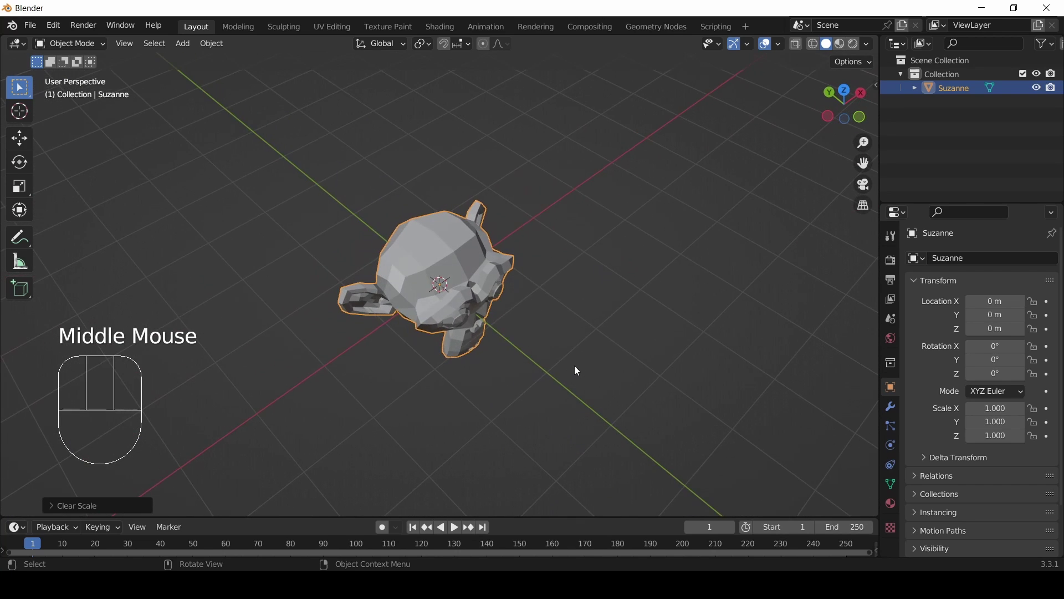
scroll(up, 3)
drag(577, 359, 395, 298)
scroll(down, 3)
drag(399, 300, 485, 347)
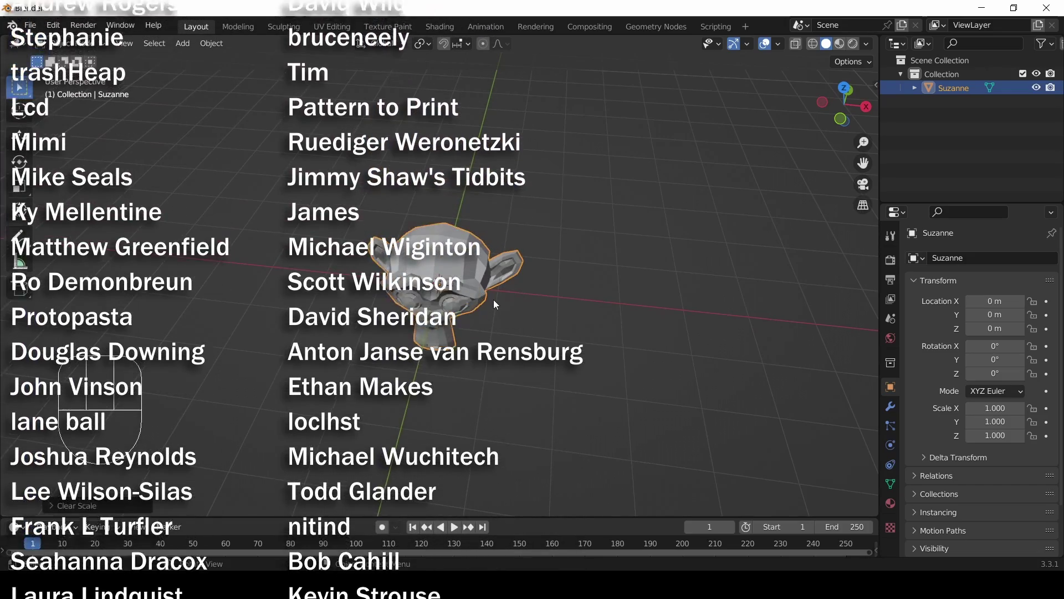
drag(521, 350, 529, 305)
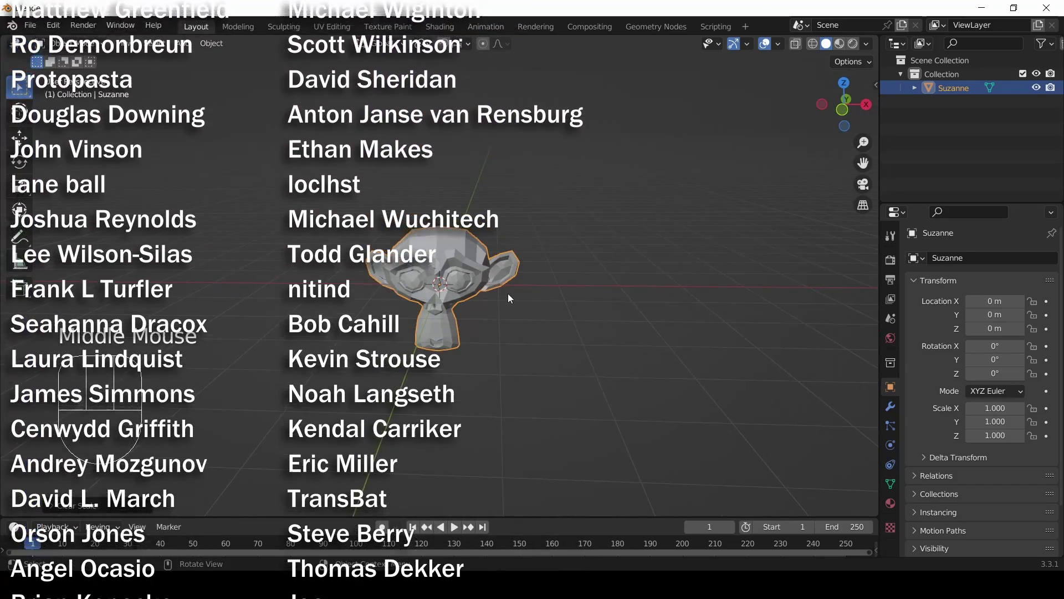
scroll(up, 3)
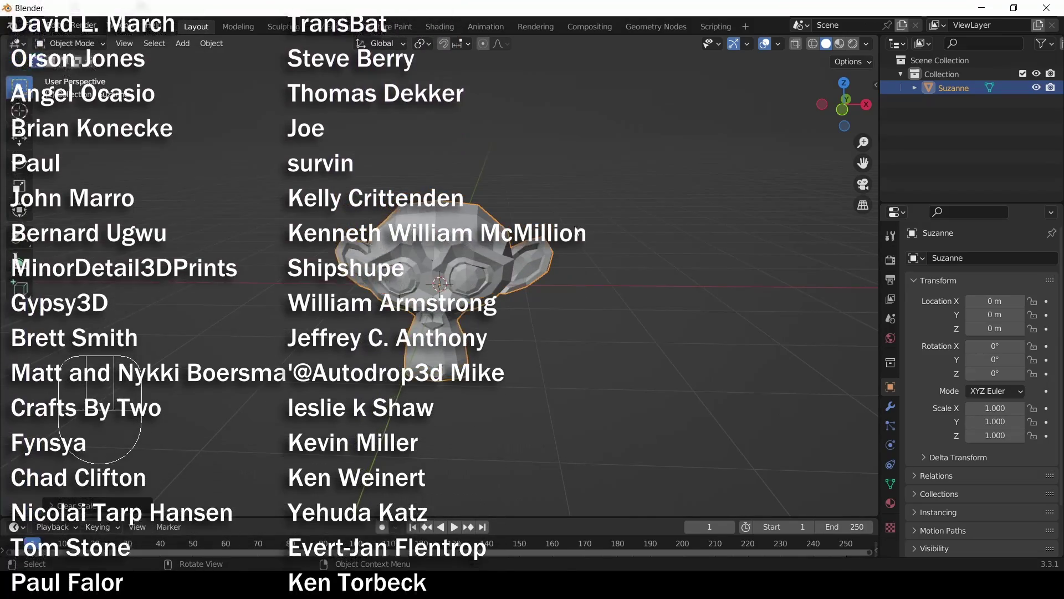
drag(576, 233, 505, 271)
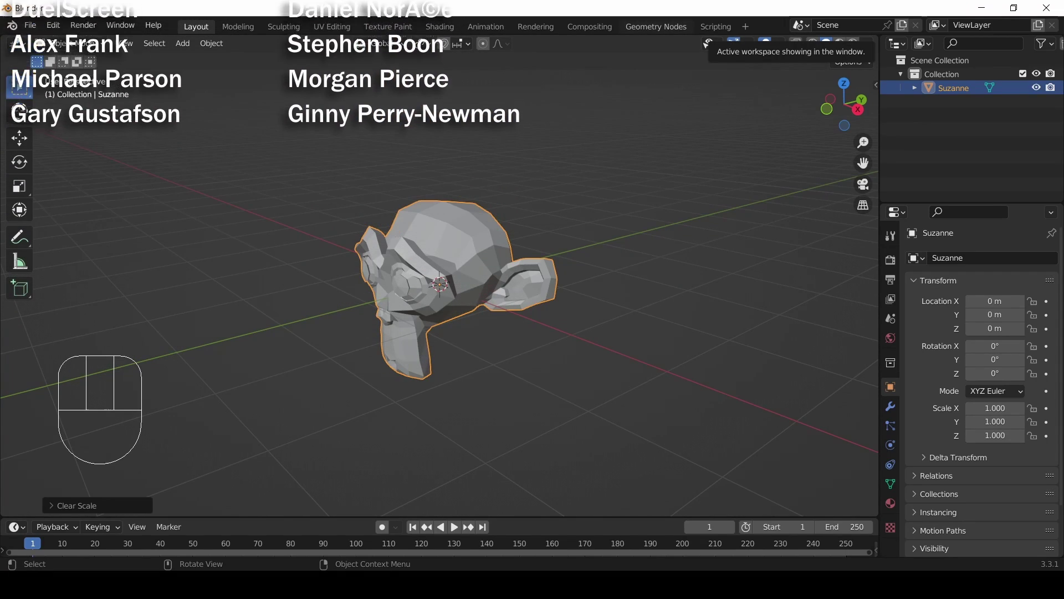